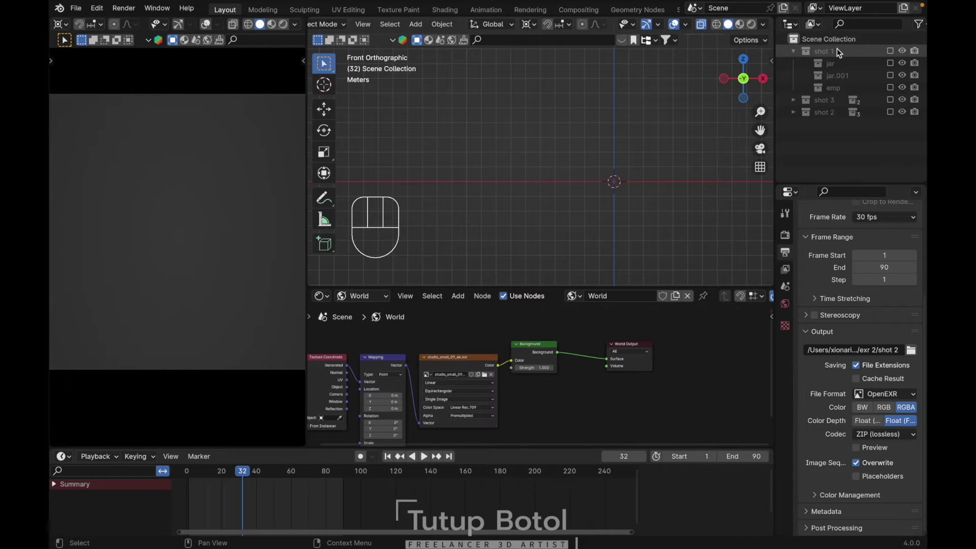
Step: Duplicate shot 1 as shot 6 and delete all keyframes on its copied jar and empty objects
drag(839, 51, 823, 51)
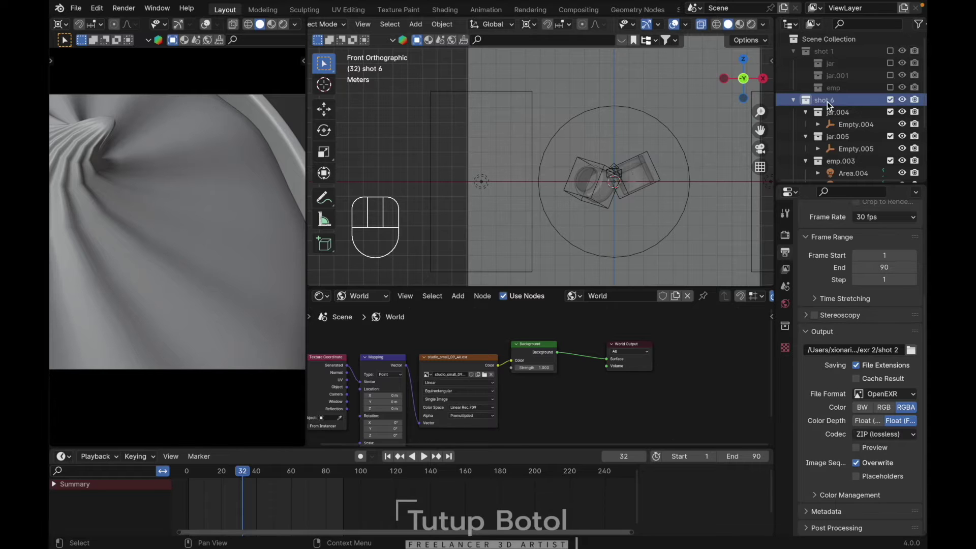
key(a)
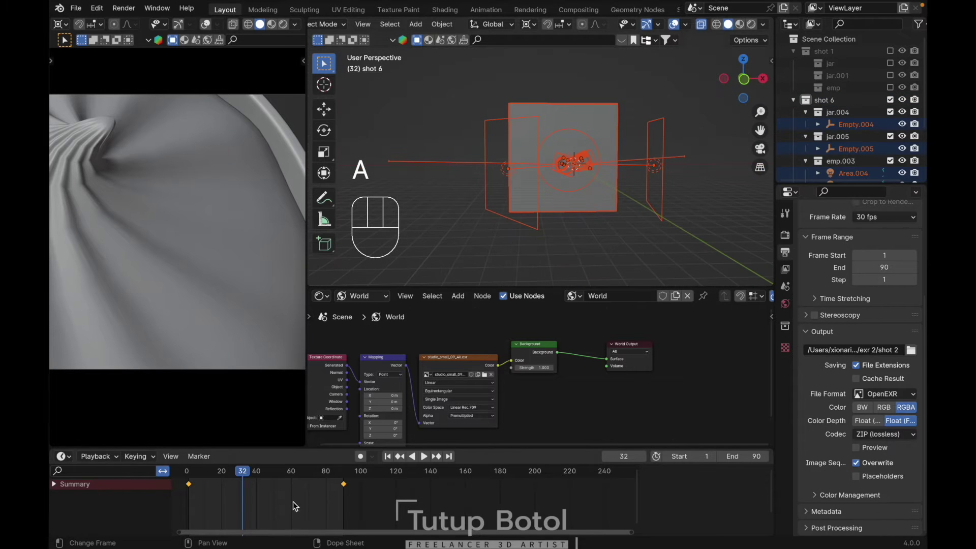
key(x)
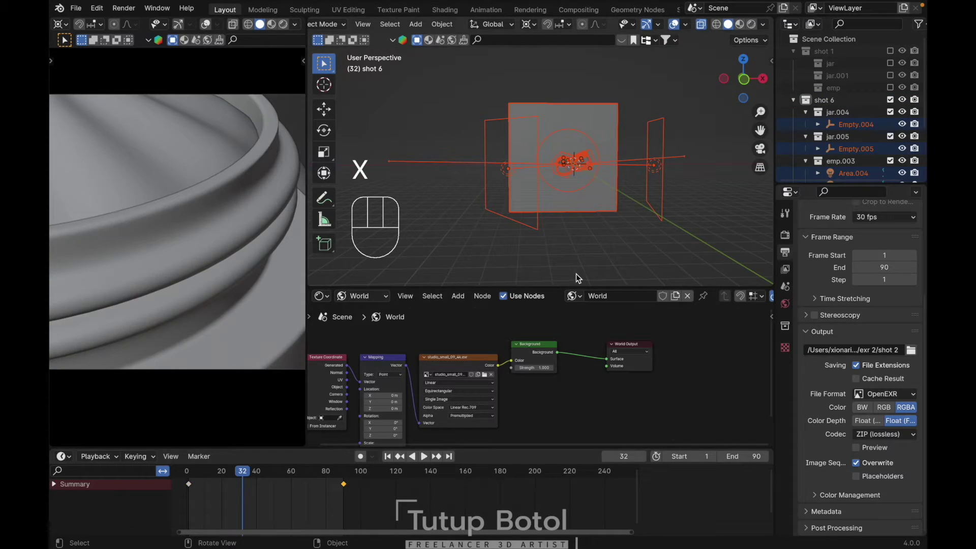
key(a)
key(x)
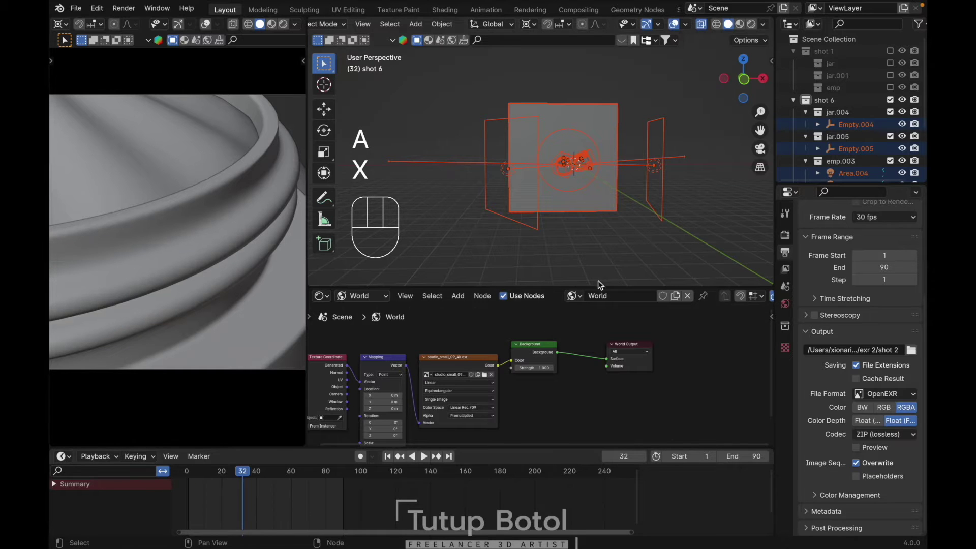
key(`)
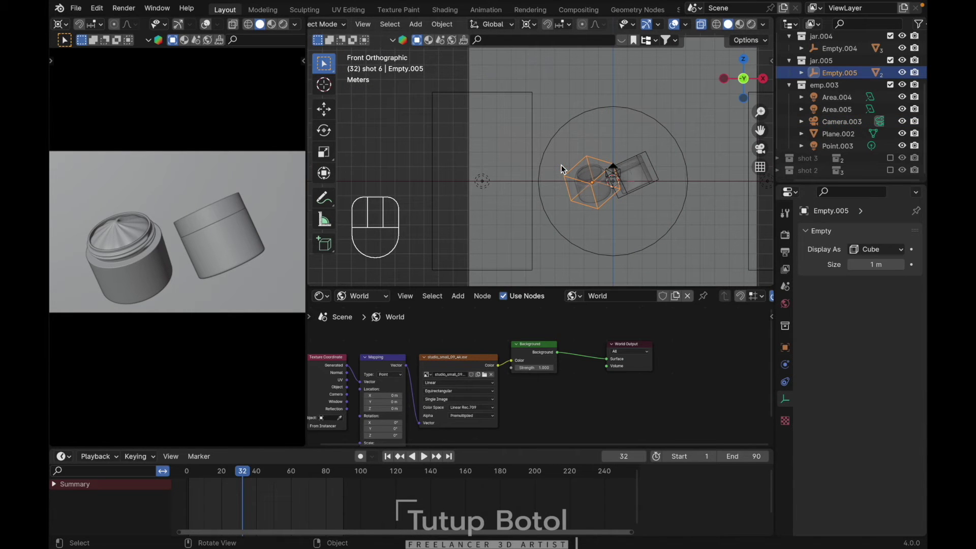
Step: Clear the empty's and lid's transforms so the lid stands upright to the jar's right
key(alt+g)
key(alt+r)
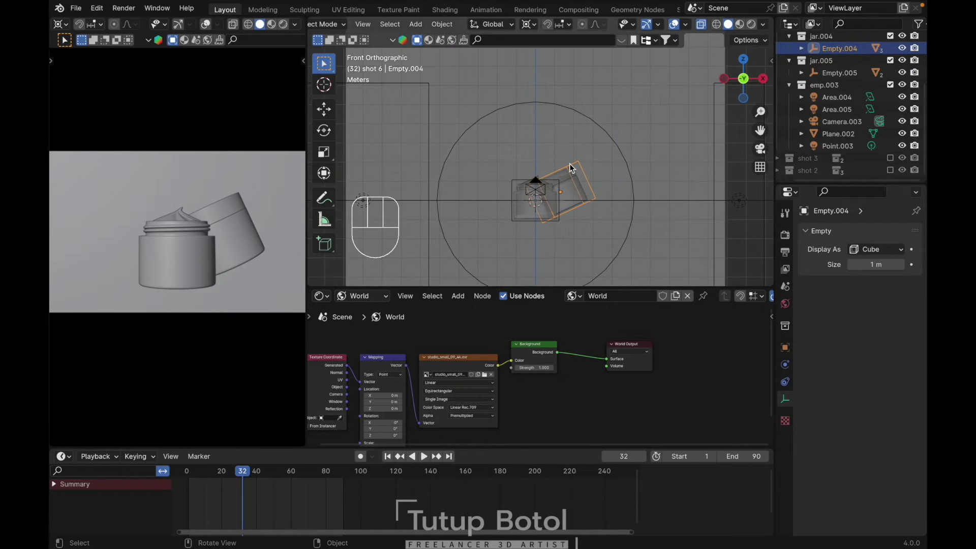
key(alt+g)
key(alt+r)
key(super+z)
key(g)
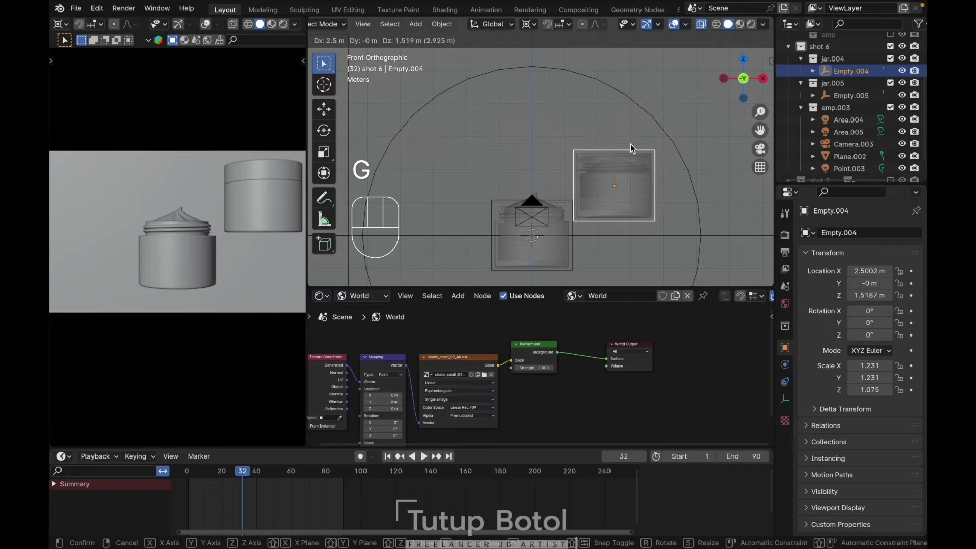
click(608, 163)
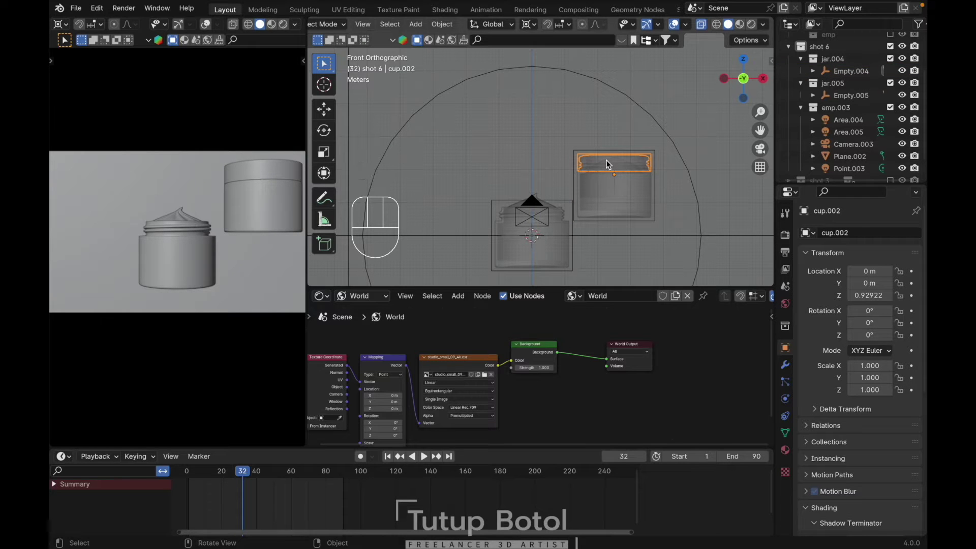
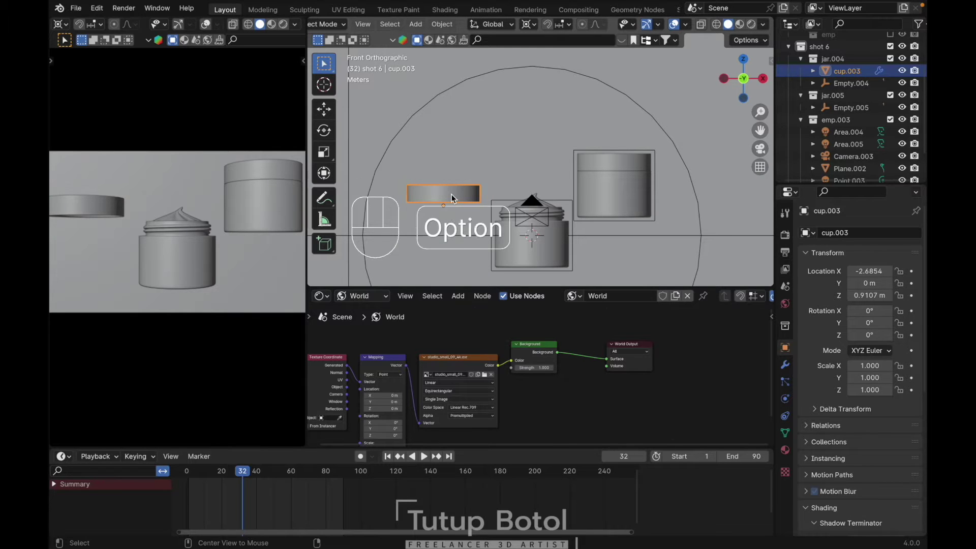
Step: Place the lid copy cup.003 just above the open jar and move it into the jar.005 collection
key(alt+g)
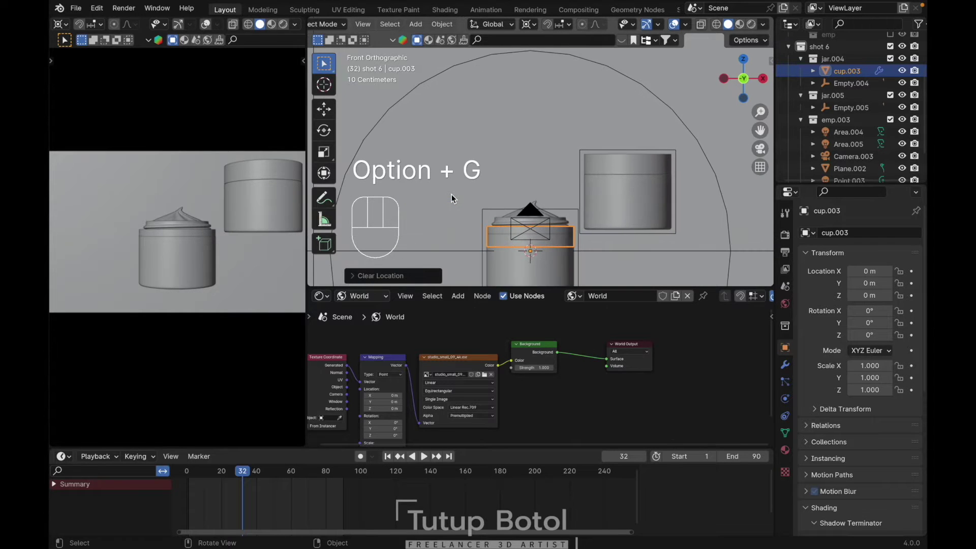
key(g)
key(z)
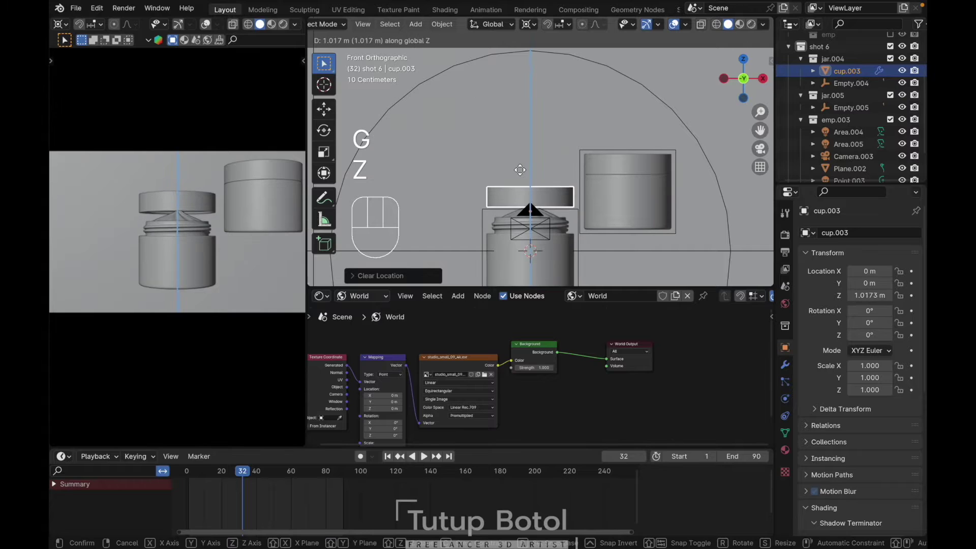
click(521, 173)
key(h)
key(super+z)
key(m)
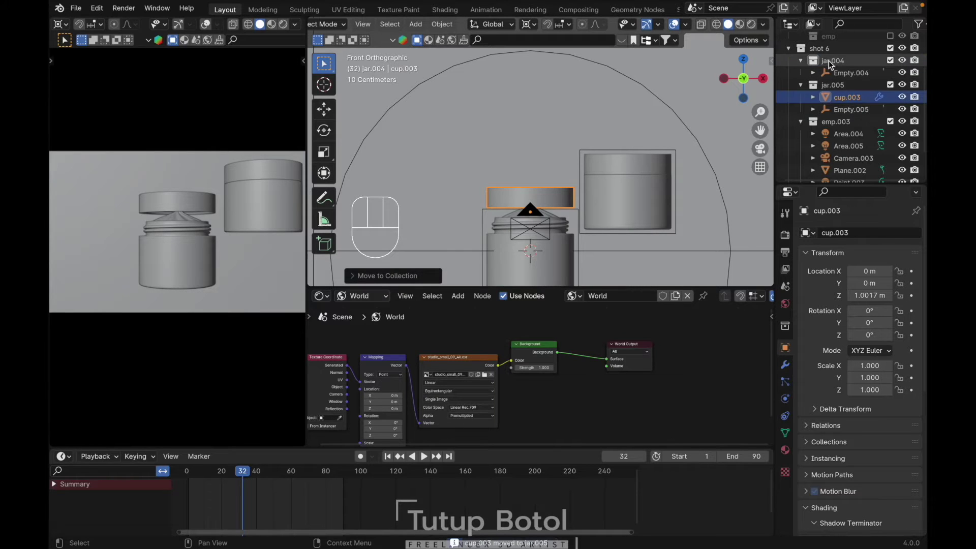
key(g)
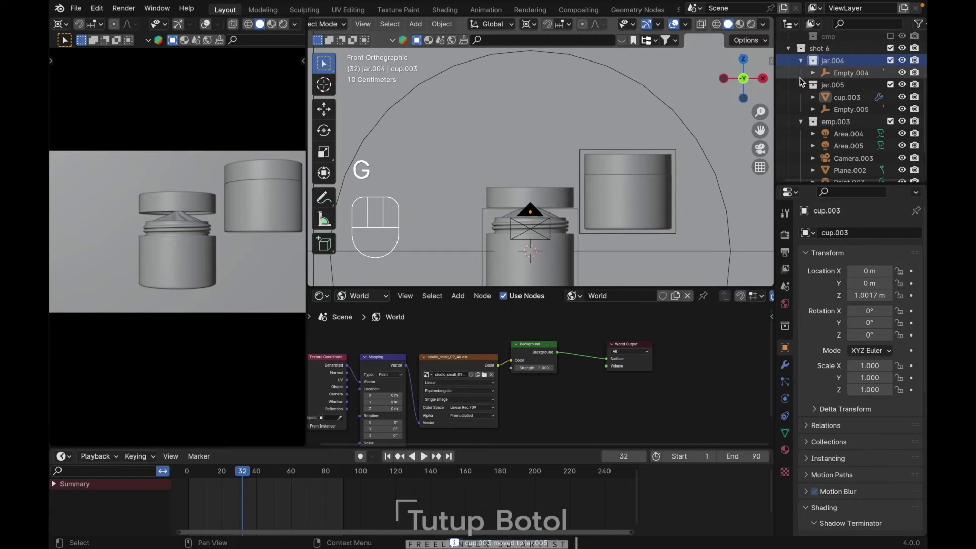
key(g)
key(Escape)
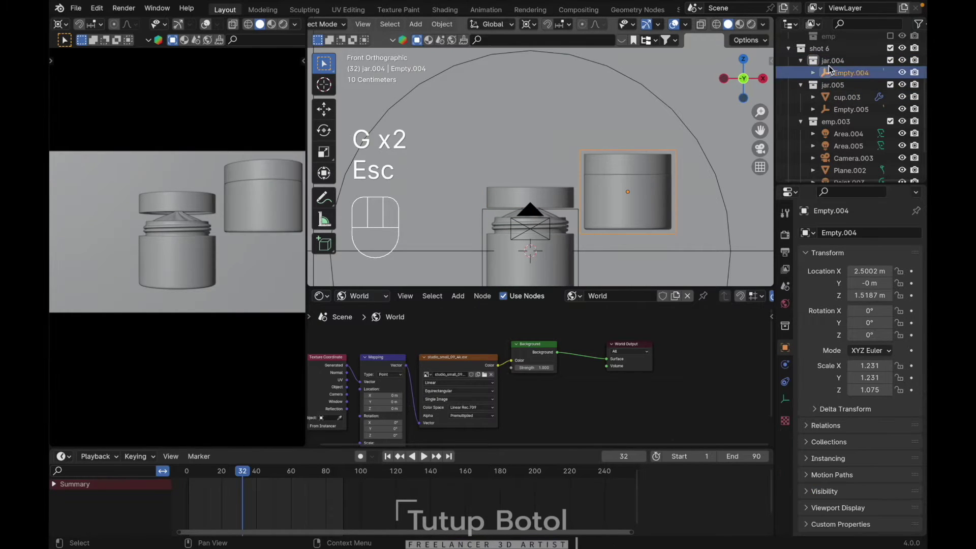
Step: Delete the jar.004 hierarchy, exclude emp.003 from the view layer and show the plant asset library
drag(833, 63, 781, 114)
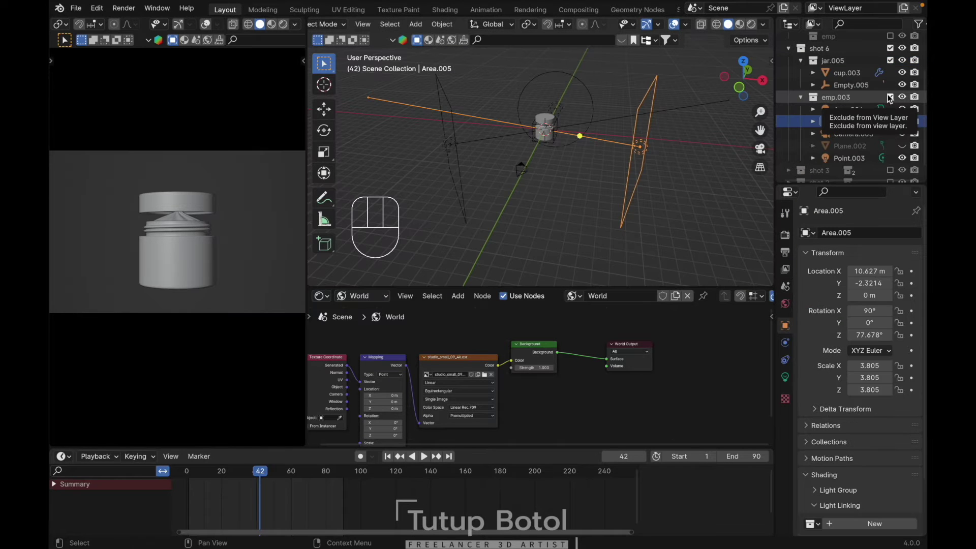
click(894, 98)
drag(323, 299, 691, 373)
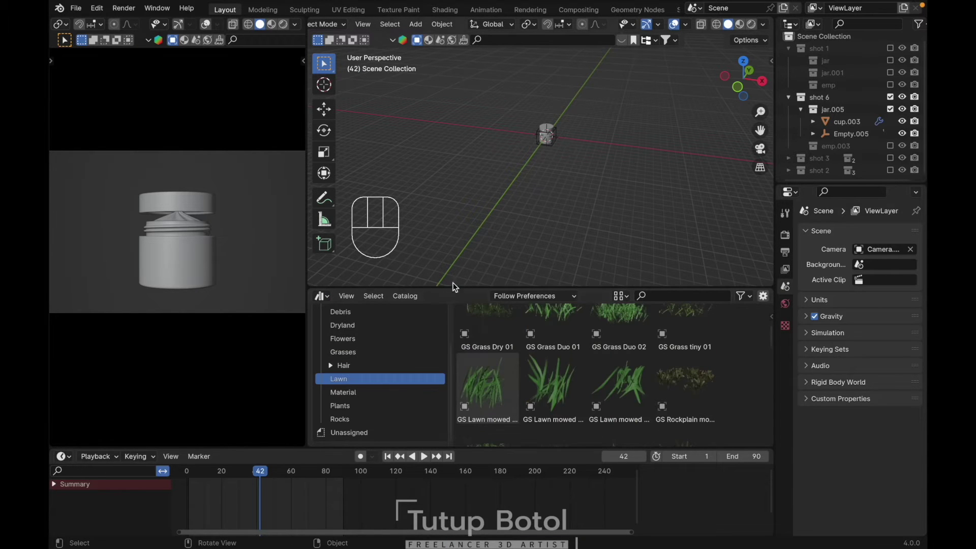
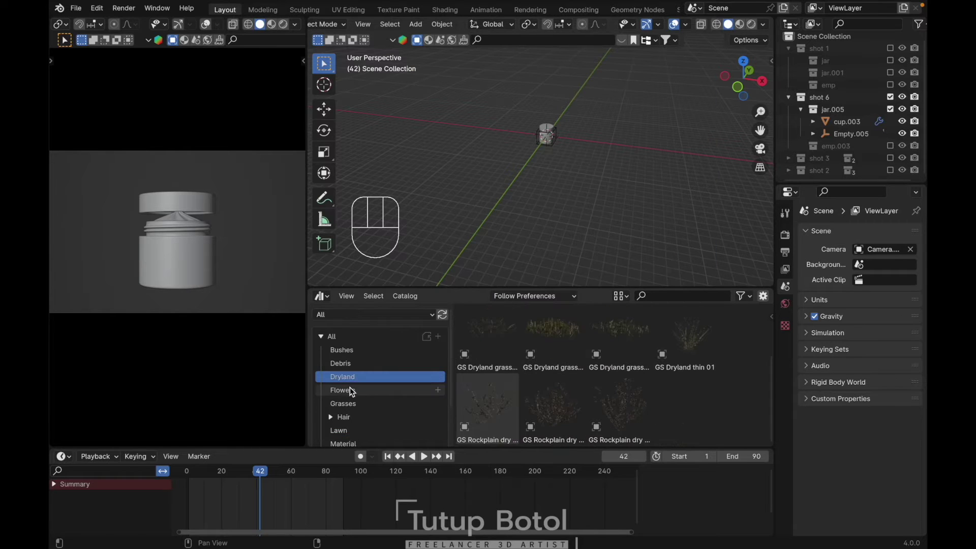
Step: Add GS Rockplain wildflowers 04 from Flowers, scale it to about 20.874 and reset it to the origin
click(550, 401)
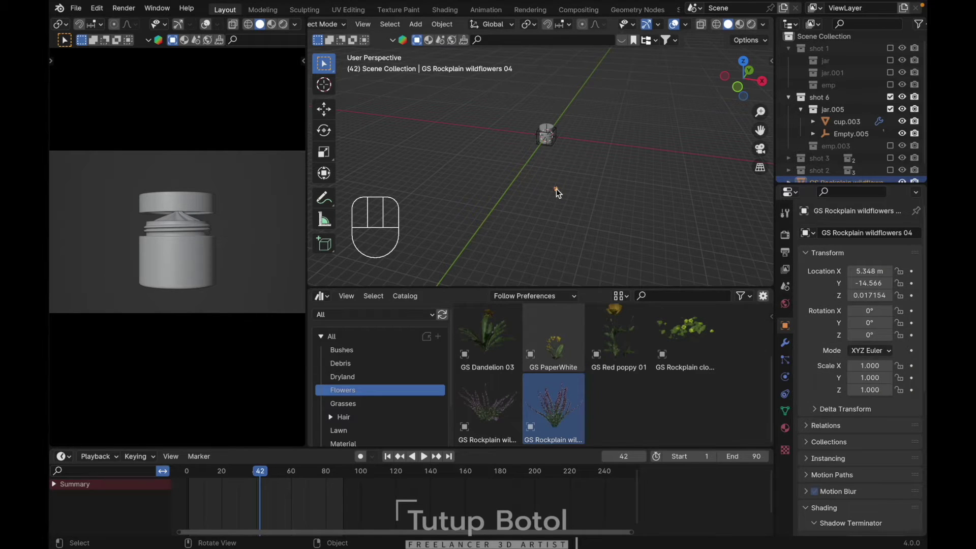
key(s)
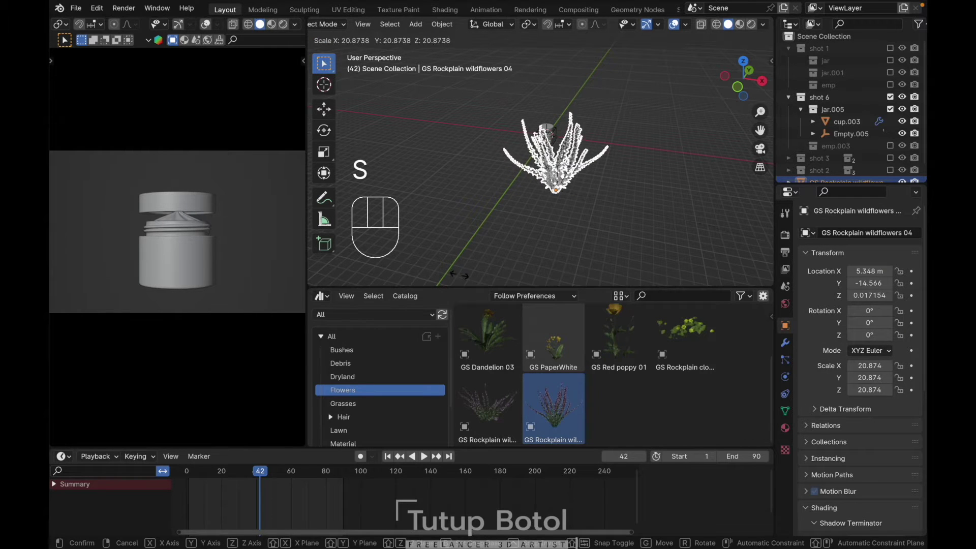
key(`)
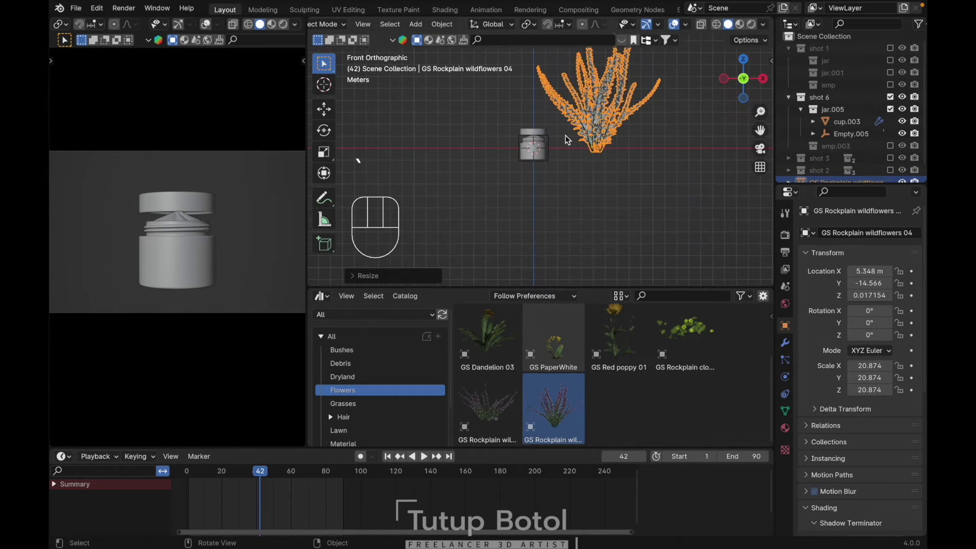
key(g)
click(571, 168)
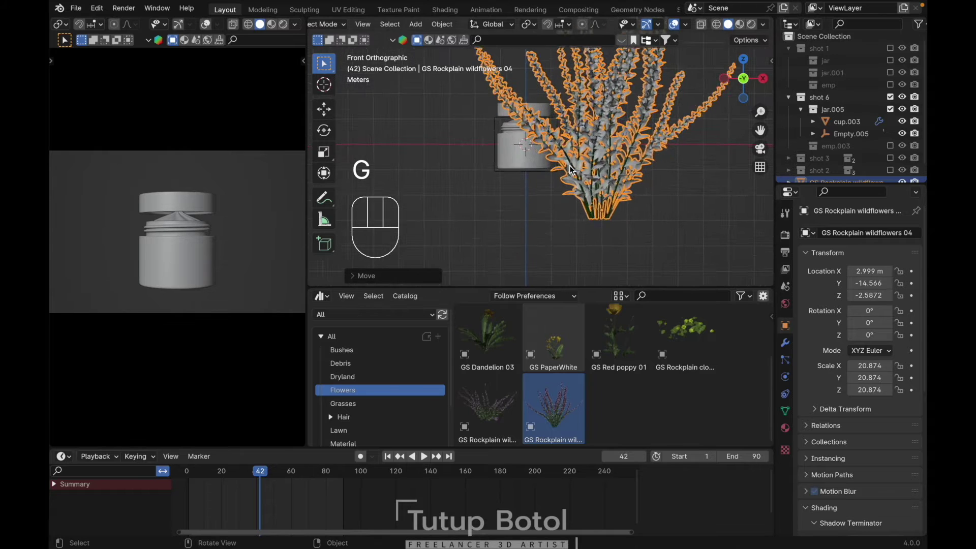
key(/)
key(alt+g)
key(`)
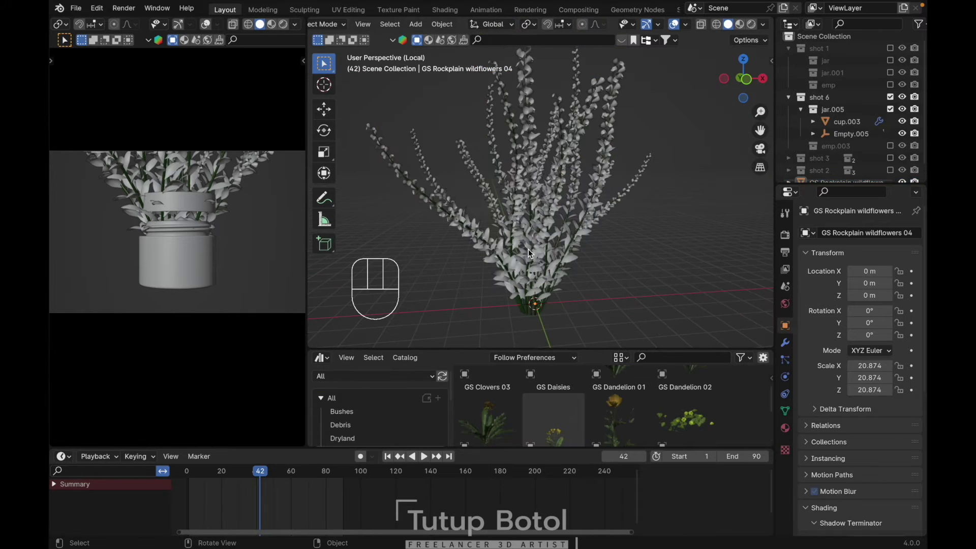
Step: In Edit Mode delete most wildflower stems, leaving a small sprig behind the jar
key(Tab)
key(`)
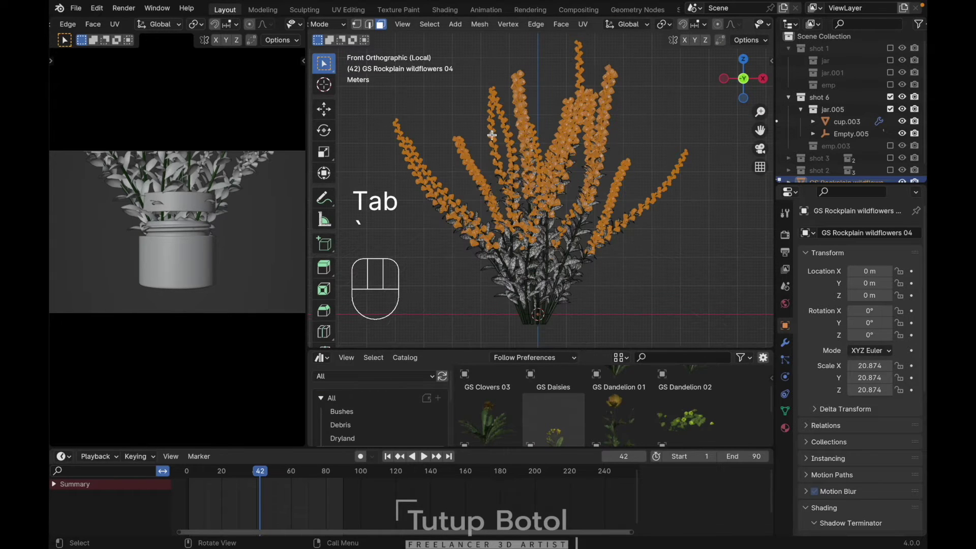
key(alt+z)
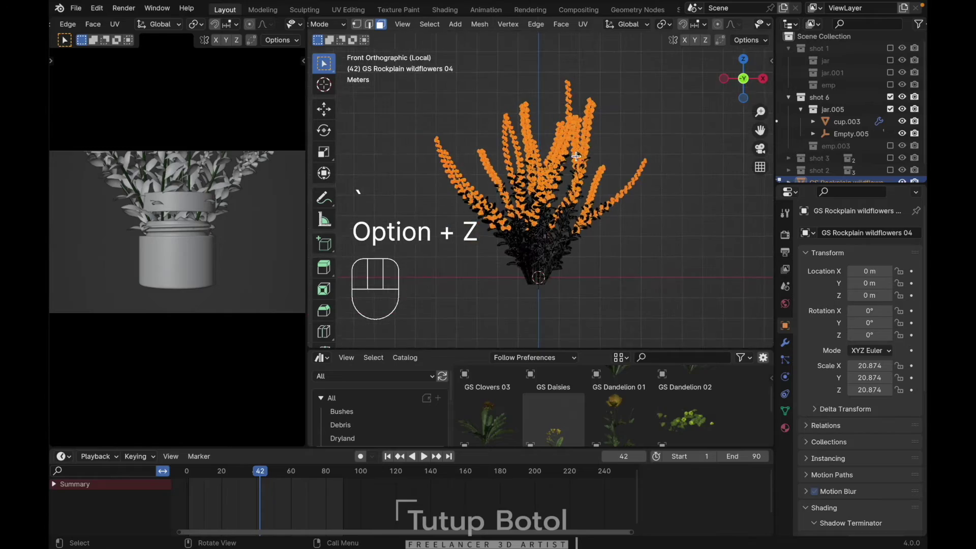
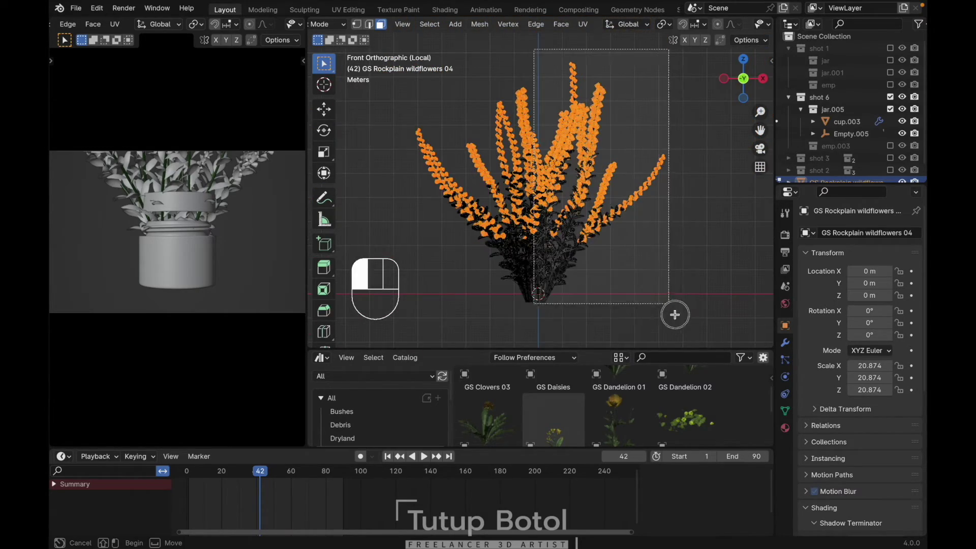
key(x)
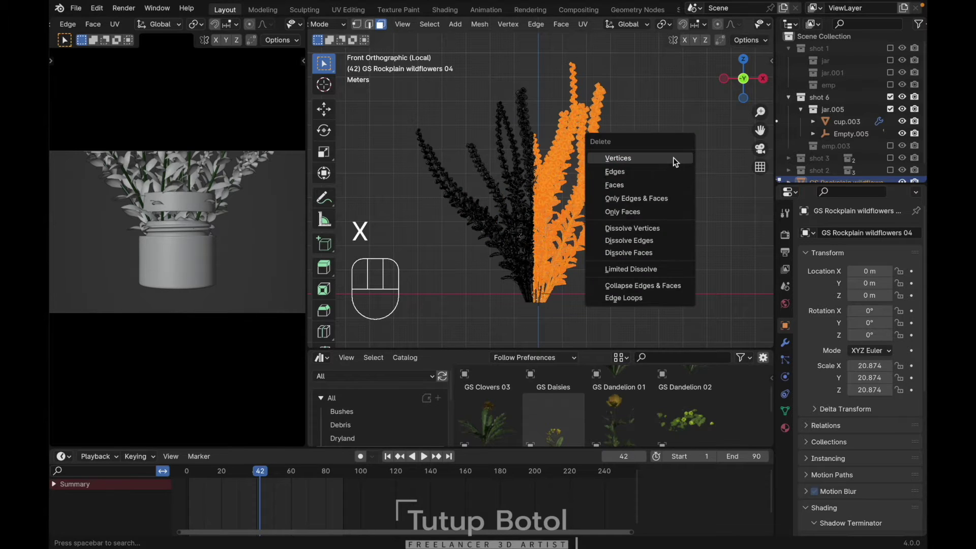
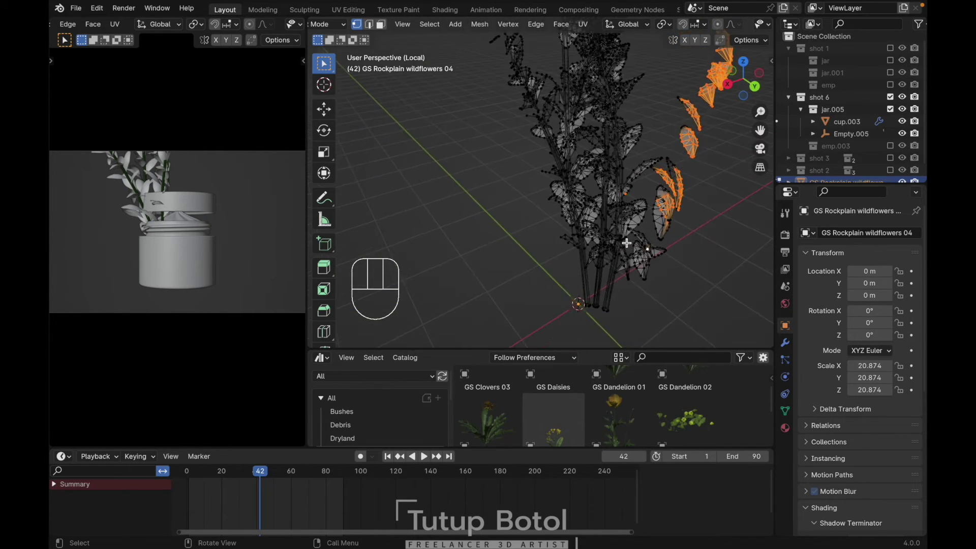
key(ctrl+l)
key(x)
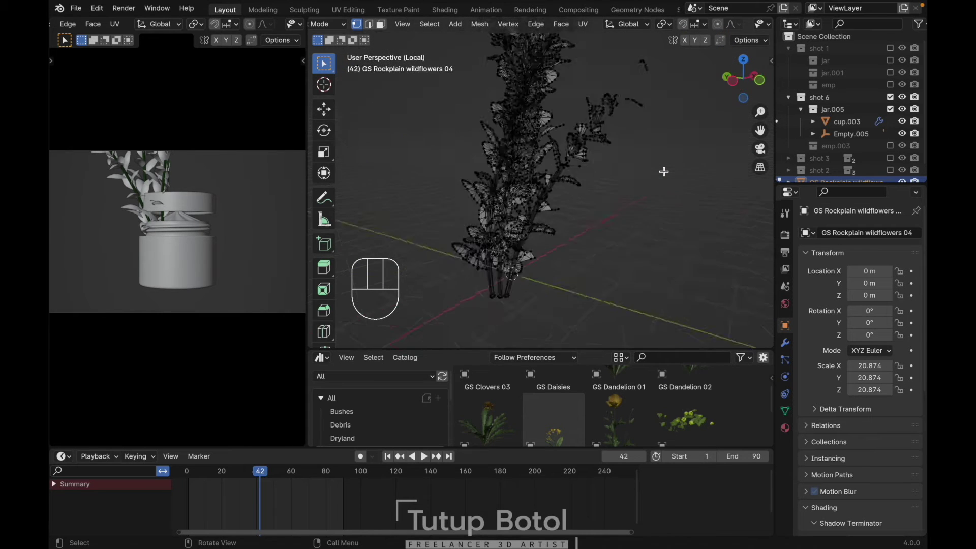
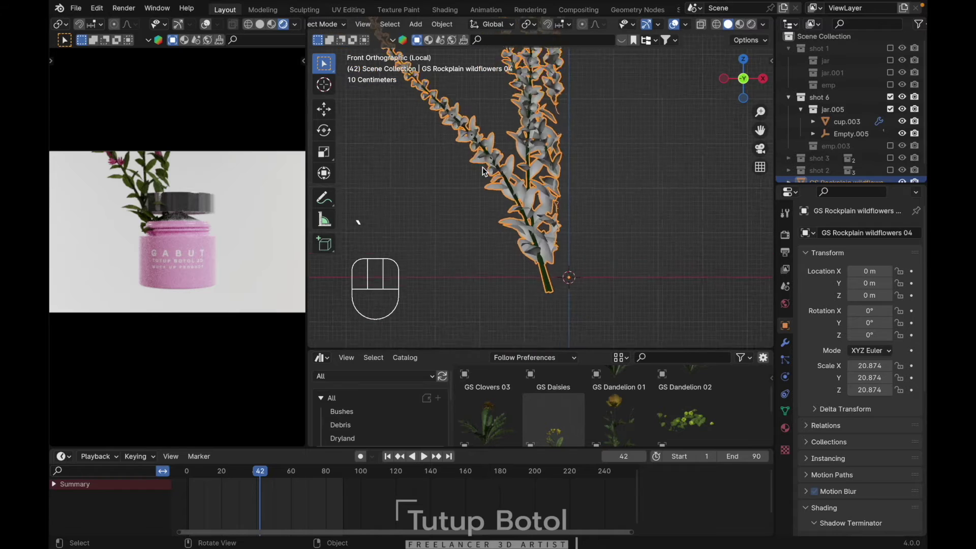
Step: Select the linked sprig geometry, then tilt and move the wildflowers so the sprig rises above the jar lid
key(g)
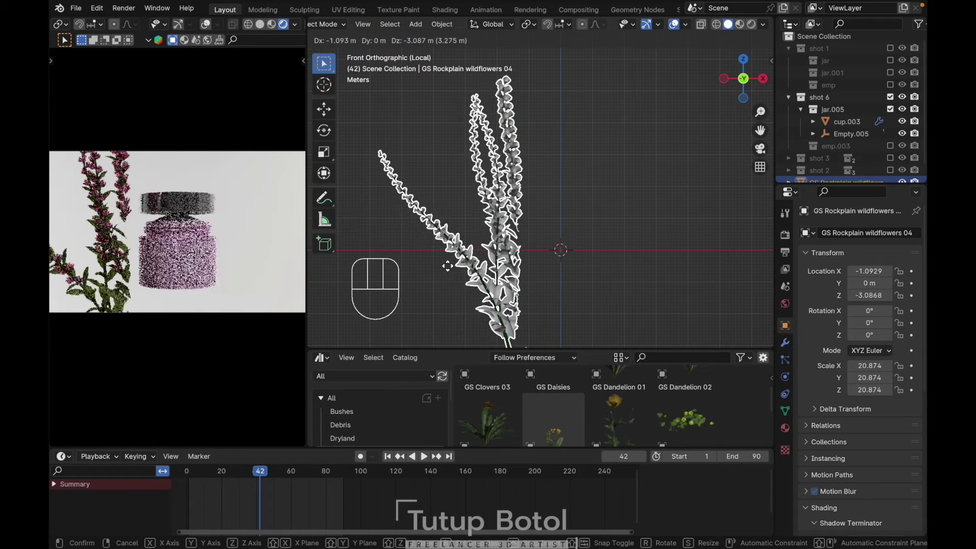
key(c)
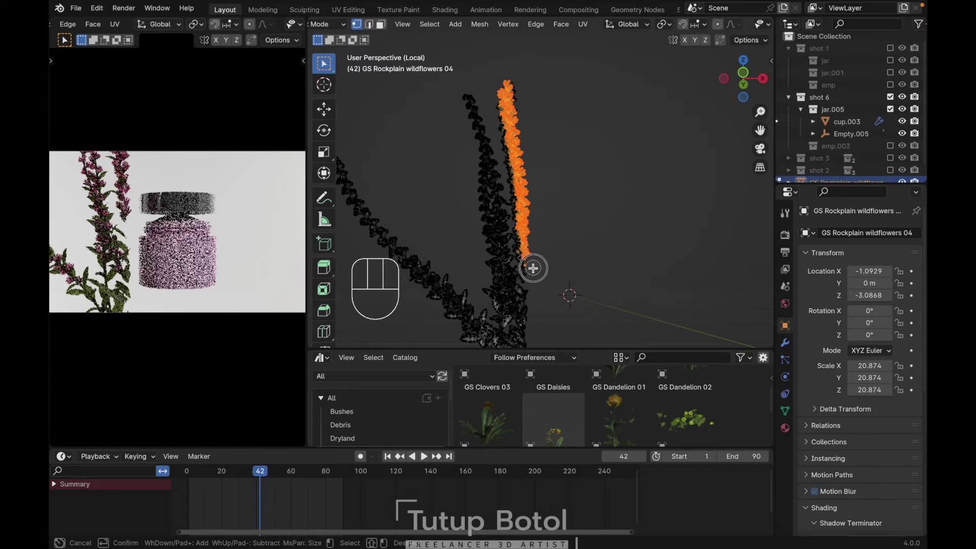
key(Escape)
key(l)
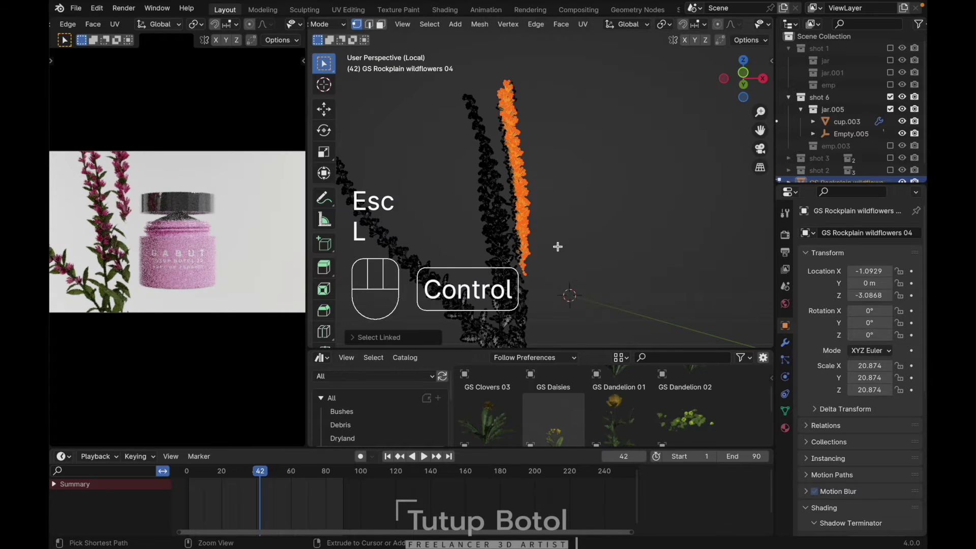
key(ctrl+l)
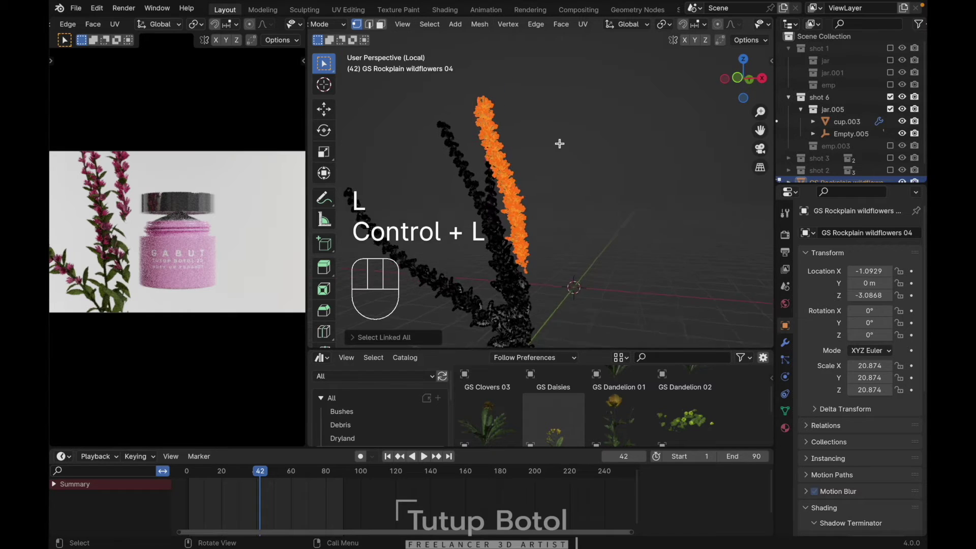
key(x)
key(g)
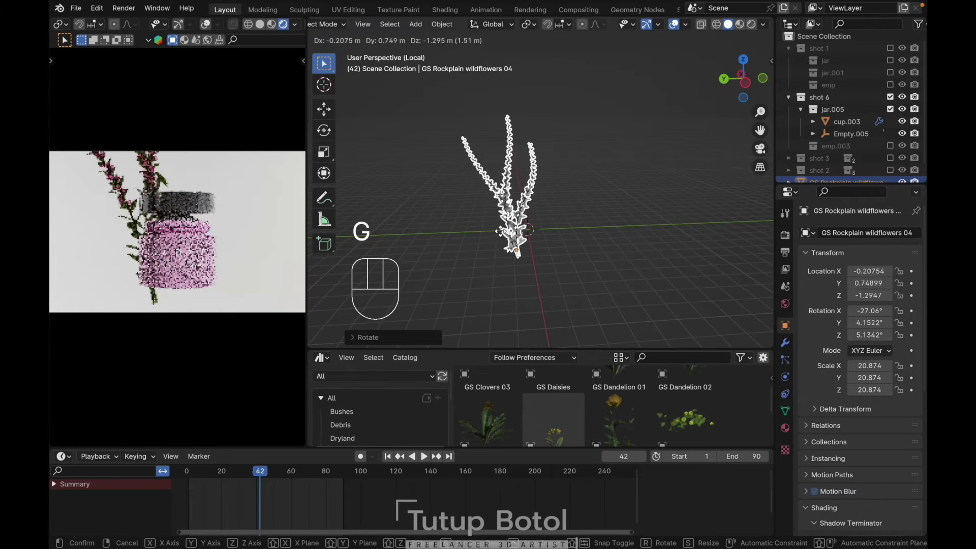
key(Escape)
key(`)
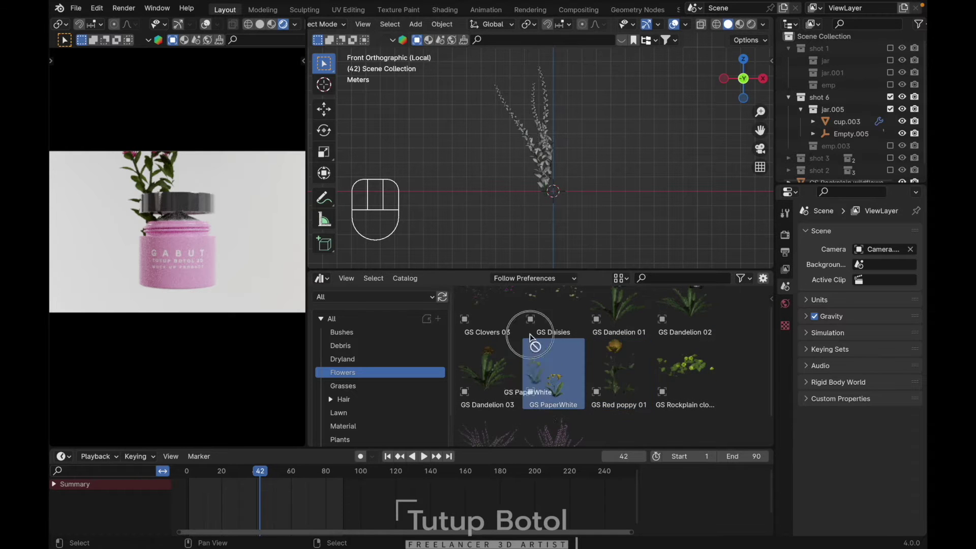
Step: Add the GS PaperWhite flowers and position them on the jar's right side
key(s)
click(317, 70)
key(g)
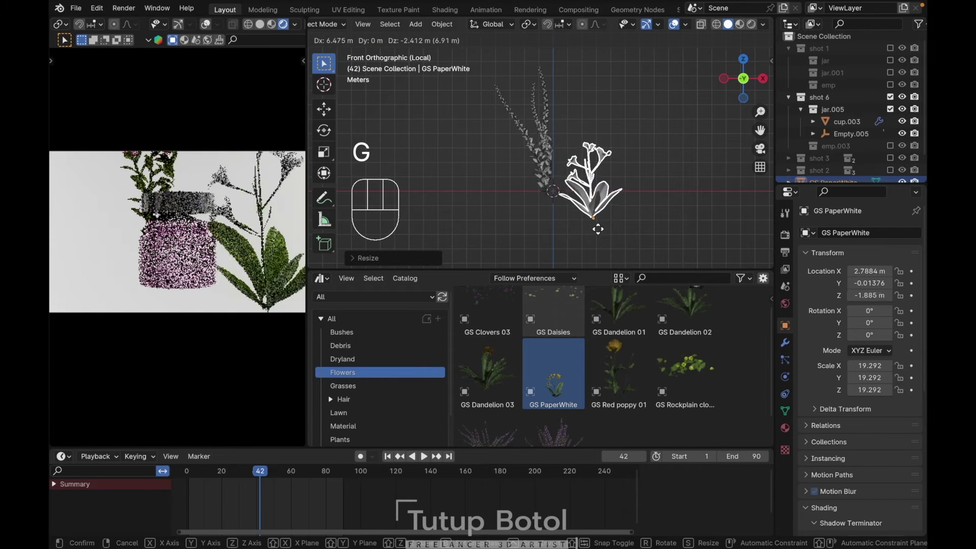
click(593, 211)
Step: Reset the pink wildflowers, shift them to the jar's left in depth and enlarge them
click(538, 128)
key(/)
key(`)
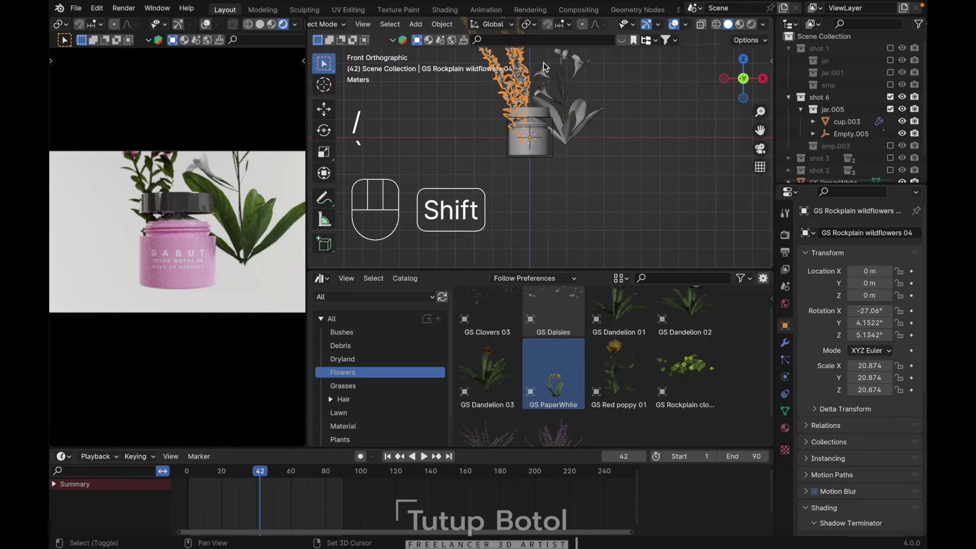
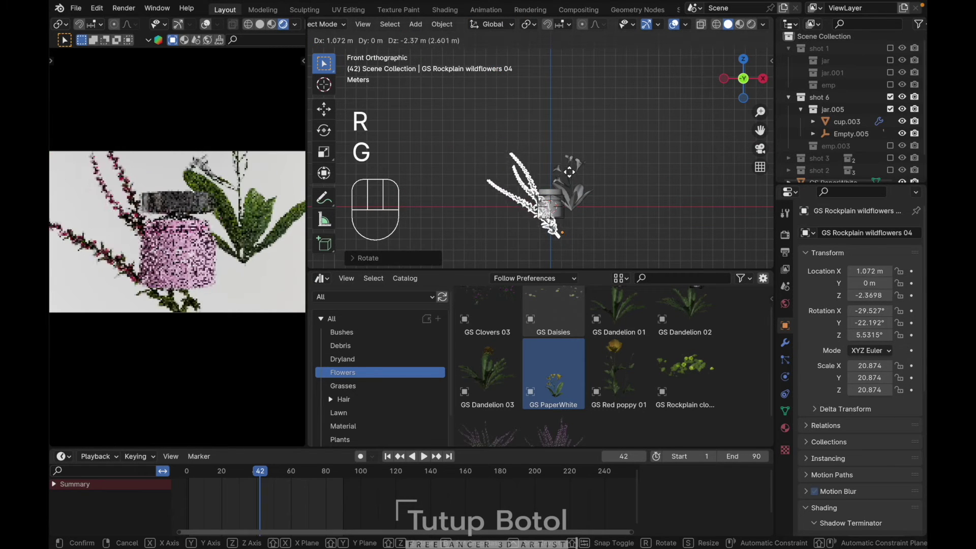
click(570, 171)
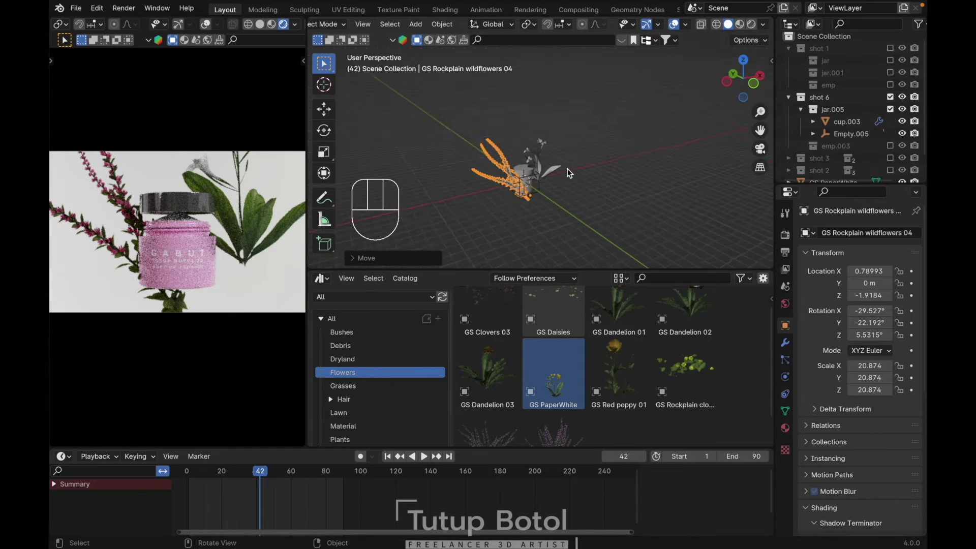
key(g)
key(y)
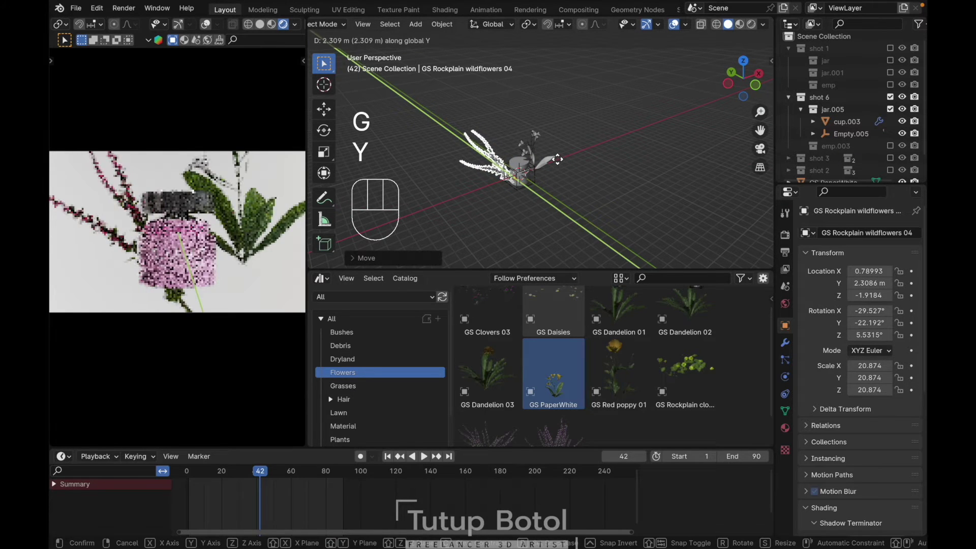
click(559, 162)
key(s)
click(608, 206)
key(`)
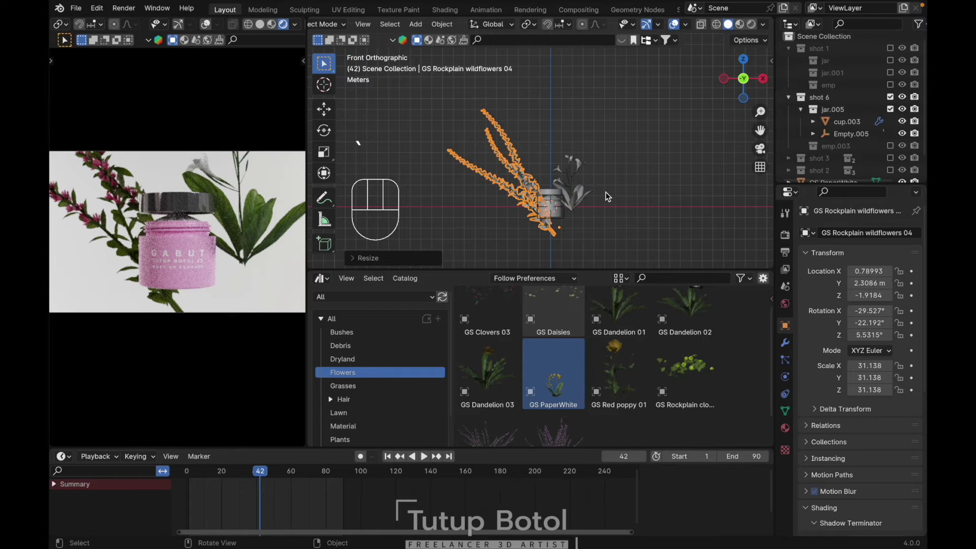
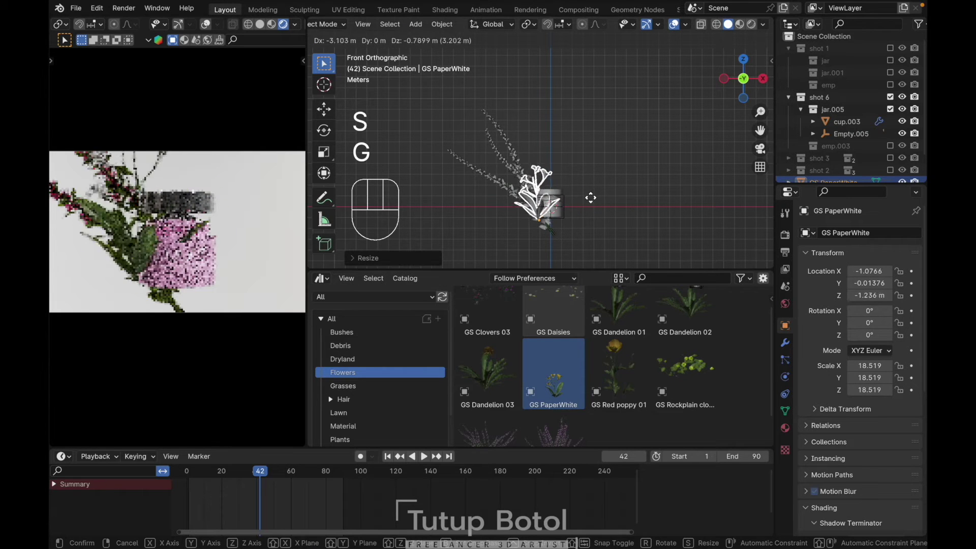
Step: Lower the PaperWhite flowers, push them back in depth and tilt them to lean in toward the jar
click(589, 207)
key(`)
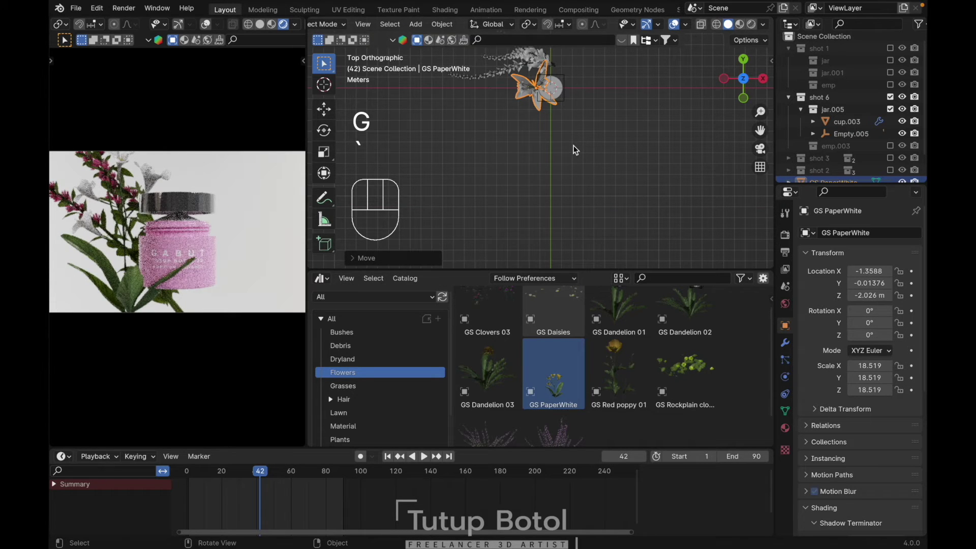
key(g)
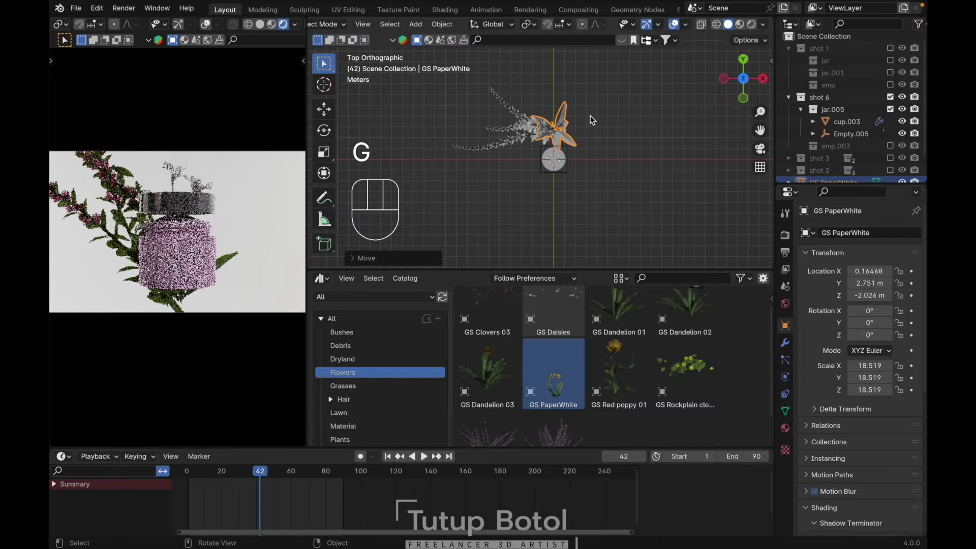
key(`)
key(r)
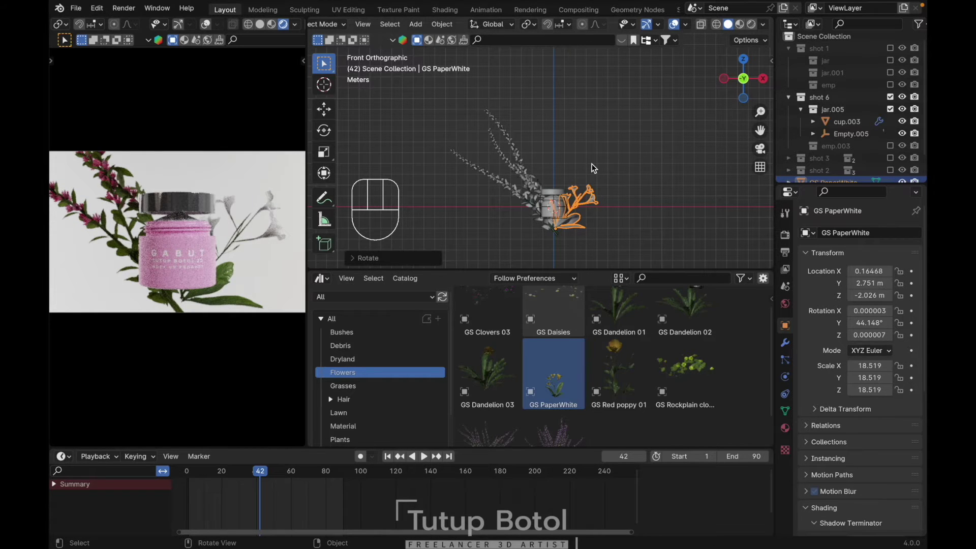
key(g)
key(z)
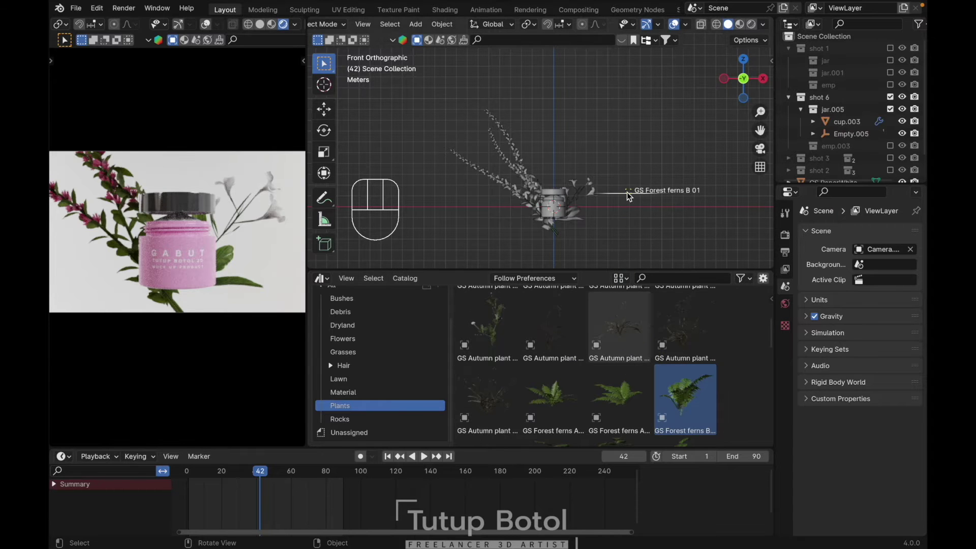
Step: Add GS Forest ferns B and move, scale and rotate it toward the jar's lower left
key(s)
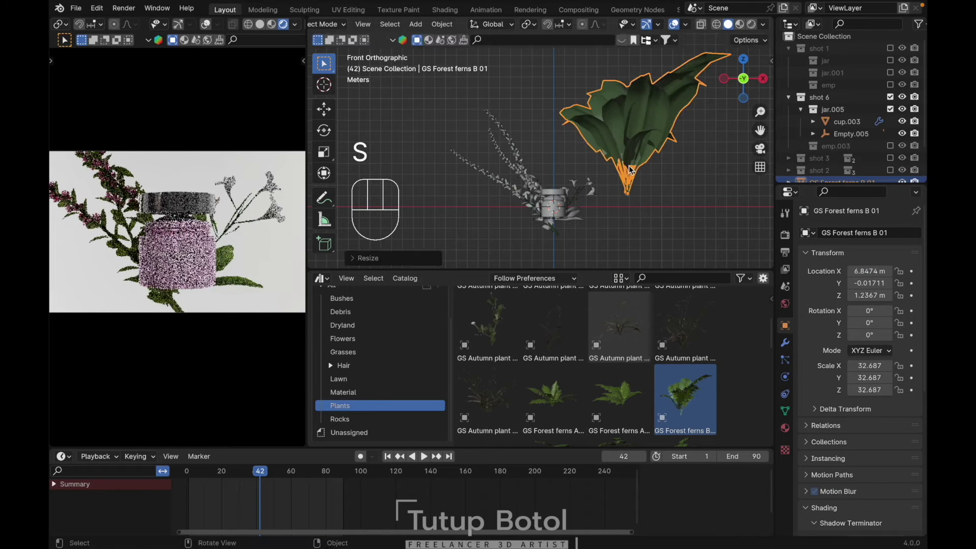
key(g)
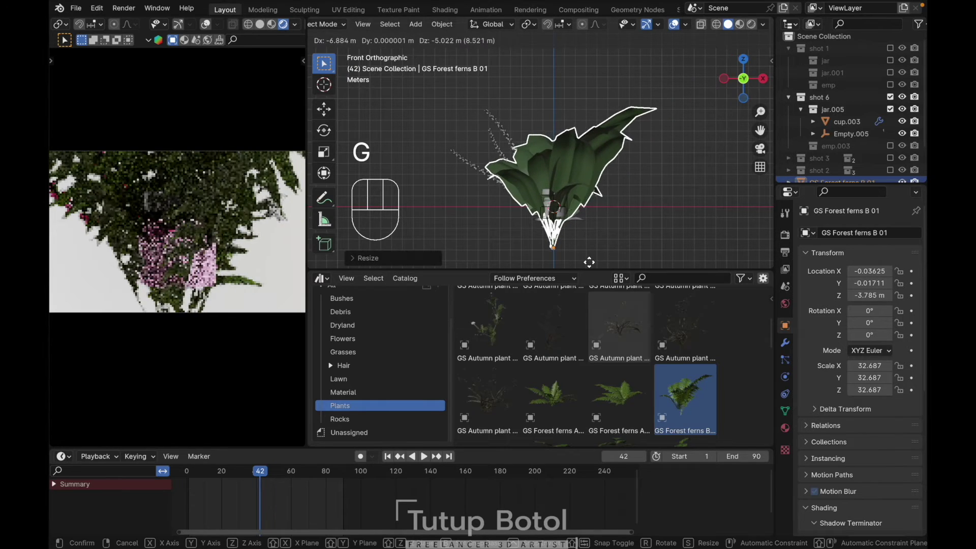
key(`)
key(g)
key(y)
key(`)
key(s)
key(g)
key(z)
key(g)
key(x)
key(r)
key(`)
Step: Refine the fern's depth, lean and size to about 16.681 behind the flowers, and save the file
key(g)
key(y)
key(`)
key(g)
key(x)
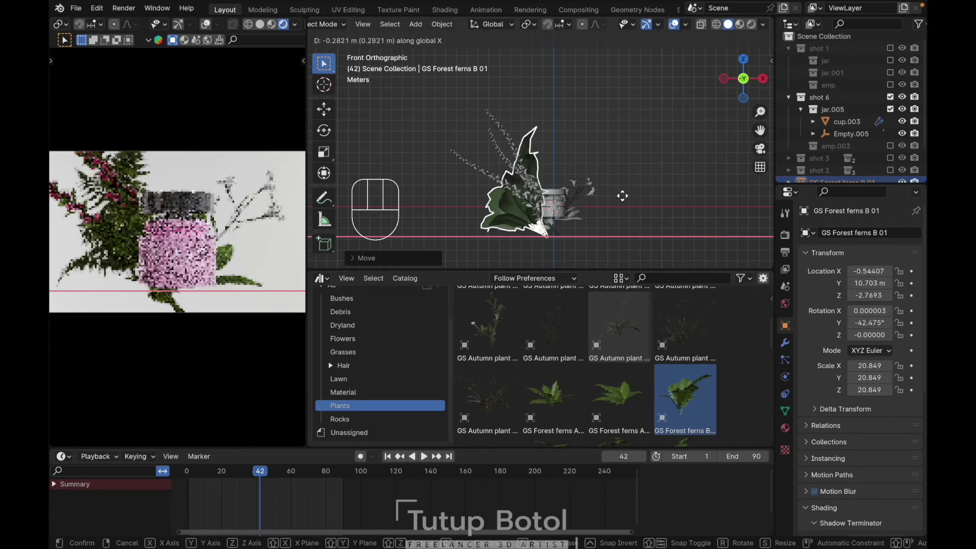
key(r)
key(g)
key(x)
key(s)
key(g)
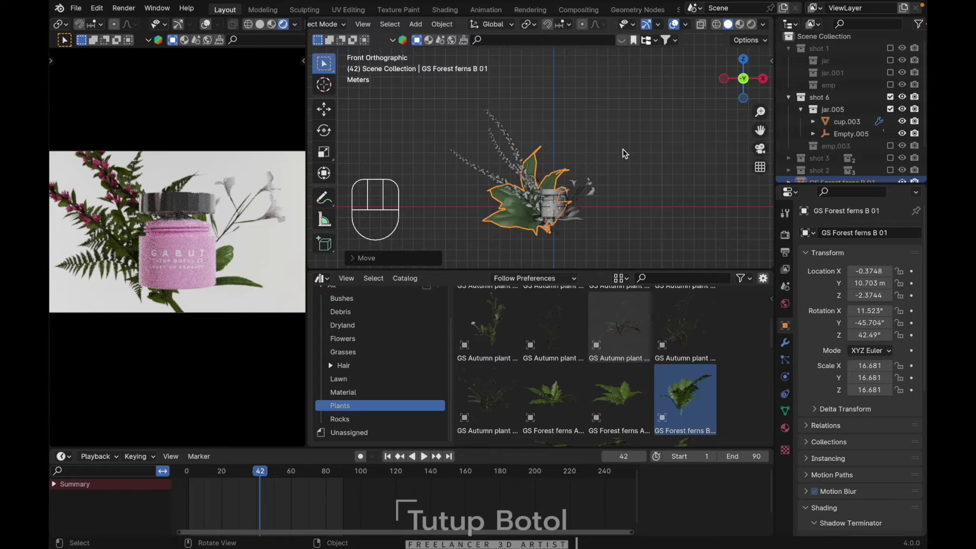
key(super+s)
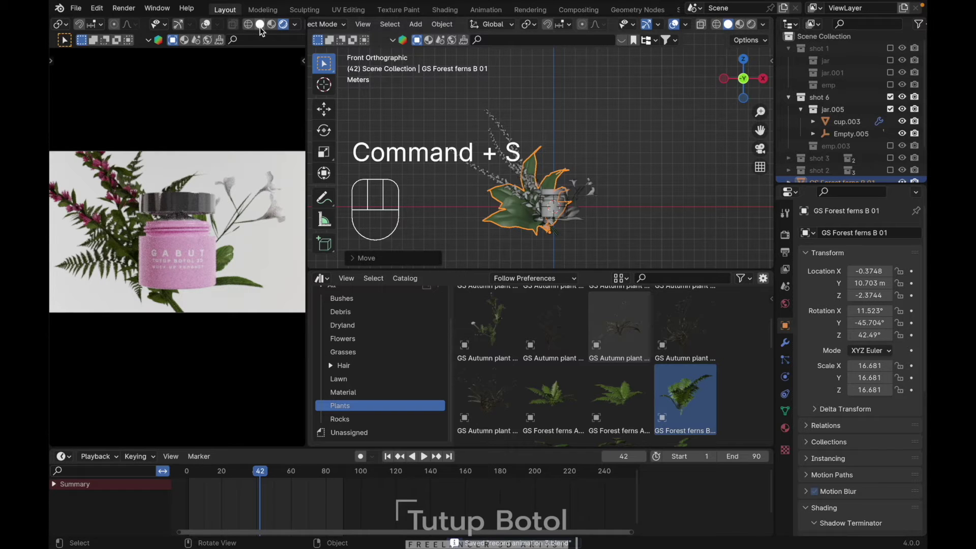
Step: Switch to solid shading and hide cup.003 and Empty.005
key(a)
key(h)
key(super+z)
key(a)
key(h)
click(558, 155)
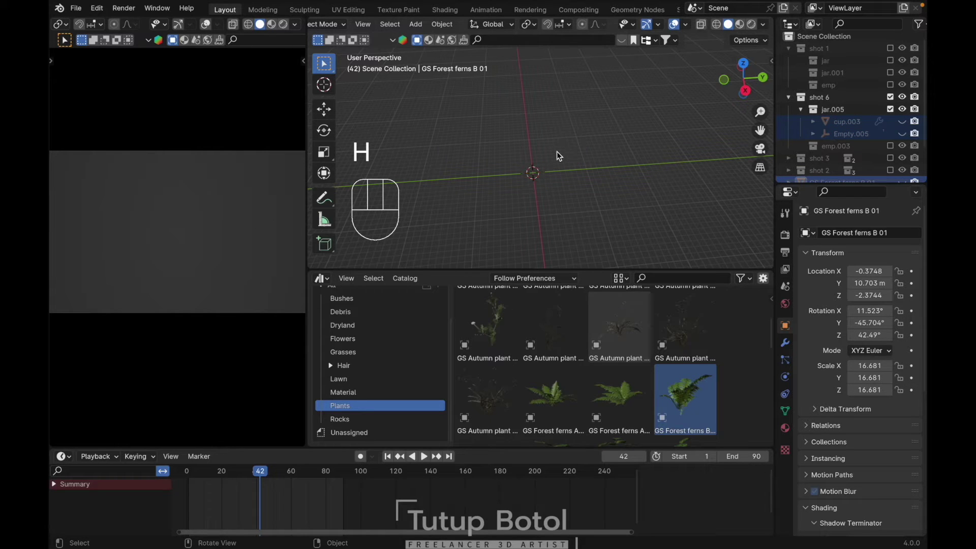
Step: Add a cube scaled to 4, move it into a new 'liquid' collection and rename it domain
key(shift+a)
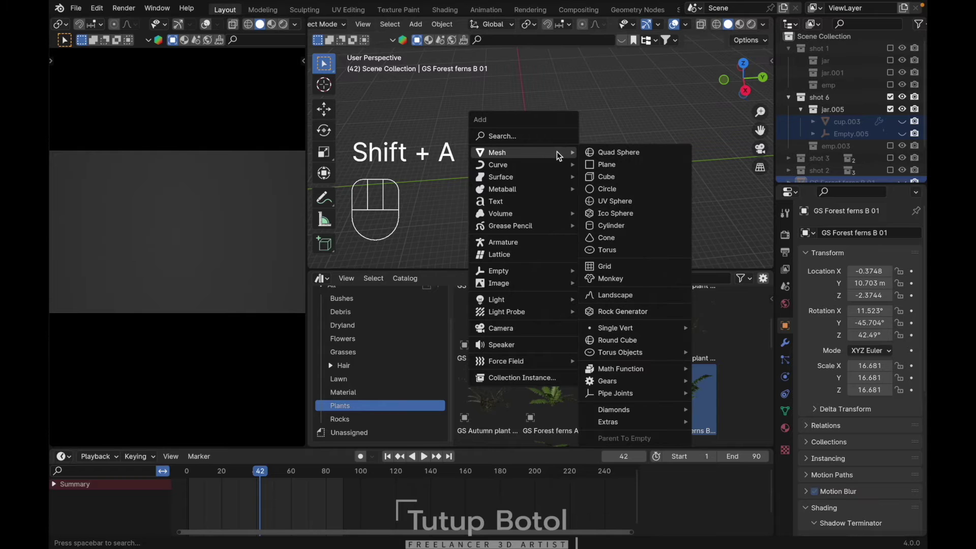
key(Escape)
key(s)
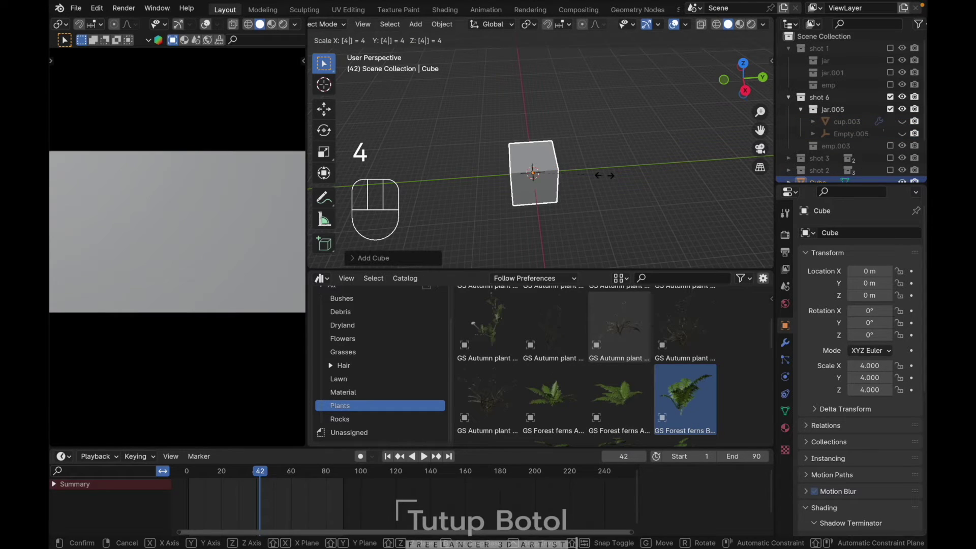
key(4)
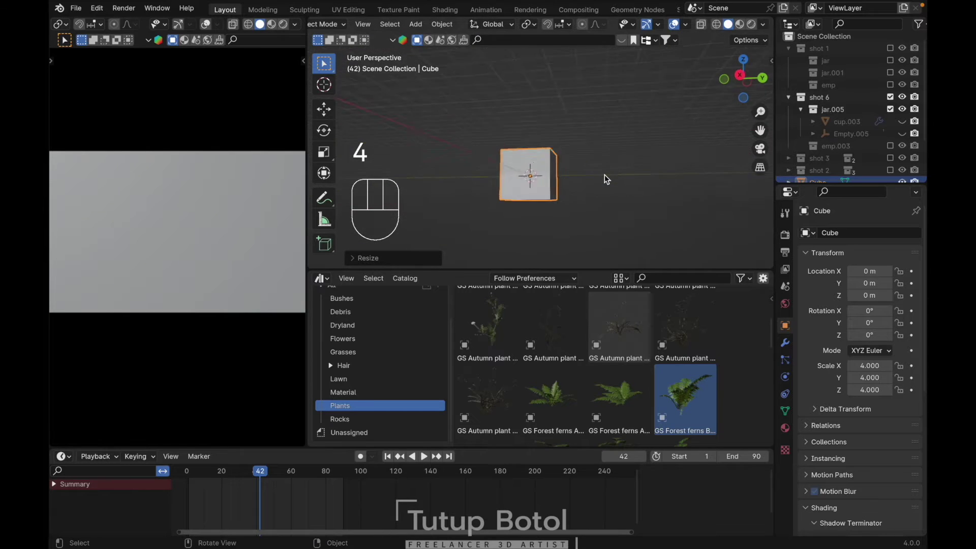
key(`)
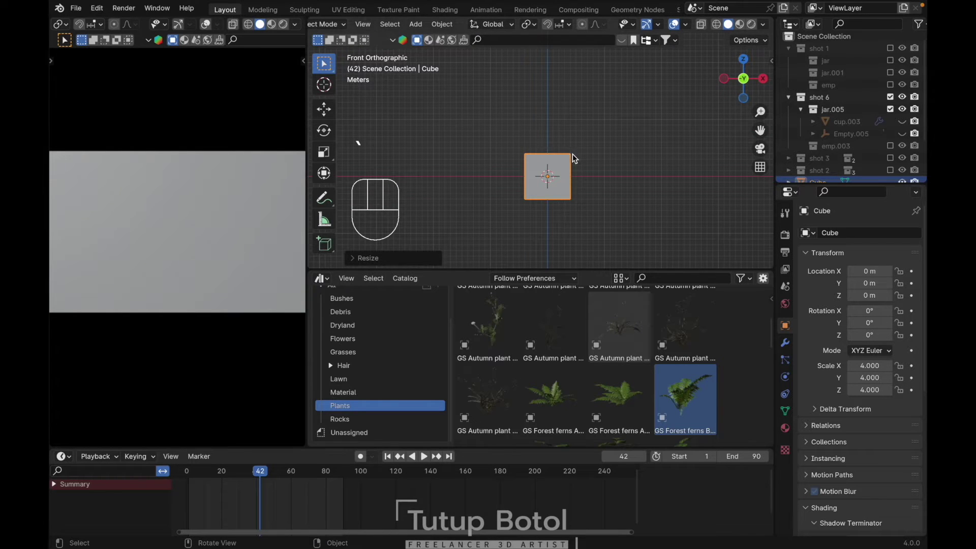
key(shift+z)
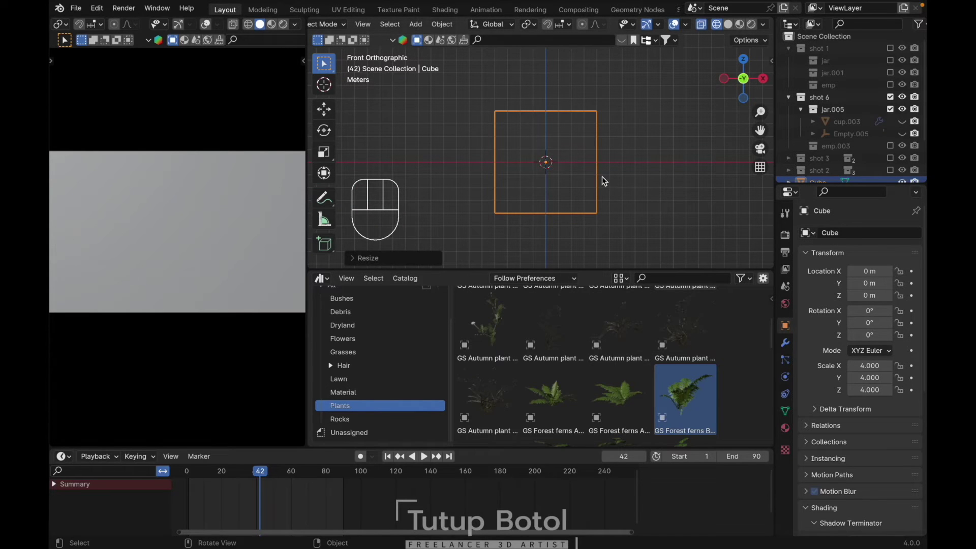
key(m)
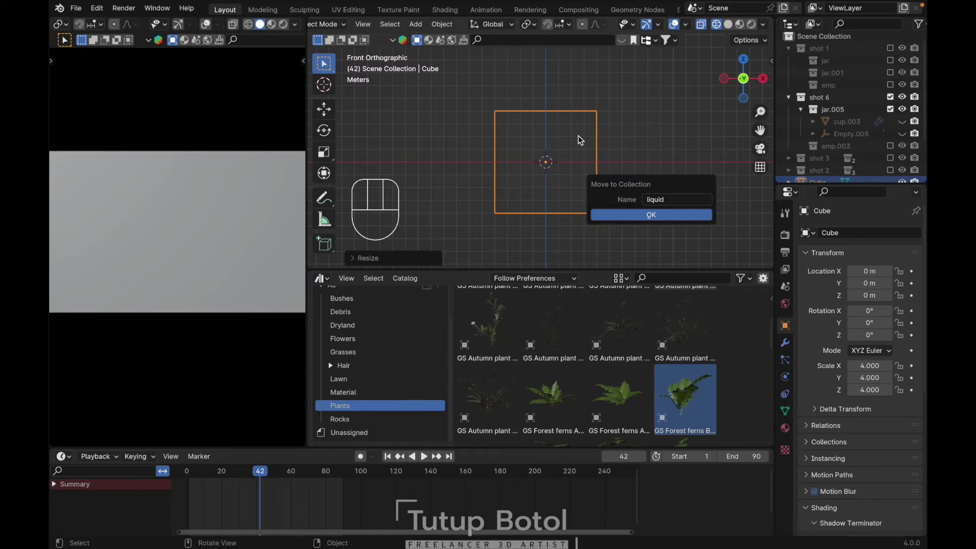
key(m)
key(F2)
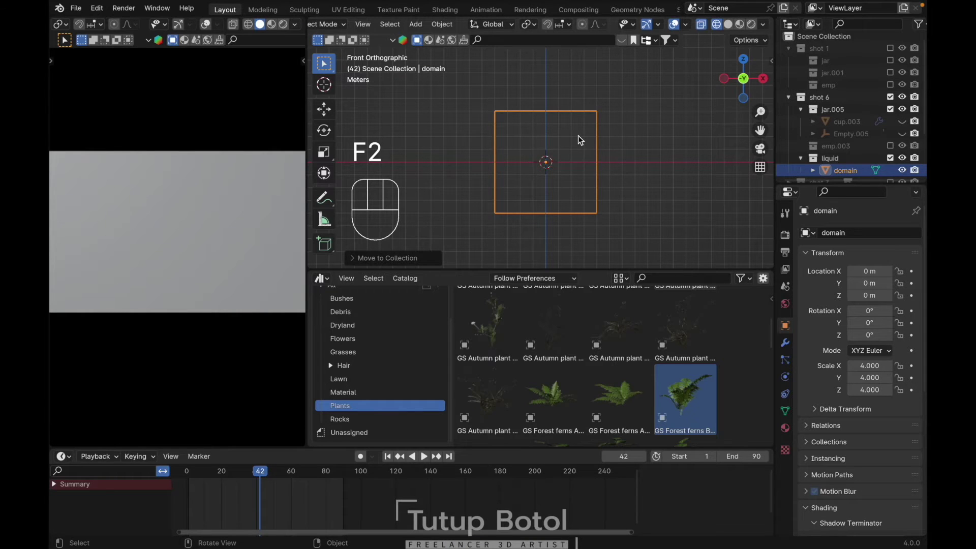
Step: Add a sphere named efector and move it into the liquid collection
key(shift+a)
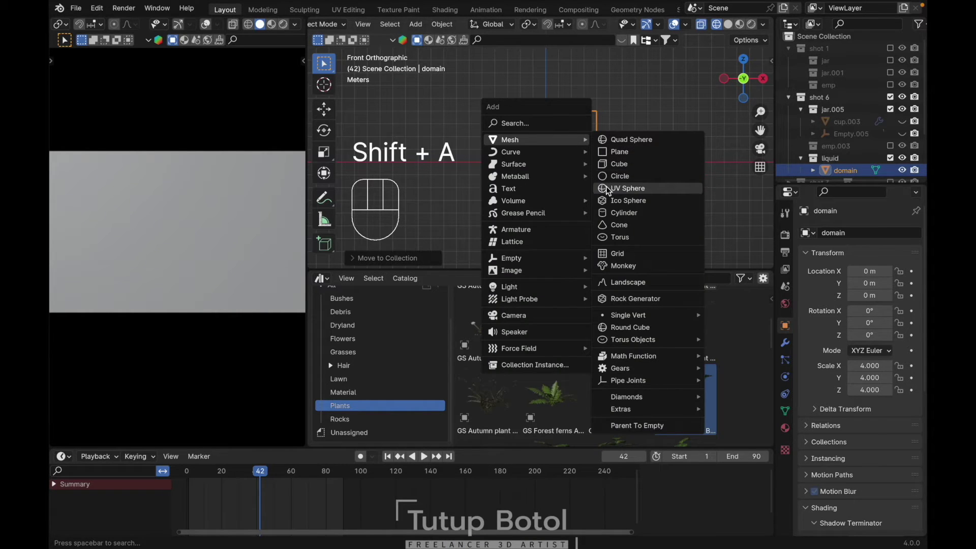
key(g)
key(x)
click(549, 179)
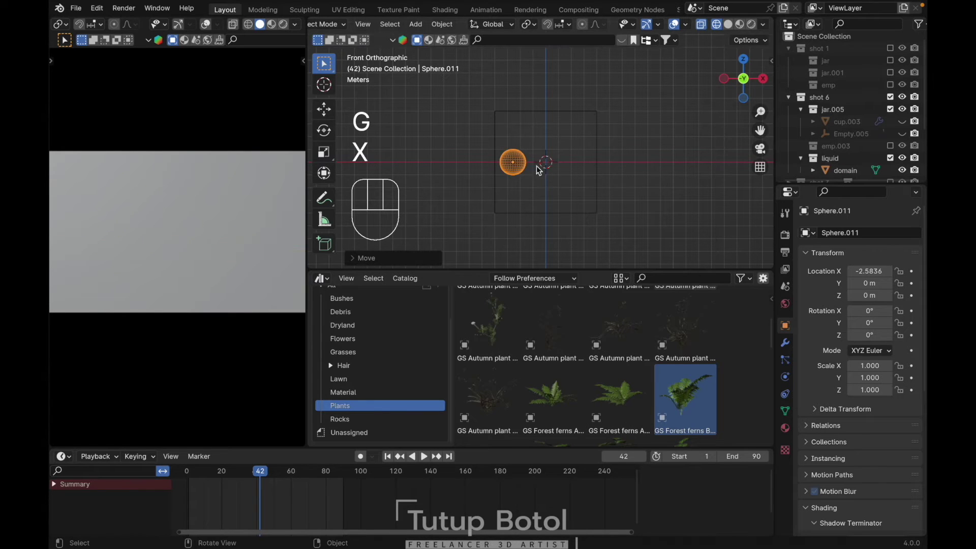
key(F2)
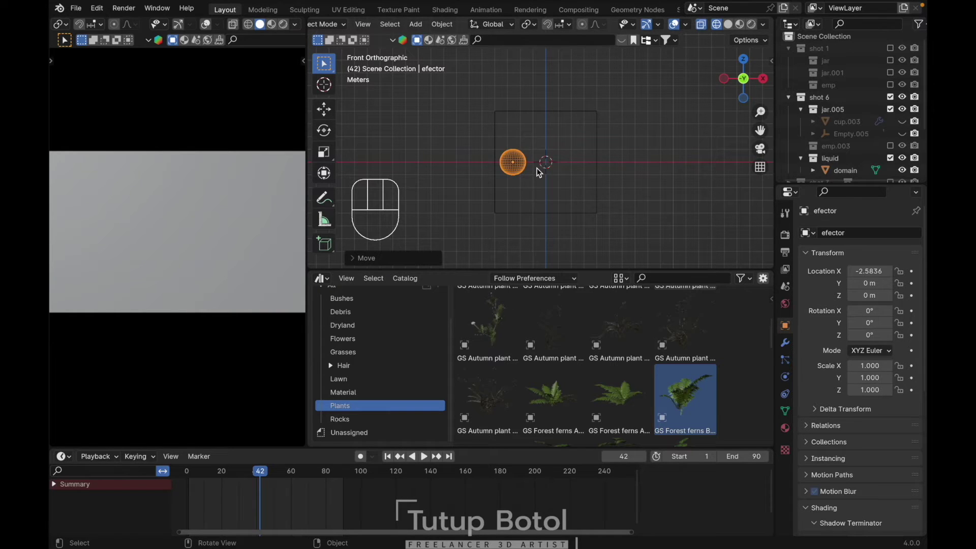
key(m)
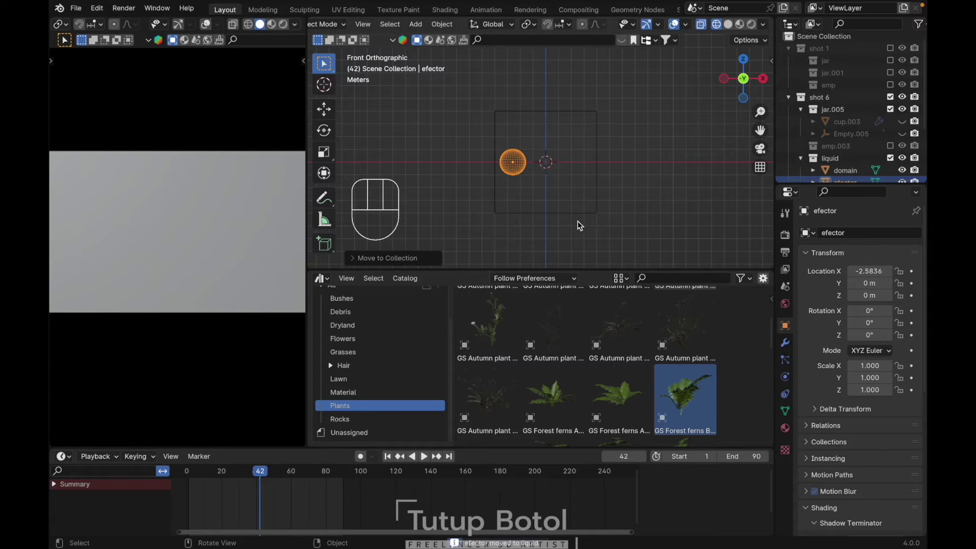
Step: Add an icosphere and shrink it to about half size (0.489)
key(shift+a)
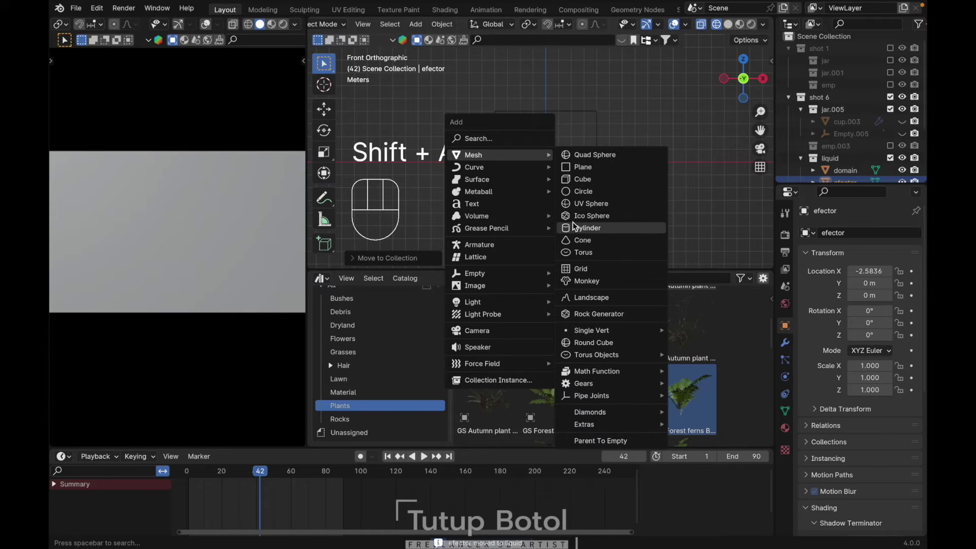
key(s)
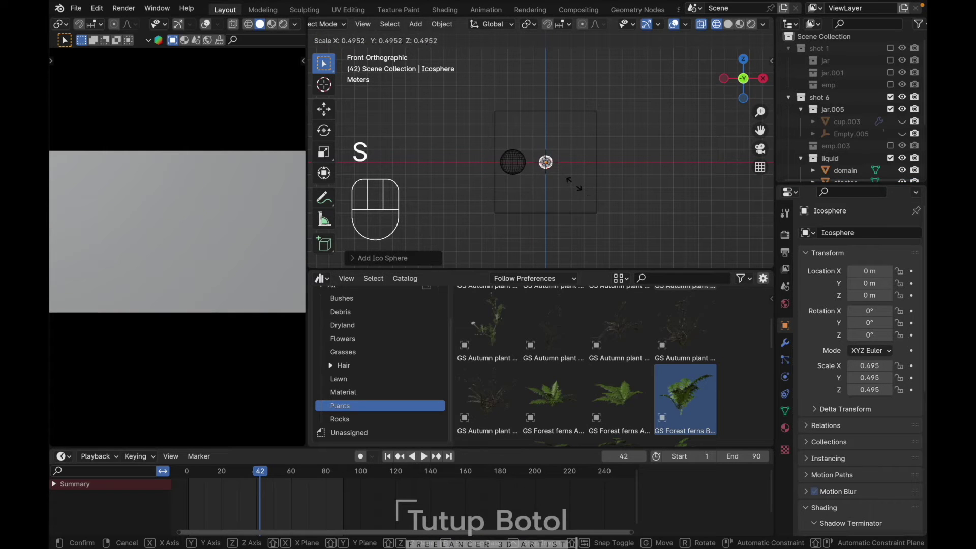
key(g)
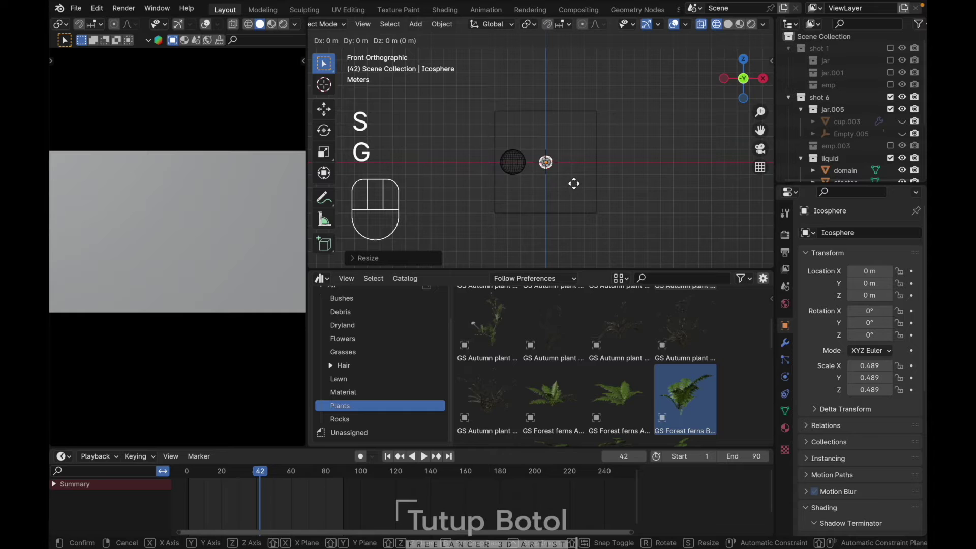
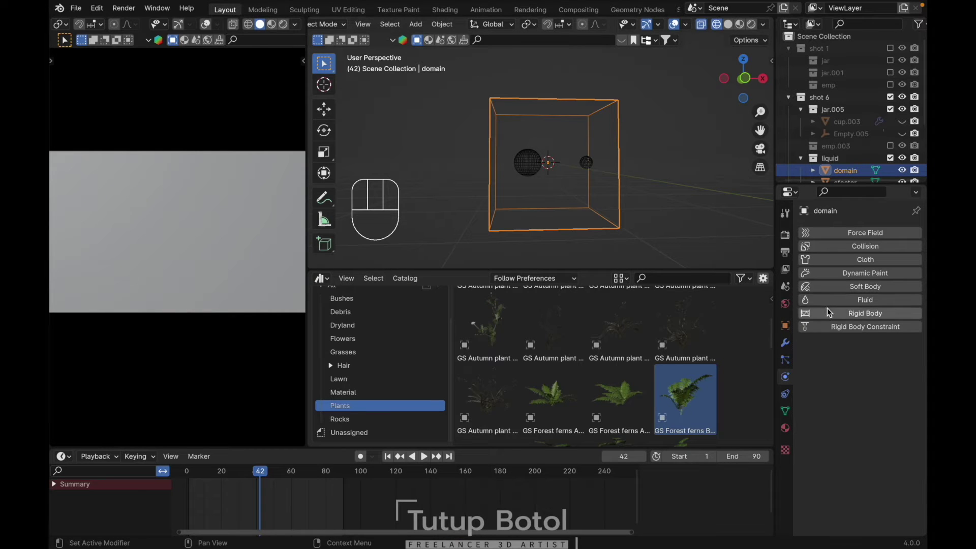
Step: Give the domain Fluid physics of type Domain, Liquid, and adjust its cache end frame
drag(873, 366, 863, 393)
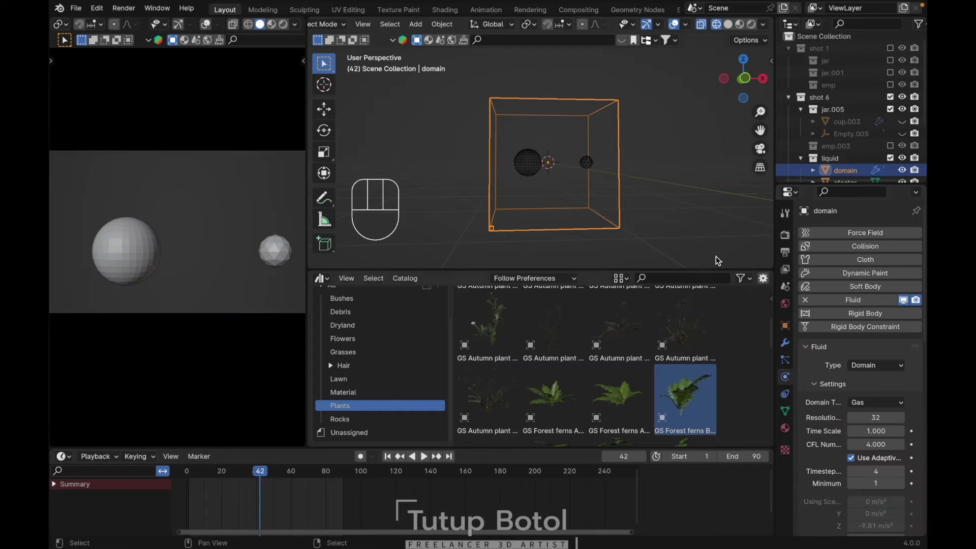
drag(882, 404, 867, 425)
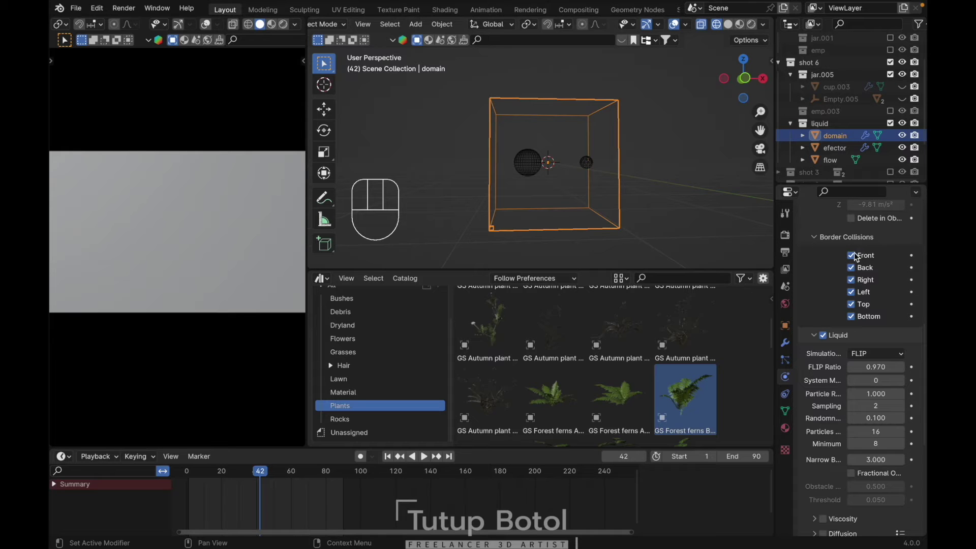
click(852, 254)
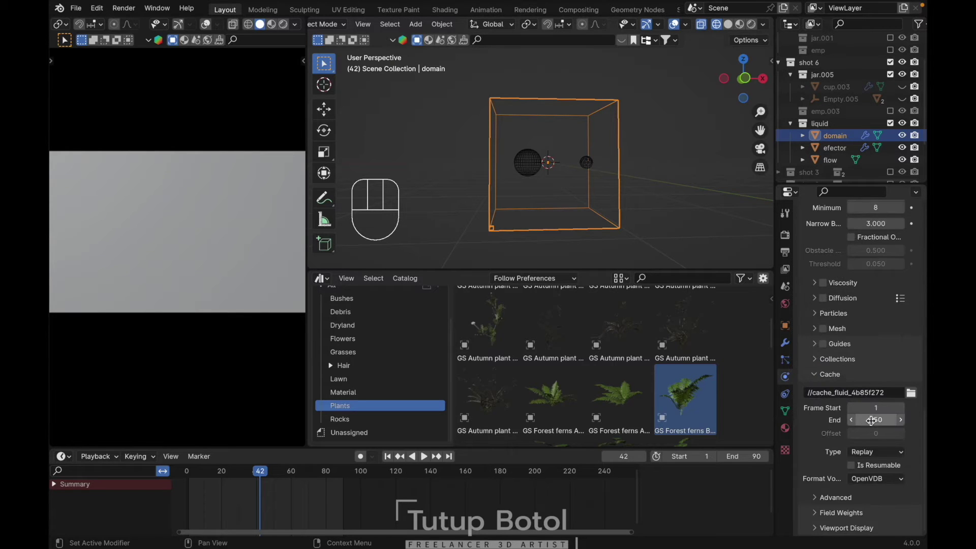
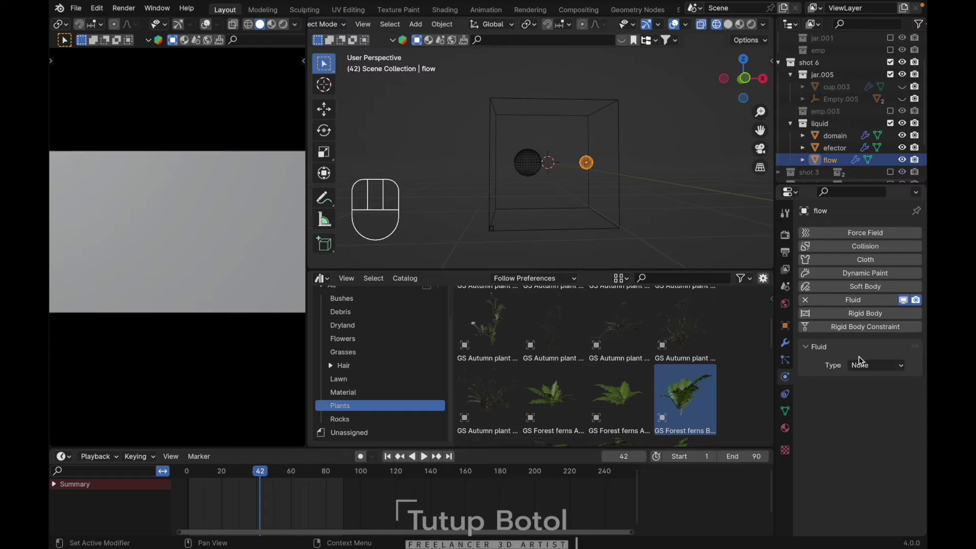
Step: Make the flow object a Fluid Flow emitter with flow type Liquid
drag(864, 365, 865, 407)
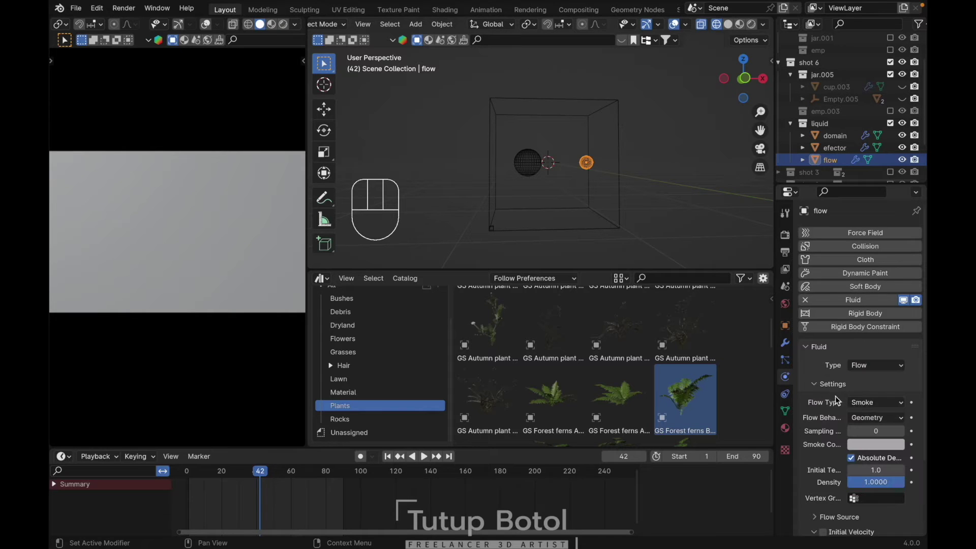
drag(874, 404, 846, 456)
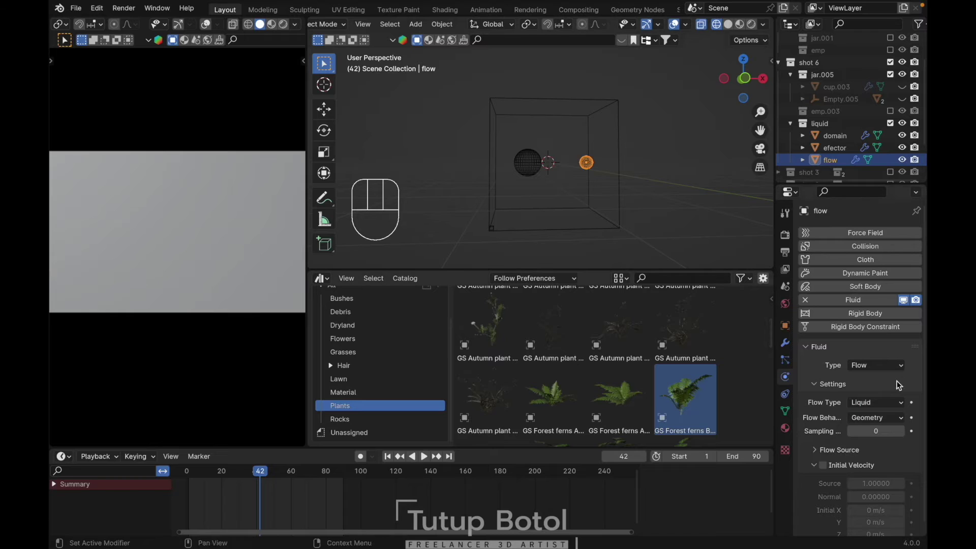
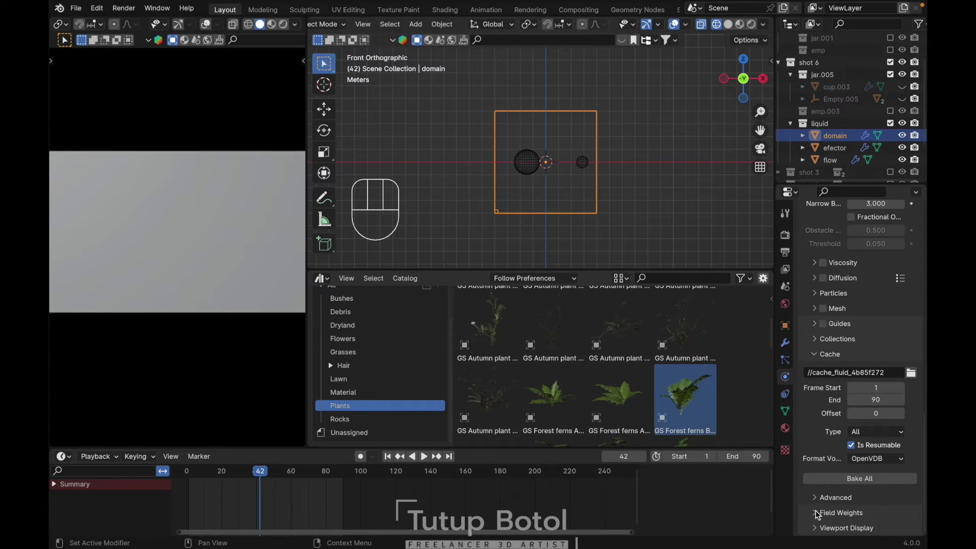
Step: Set the domain's Gravity field weight to 0, bake all and play the simulation
drag(835, 505, 878, 483)
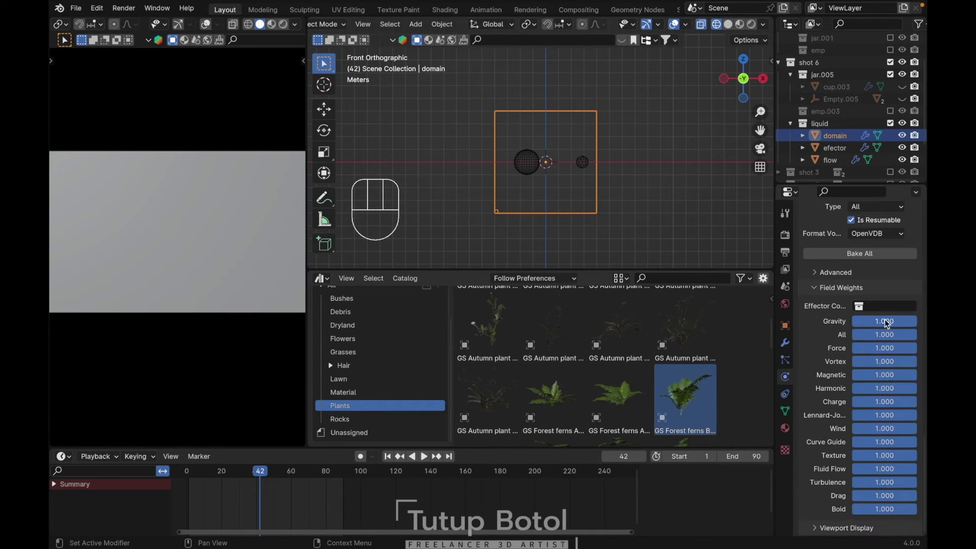
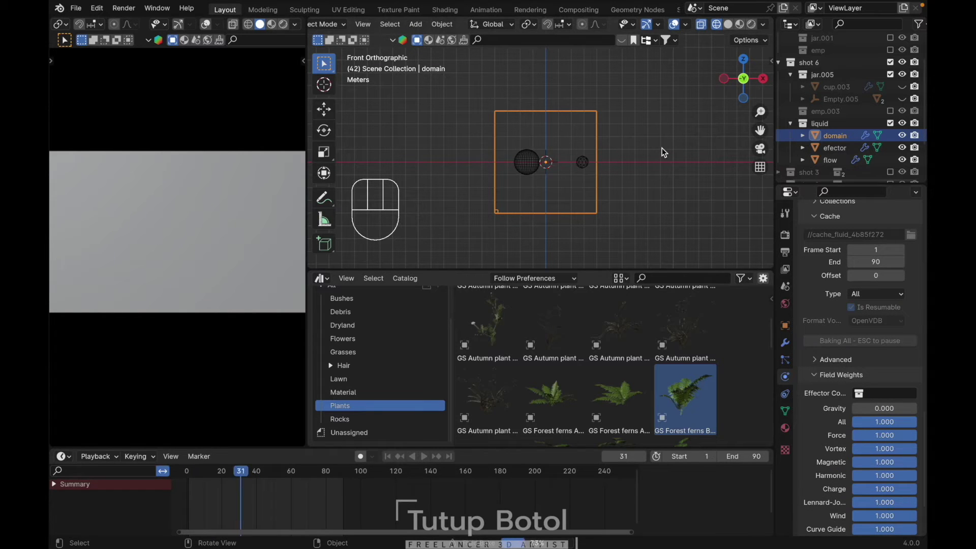
click(662, 151)
key(space)
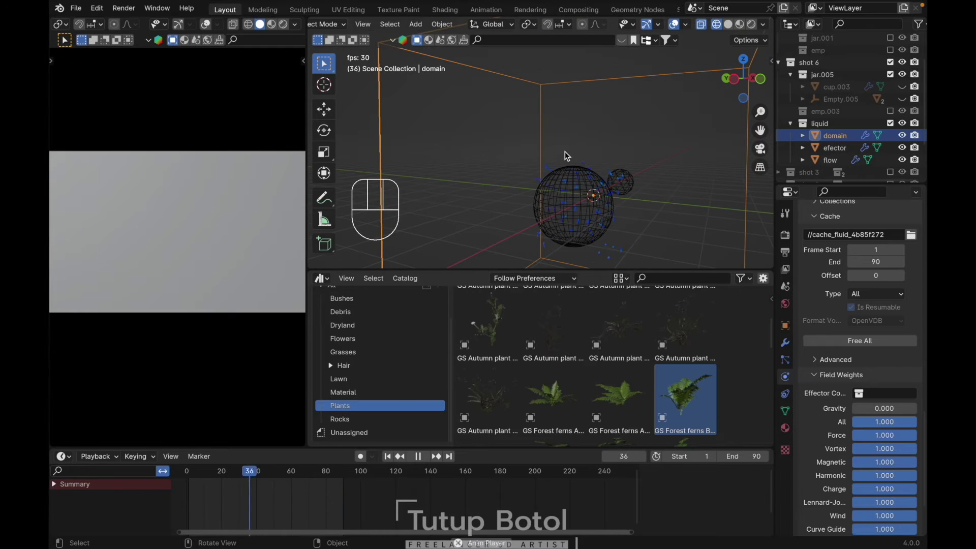
key(space)
Step: Enable Mesh generation for the liquid, rebake and play back the blobs around the sphere
click(849, 341)
drag(824, 331, 839, 518)
key(space)
key(space)
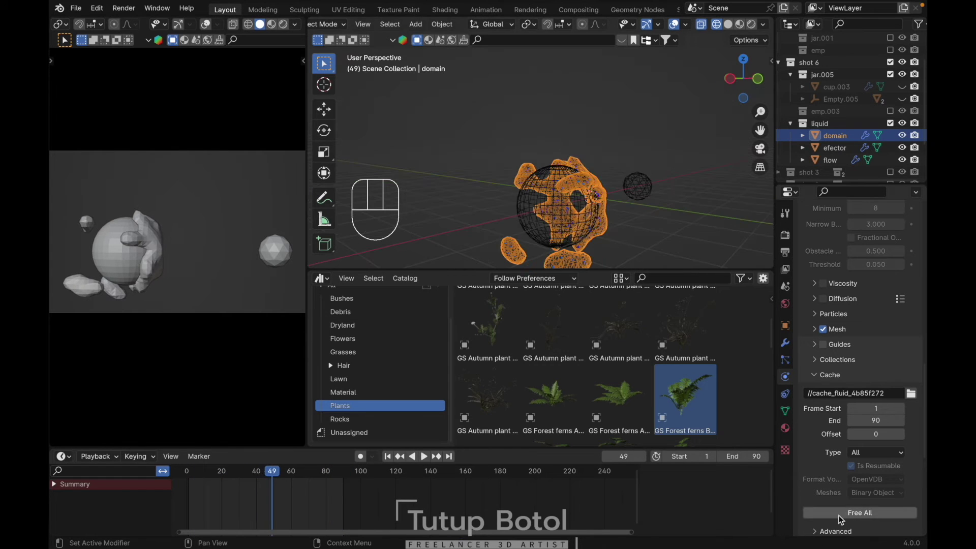
Step: Enable Initial Velocity on the flow, bake the domain and play back the splash
click(845, 518)
key(`)
key(s)
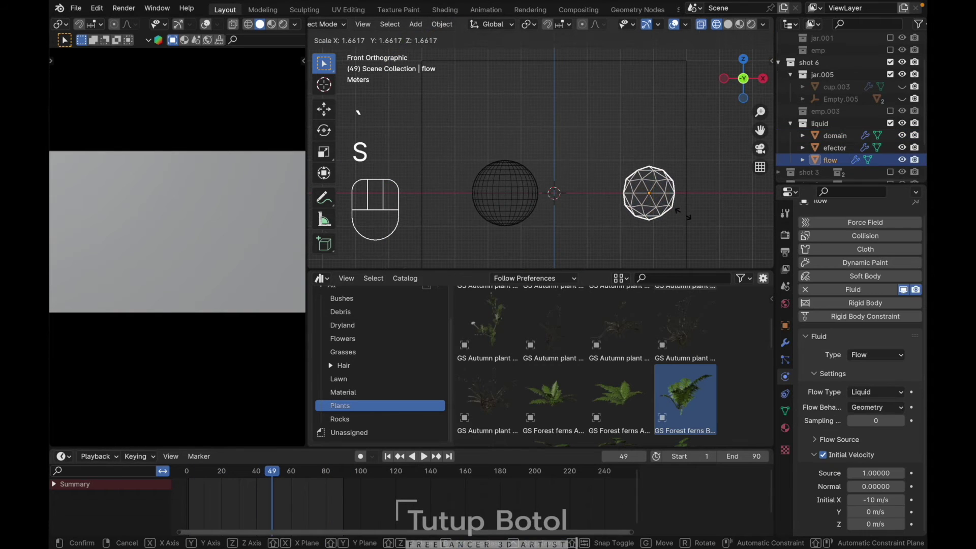
drag(683, 216, 601, 210)
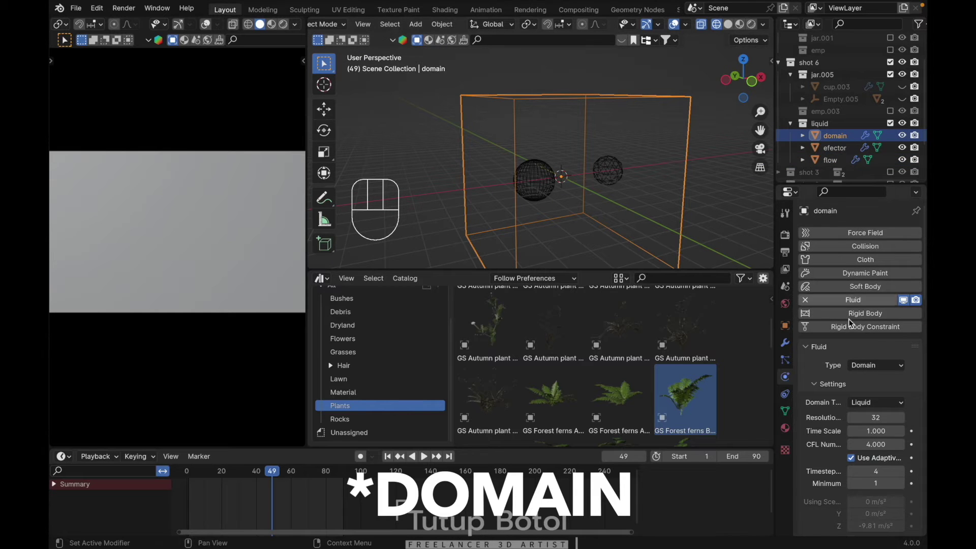
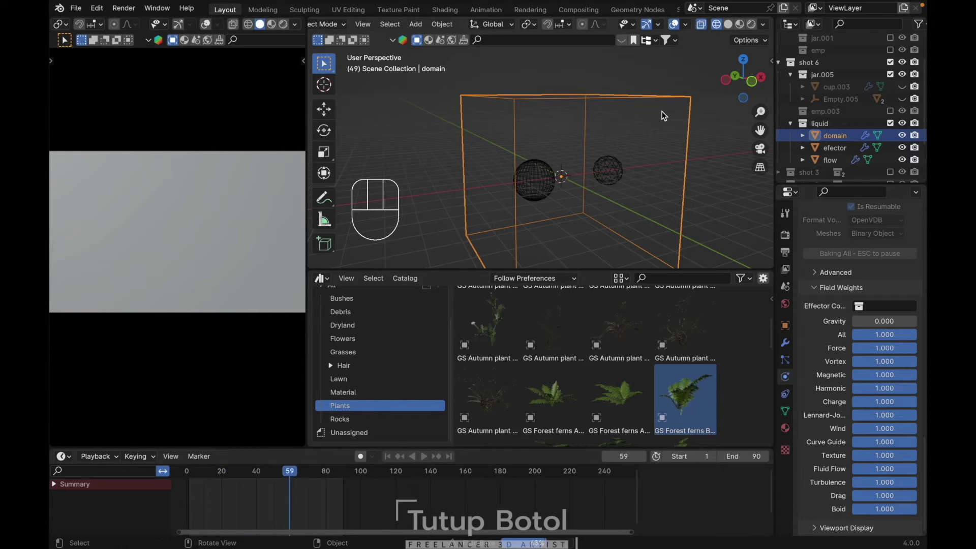
click(665, 115)
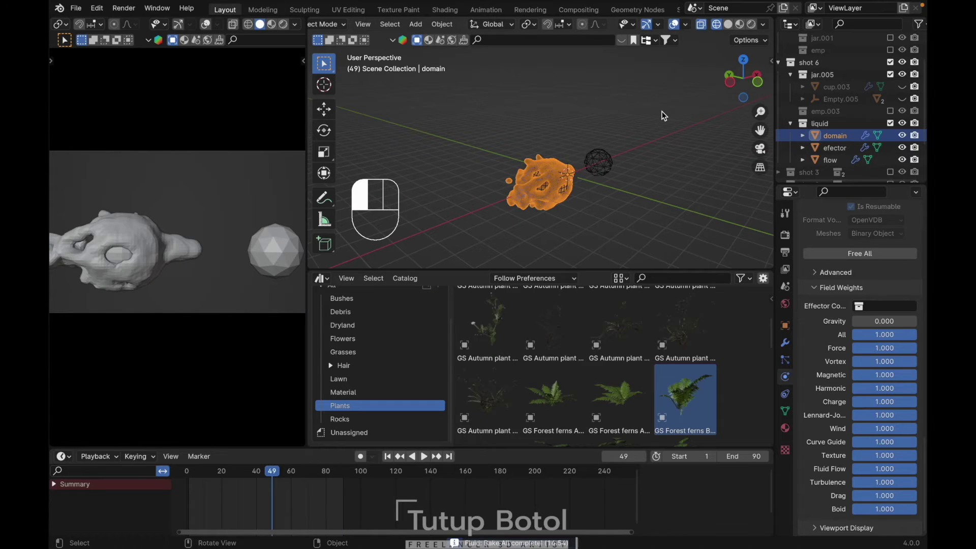
key(space)
key(space)
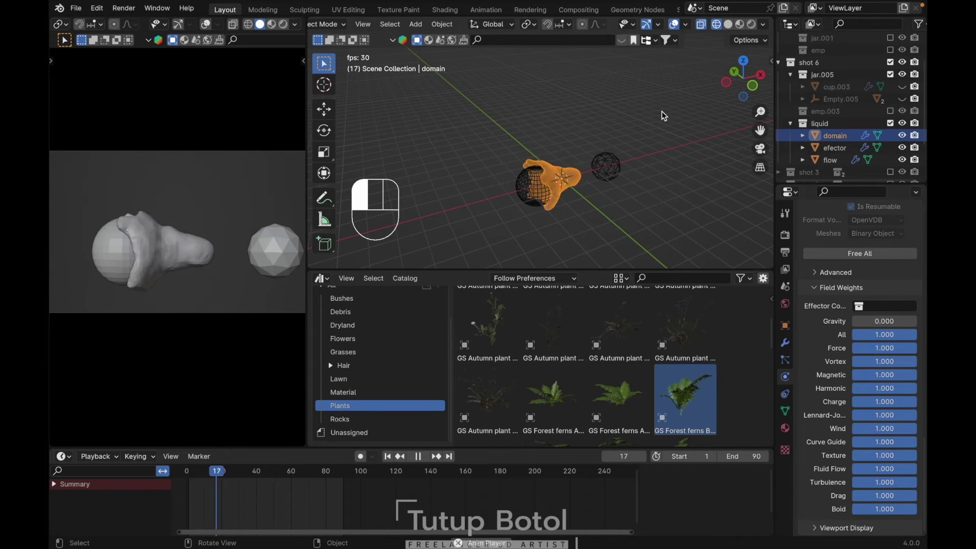
key(space)
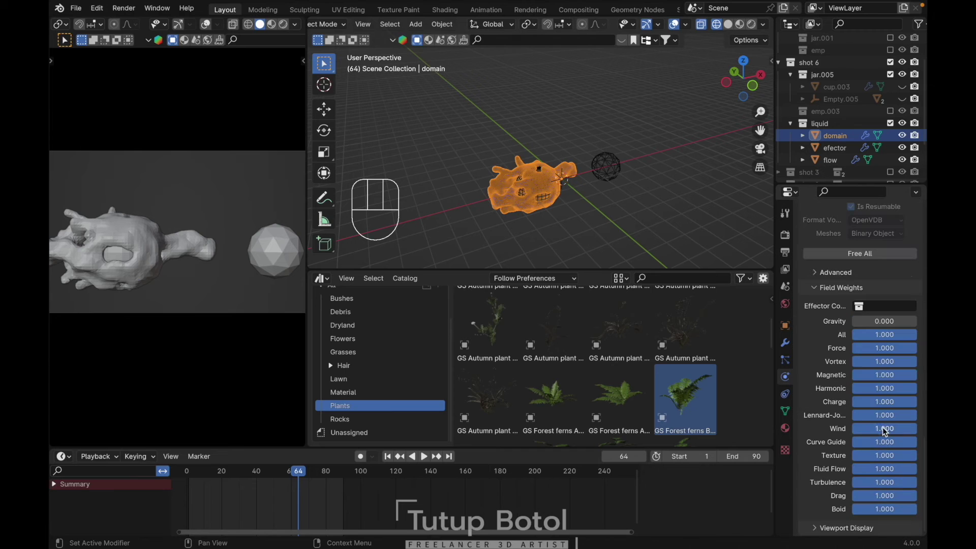
Step: Free the bake, change the flow's initial X velocity, rebake and review the splash from top view
click(837, 261)
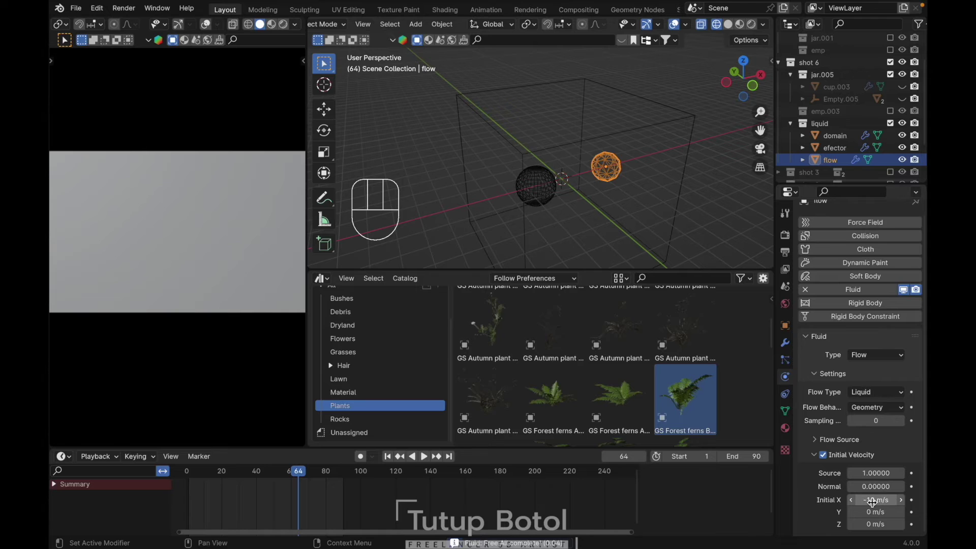
drag(874, 502, 857, 497)
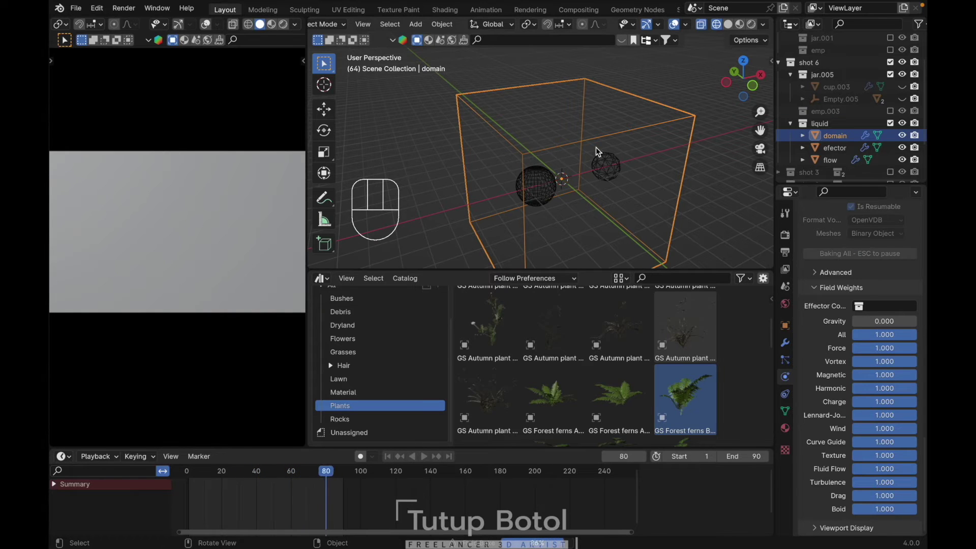
click(599, 150)
key(shift+Left)
key(space)
key(space)
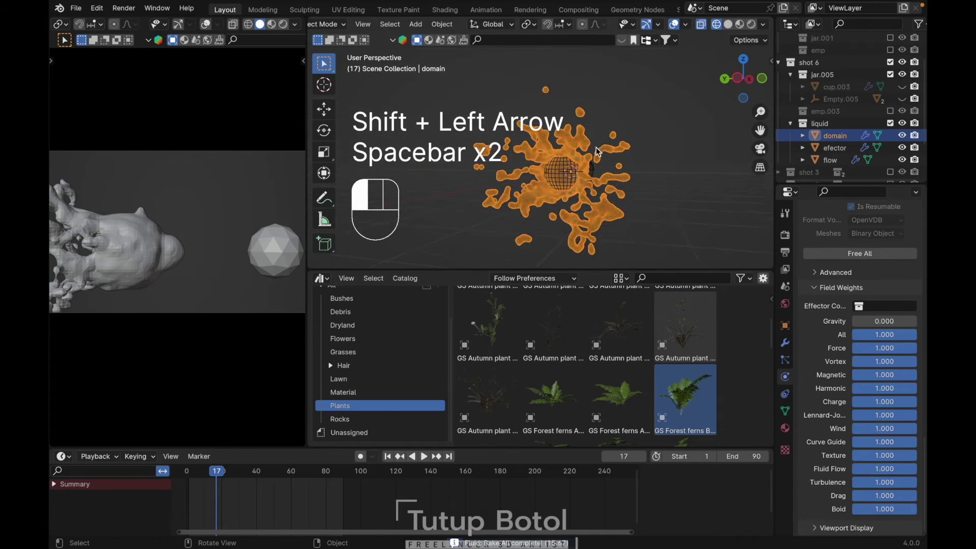
key(Right)
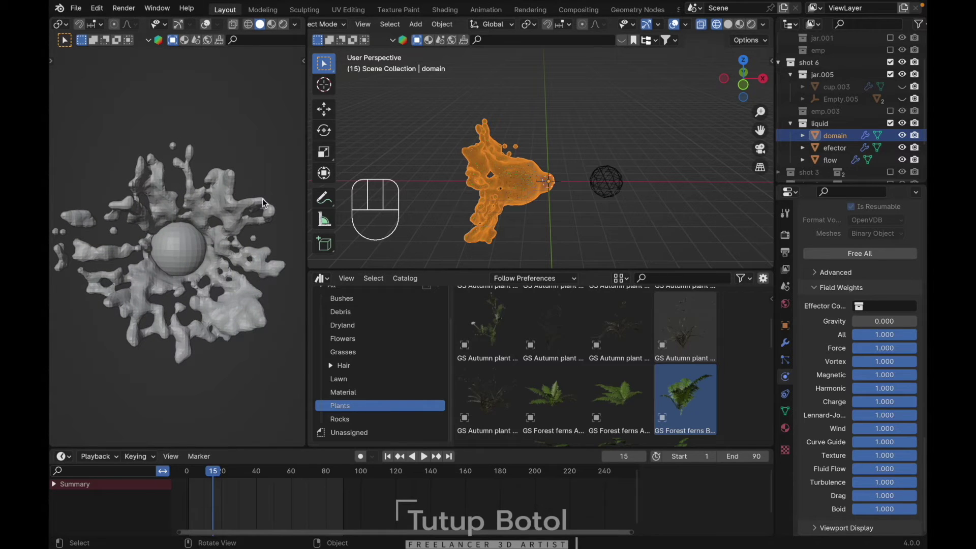
Step: Free the bake, raise the domain Resolution Divisions to 100 and bake all again
drag(860, 259, 833, 311)
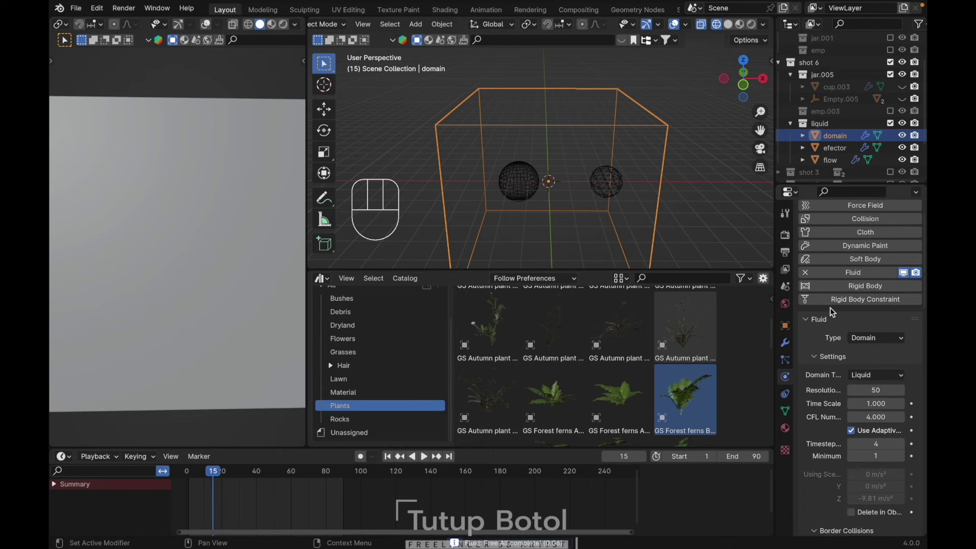
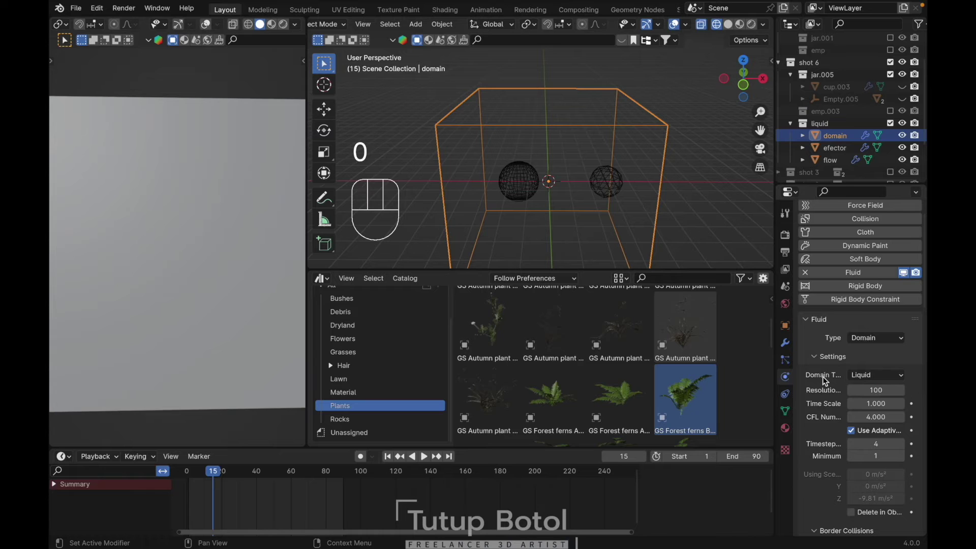
key(super+s)
key(super+s)
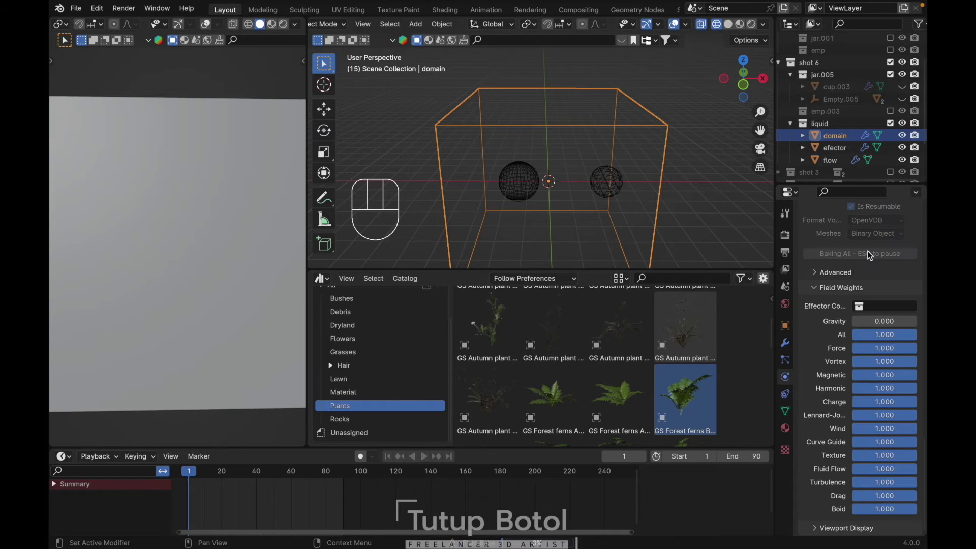
click(581, 187)
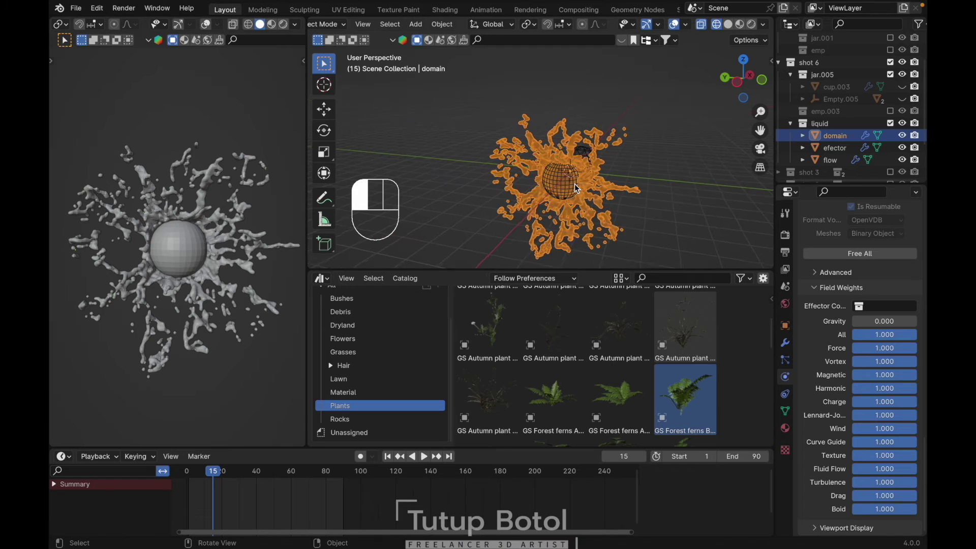
Step: Step through the finer splash frame by frame, parking it at frame 14
key(Left)
key(Left)
key(Left)
key(Left)
key(Left)
key(Right)
key(Right)
key(Right)
key(Right)
key(Right)
key(Right)
key(Right)
key(Right)
key(Right)
key(Right)
key(Left)
key(Left)
key(Left)
key(Left)
key(Left)
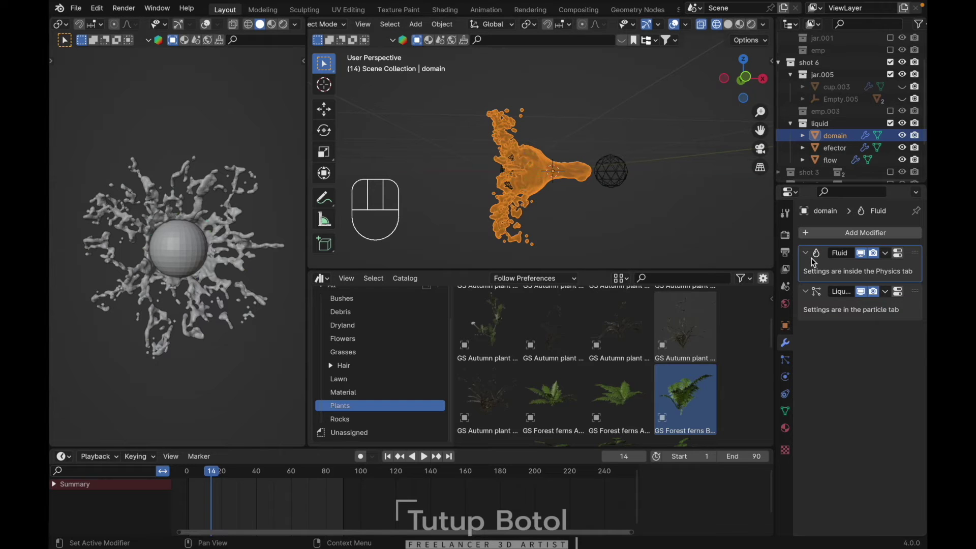
Step: Apply the domain's Fluid and liquid particle modifiers to keep the splash as a static mesh
key(super+a)
key(super+a)
key(space)
key(space)
key(g)
key(Escape)
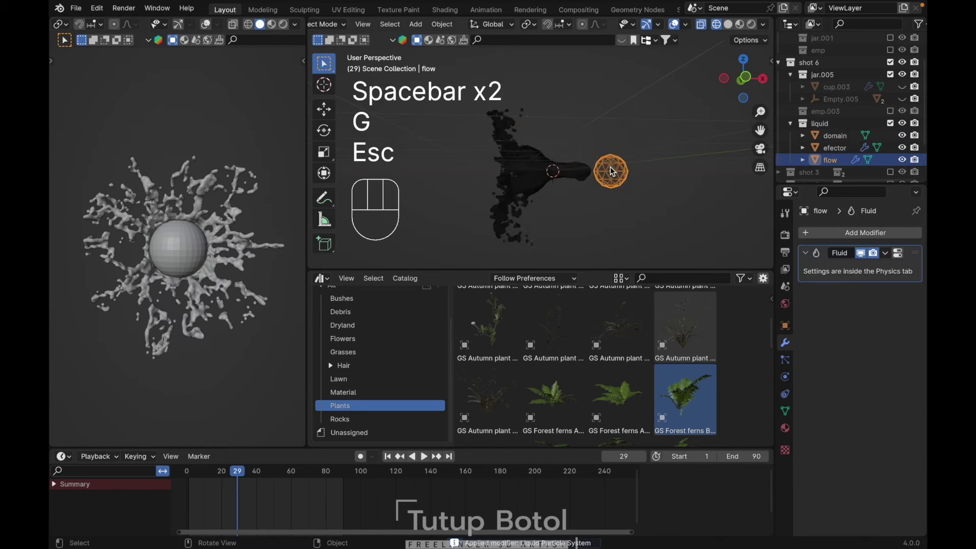
Step: Delete the flow and effector objects and add a Corrective Smooth modifier, factor 0.5, repeat 10
key(x)
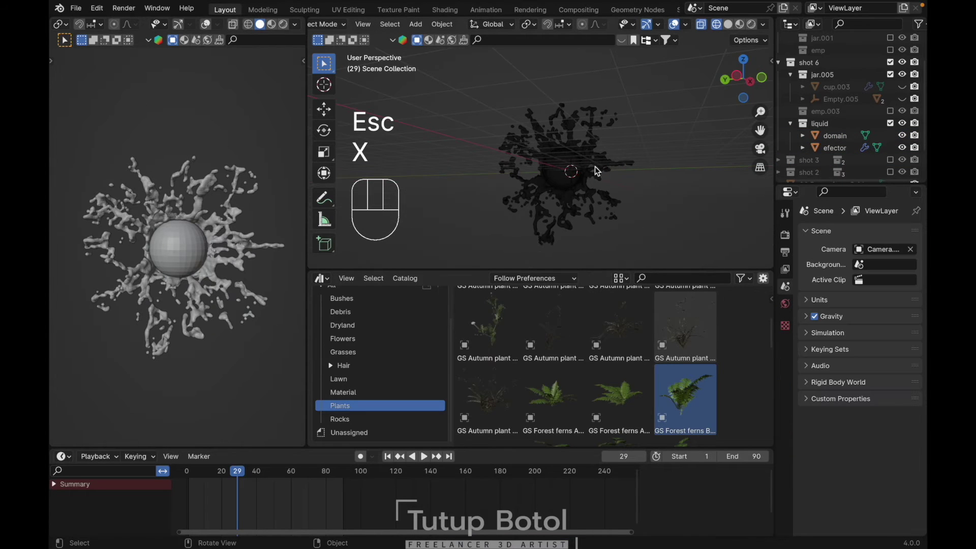
key(x)
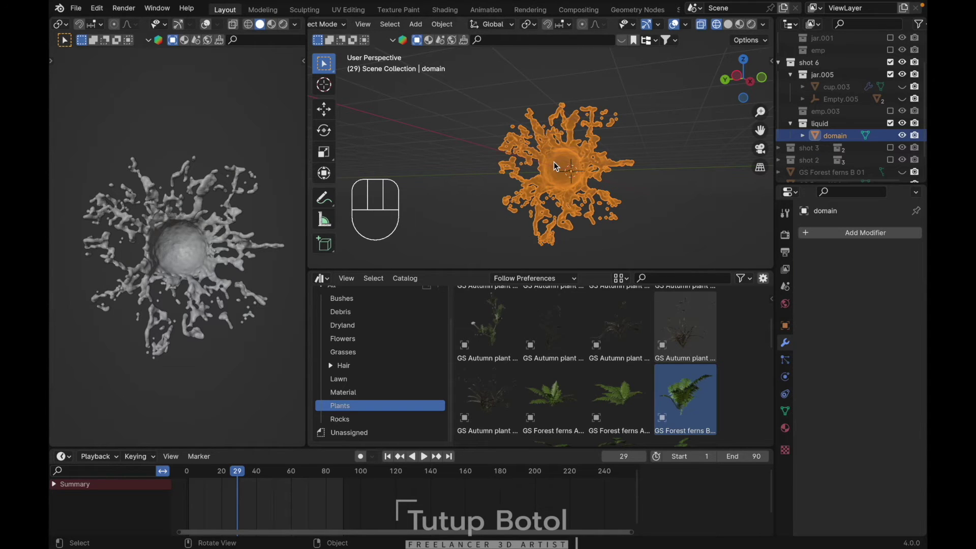
drag(554, 165, 544, 153)
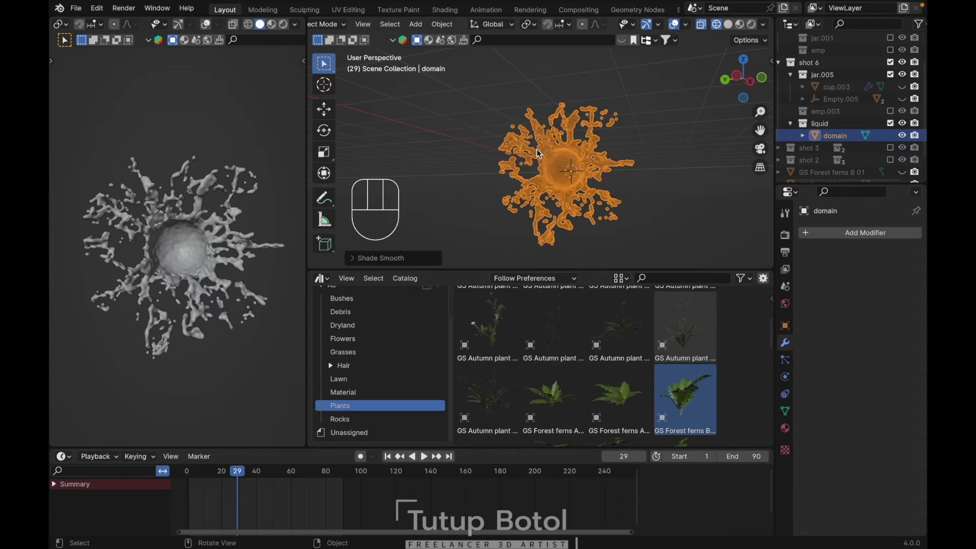
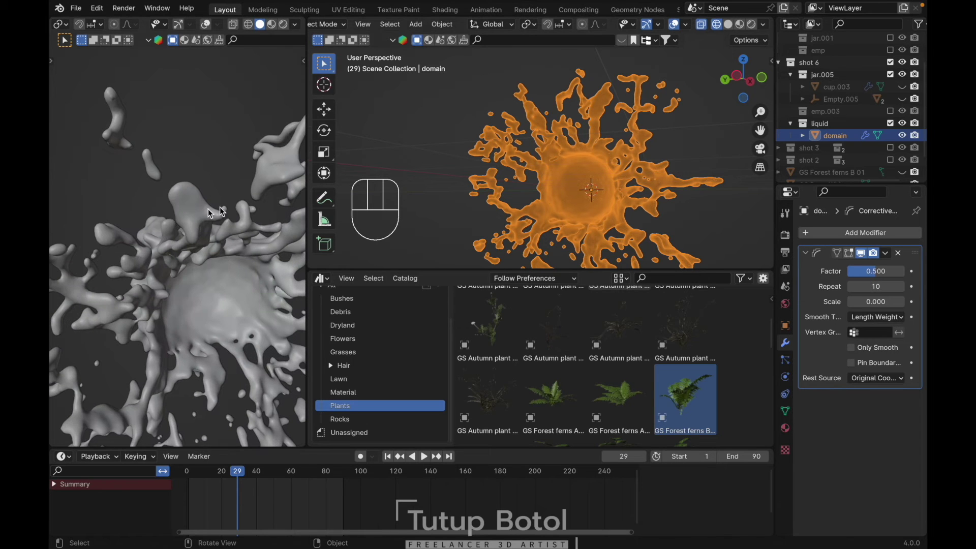
Step: Unhide the scene, look through the camera and switch to Rendered shading
key(super+a)
key(`)
key(alt+h)
key(`)
key(`)
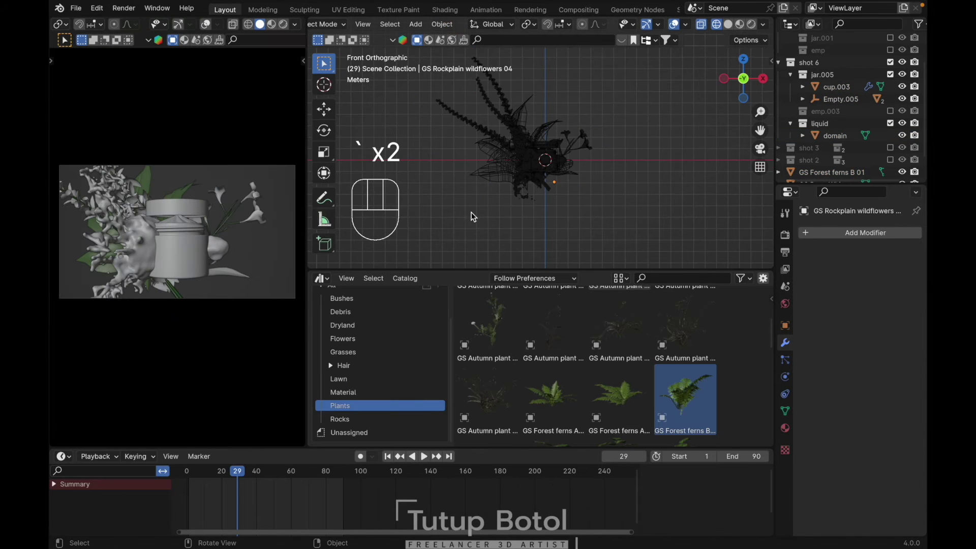
key(shift+z)
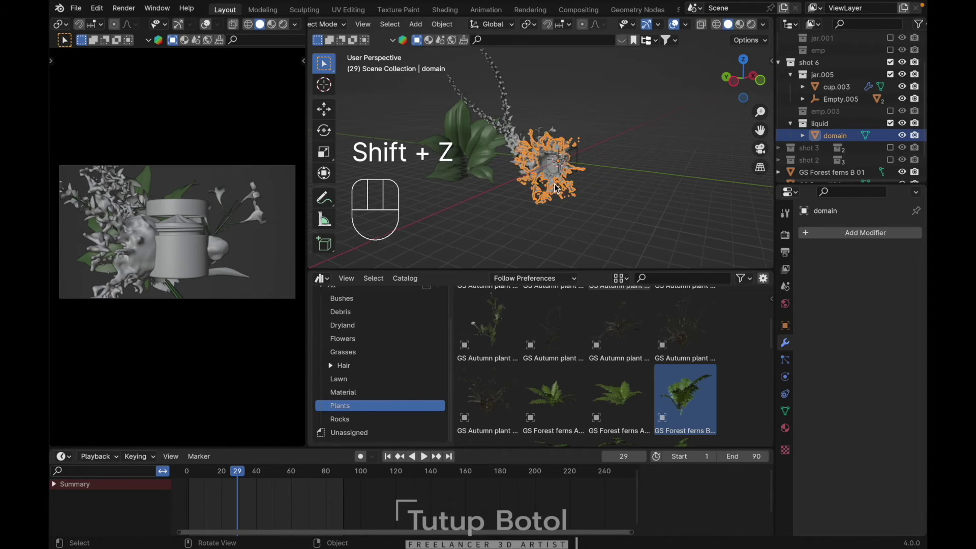
Step: Rotate the splash 90 then 180 degrees to face the camera
key(`)
key(r)
key(9)
key(0)
key(Return)
key(r)
key(1)
key(8)
key(0)
key(Return)
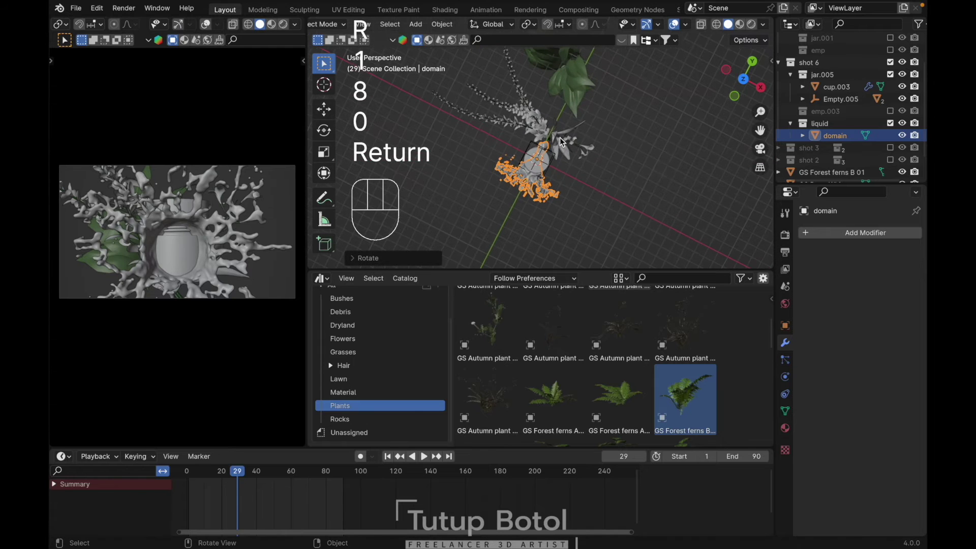
Step: Move the splash along Y and scale it so it bursts around the pink jar
key(g)
key(y)
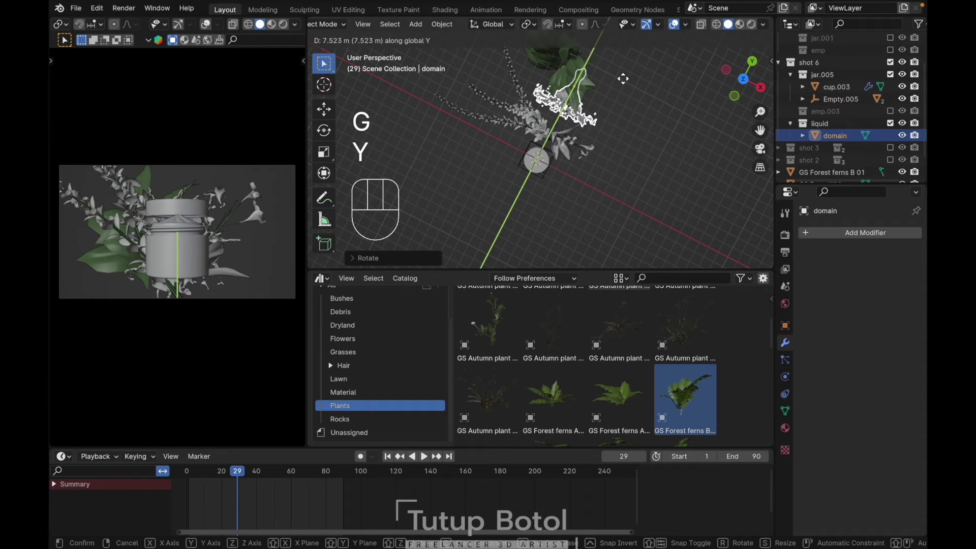
key(`)
key(s)
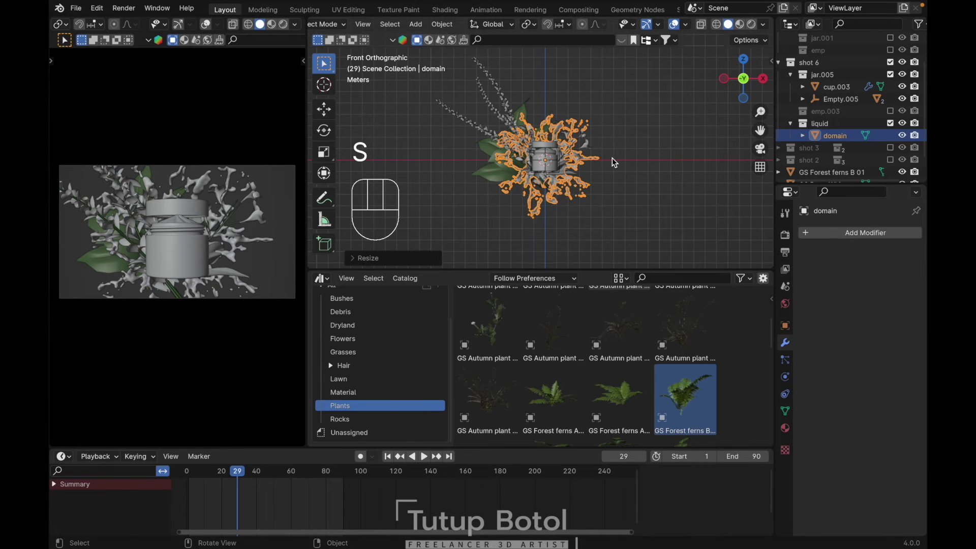
key(g)
key(y)
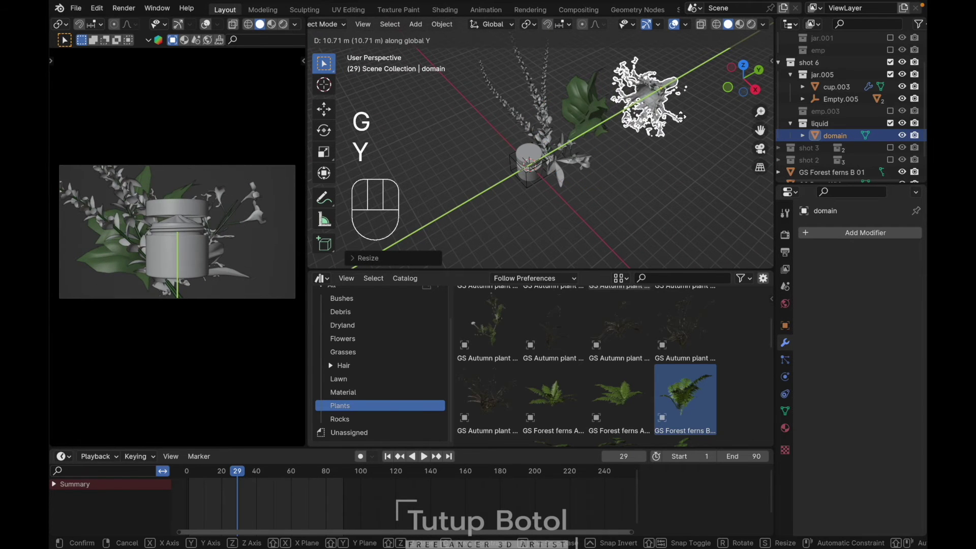
key(s)
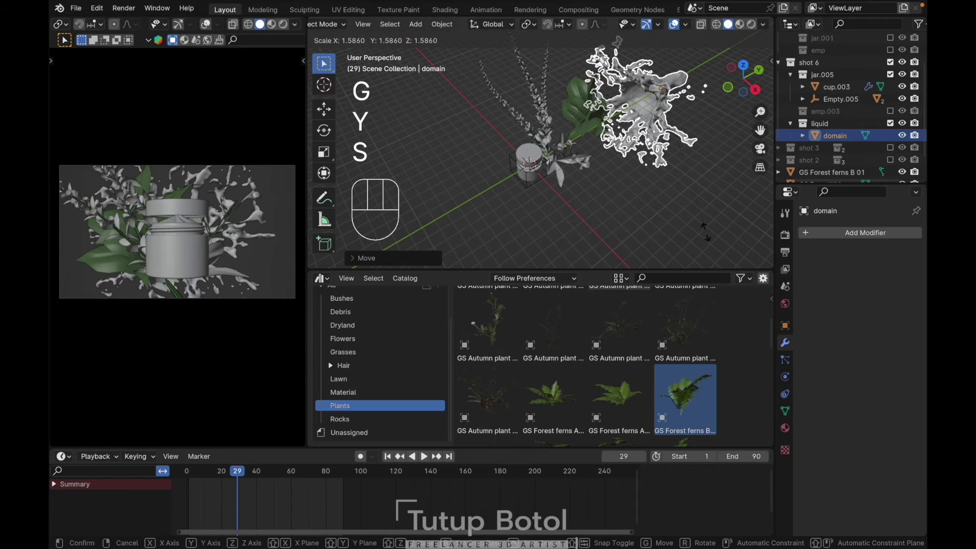
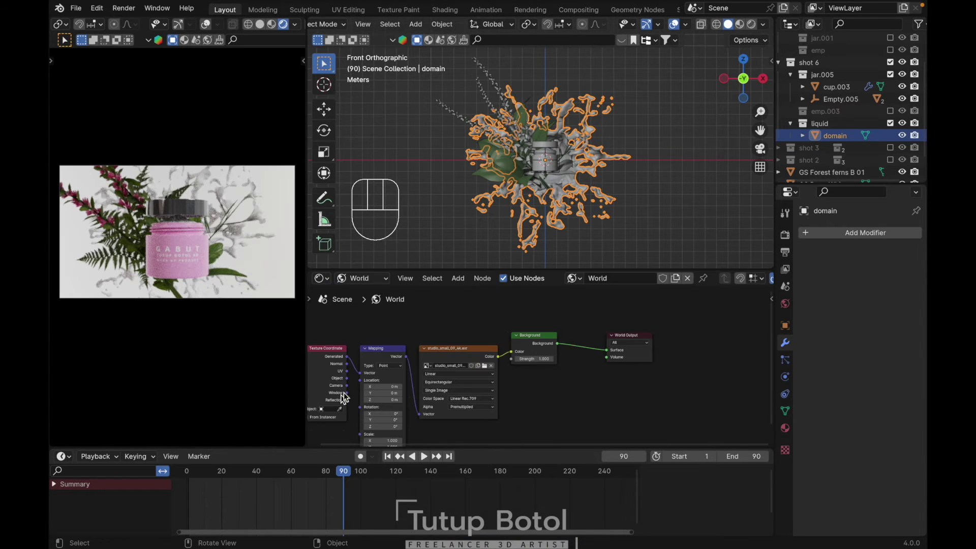
Step: Show the splash's material nodes and set Principled BSDF Roughness to 0
drag(358, 281, 364, 311)
click(614, 281)
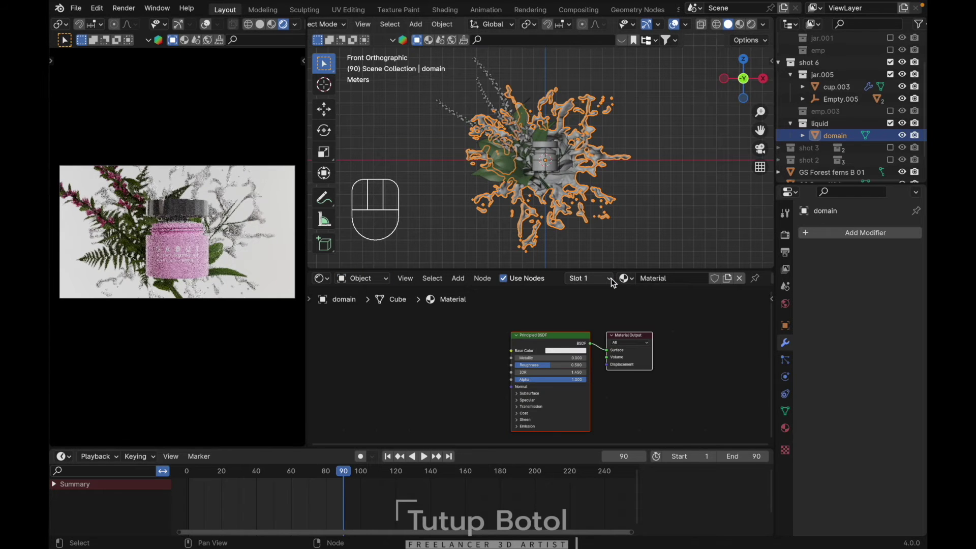
drag(660, 280, 660, 280)
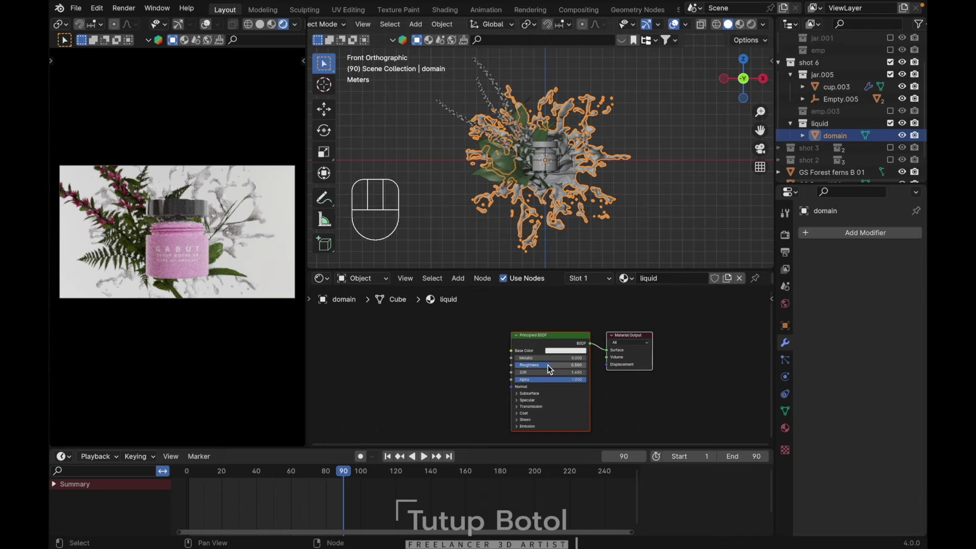
drag(551, 369, 514, 368)
Step: Set Transmission Weight to 1 and IOR to 1.333 for clear water, then save
click(524, 408)
click(527, 416)
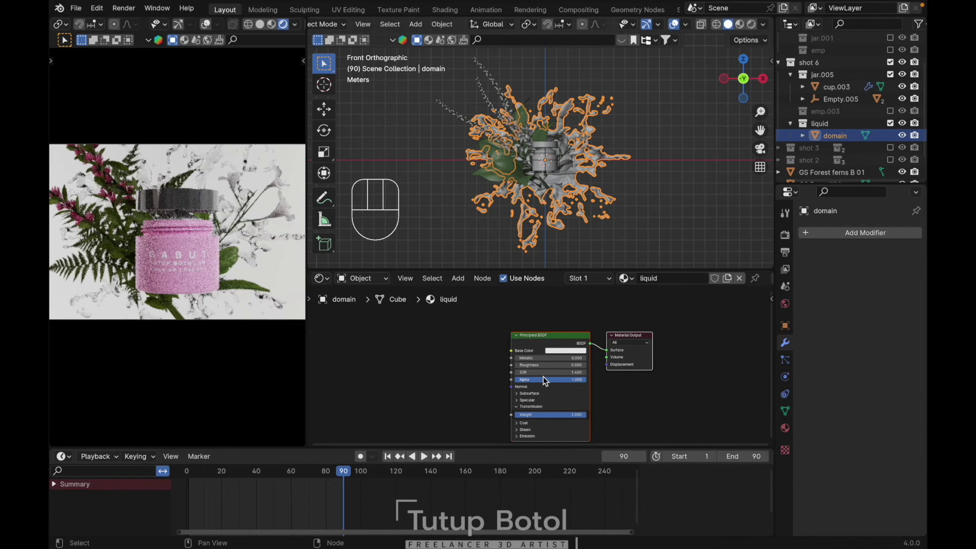
drag(535, 368, 534, 369)
key(3)
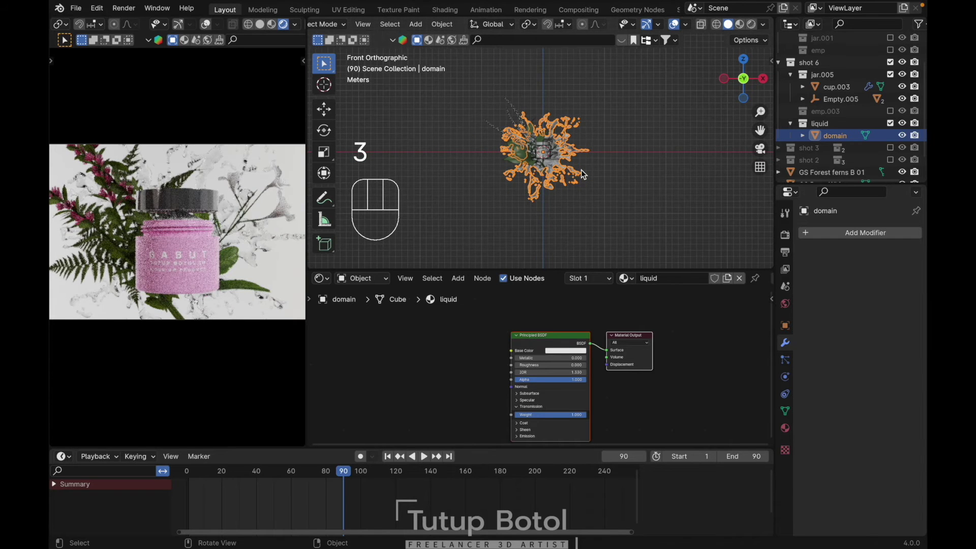
key(super+s)
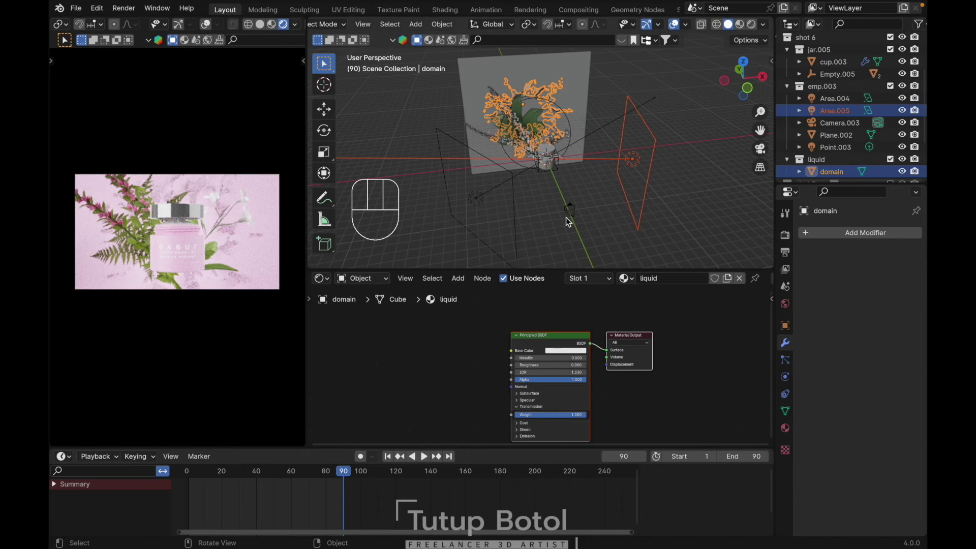
Step: Select Camera.003, show its transform panel and insert a Location keyframe at frame 60
click(293, 477)
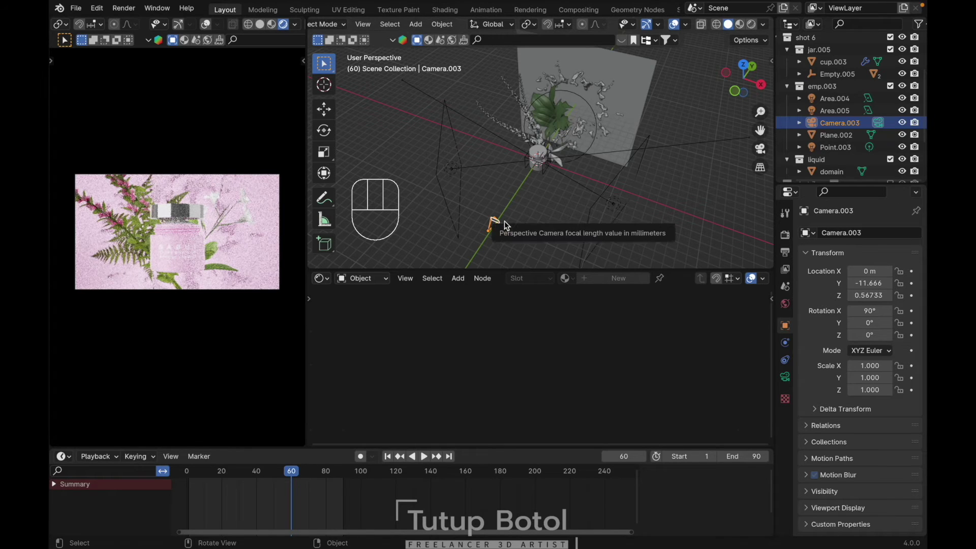
key(n)
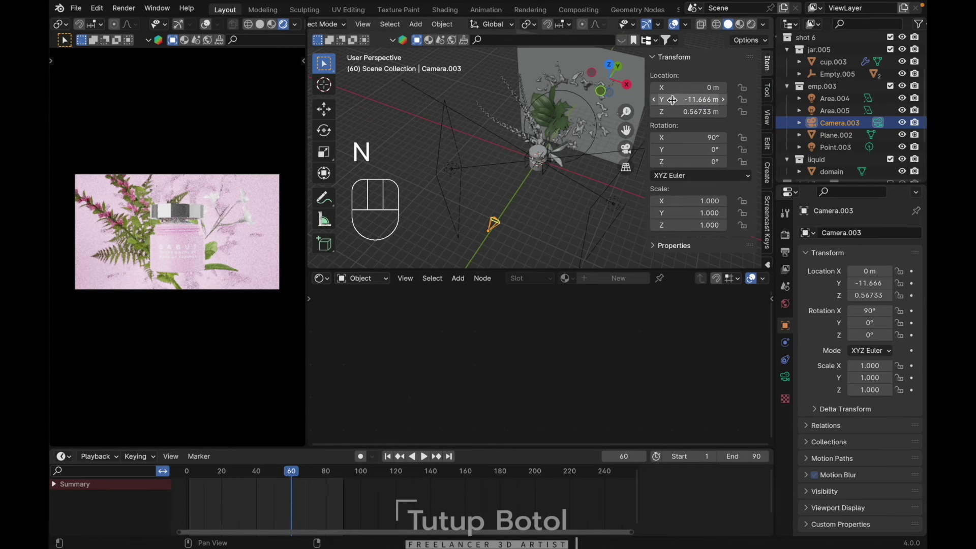
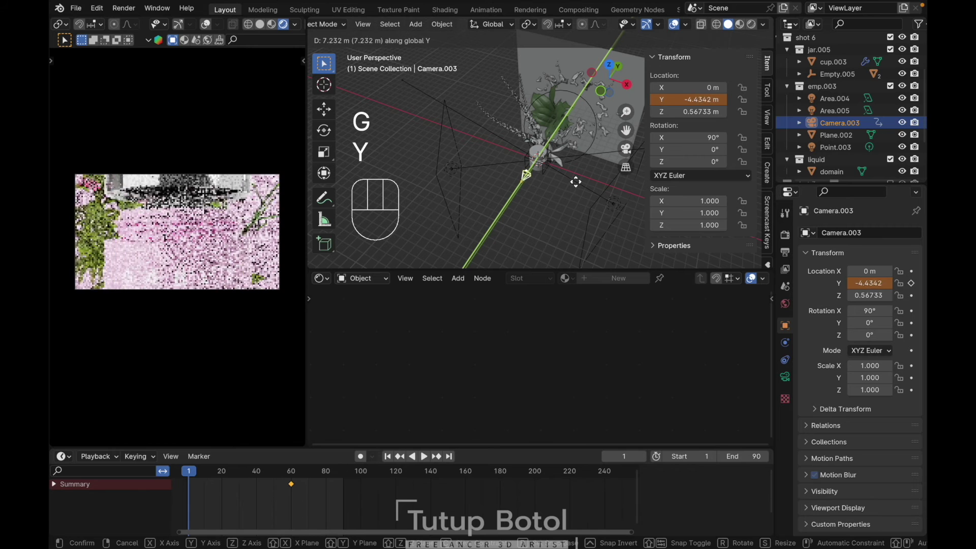
right_click(675, 97)
key(shift+Right)
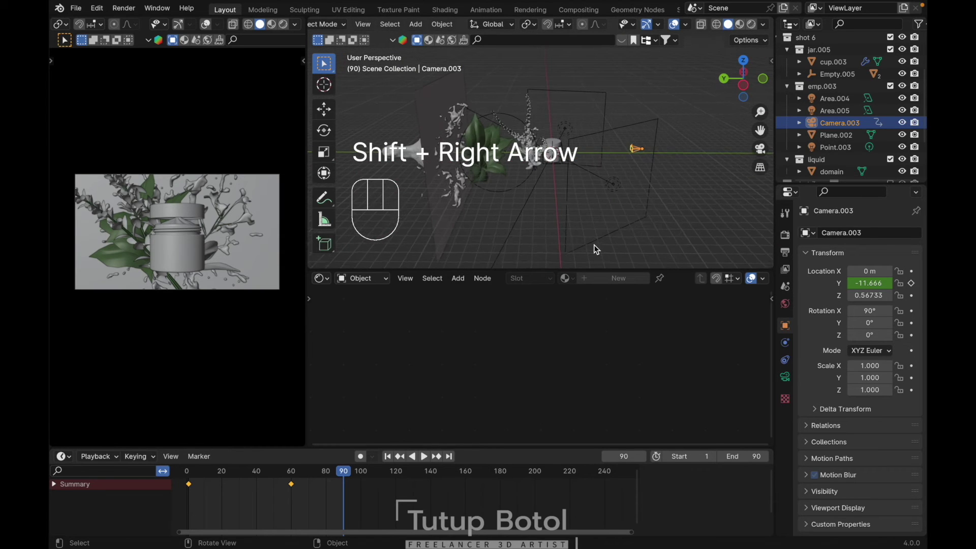
Step: Pull the camera back along Y to -11.666 for the second keyframe position
key(g)
key(y)
key(s)
key(g)
key(Escape)
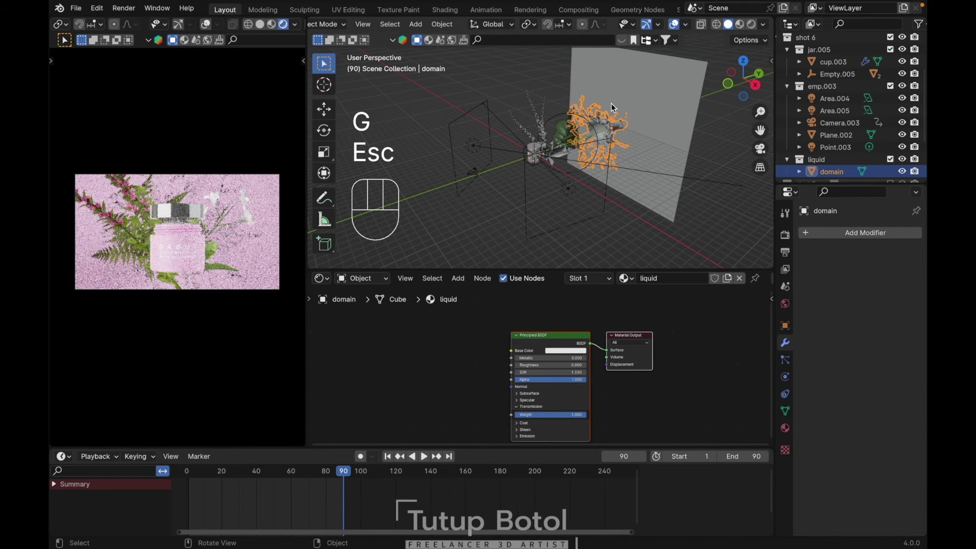
Step: Keyframe the camera, then adjust the placement at frame 40 and keyframe it there
key(i)
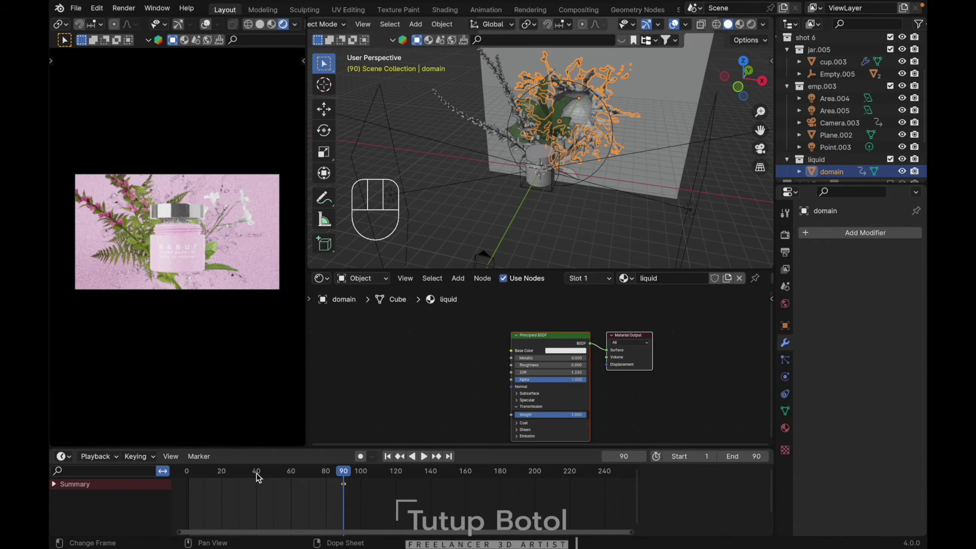
click(258, 476)
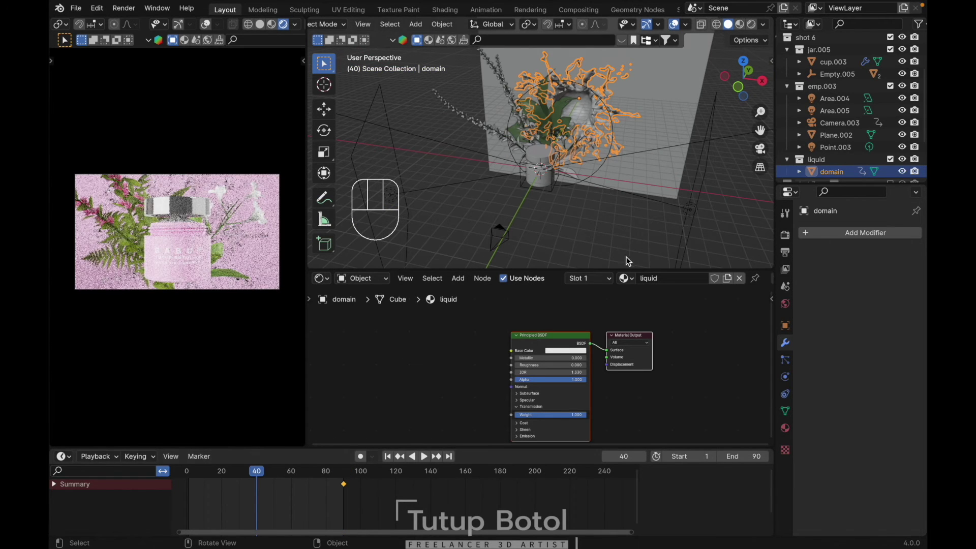
key(s)
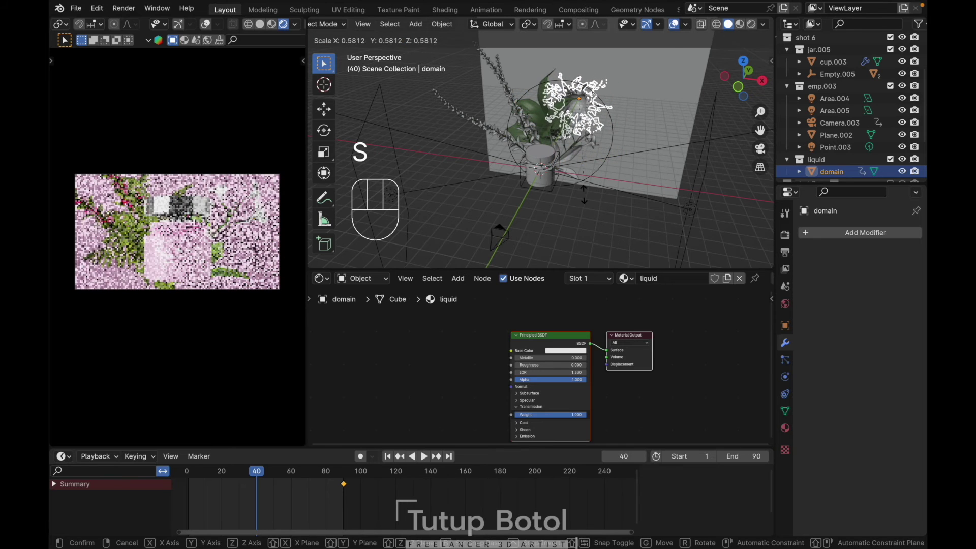
key(Escape)
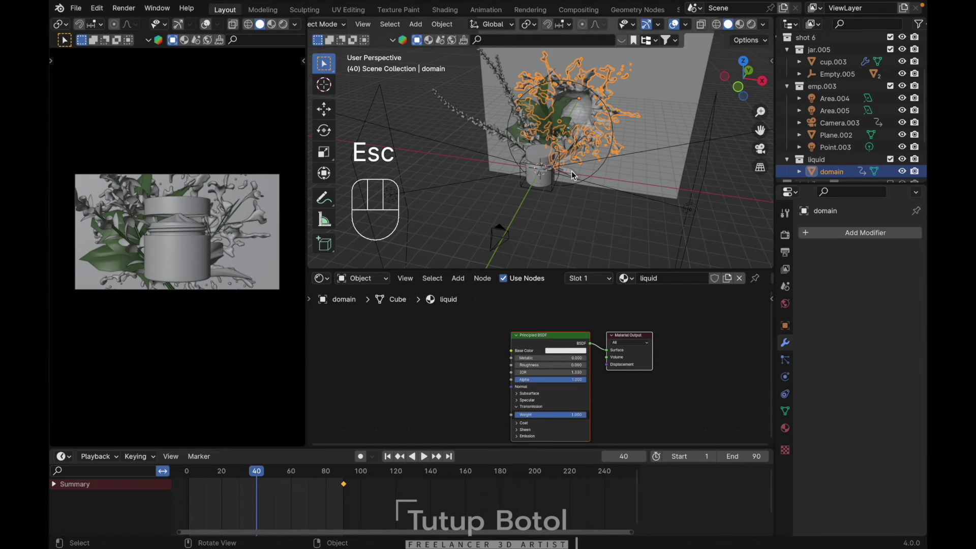
key(s)
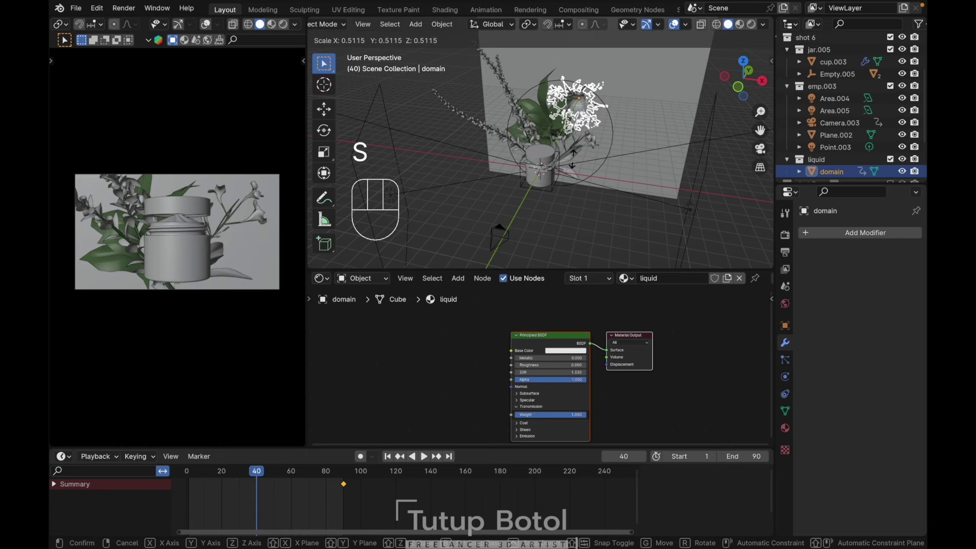
click(571, 154)
key(i)
Step: Preview the pull-back in playback and switch the node editor area to the Graph Editor
key(space)
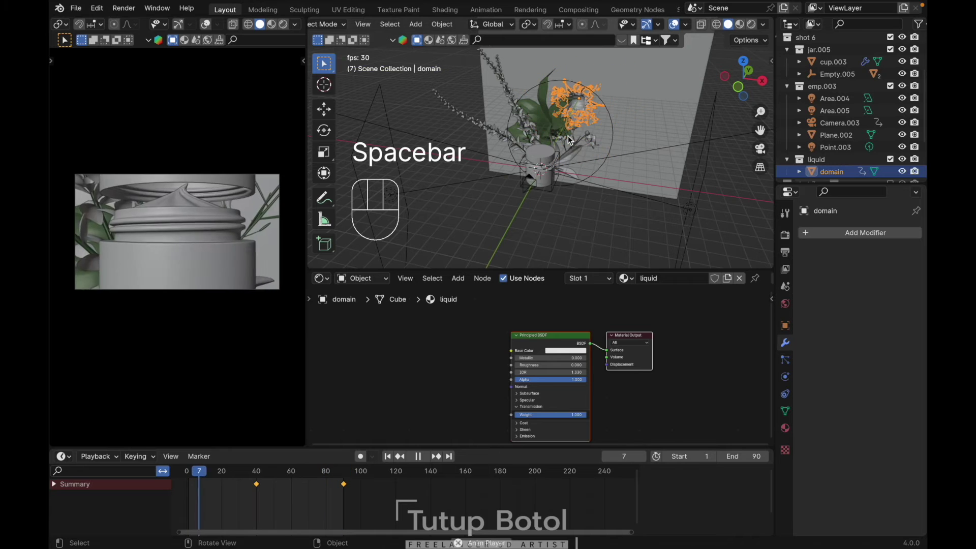
middle_click(568, 139)
middle_click(569, 139)
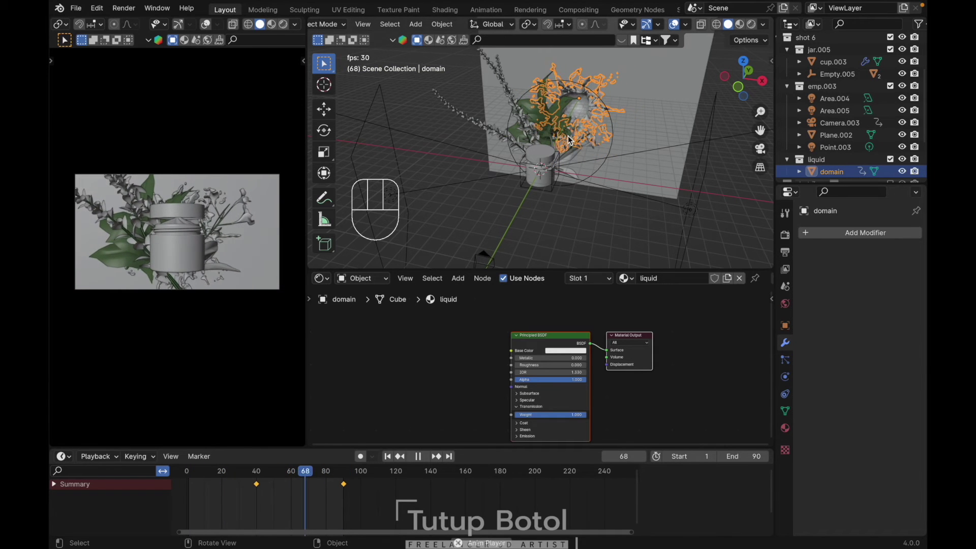
right_click(568, 139)
key(space)
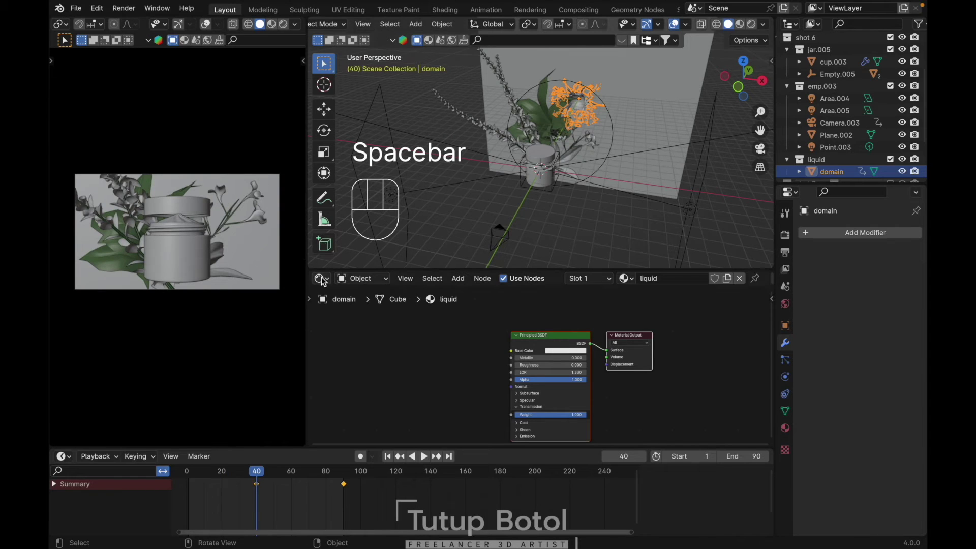
drag(323, 280, 457, 341)
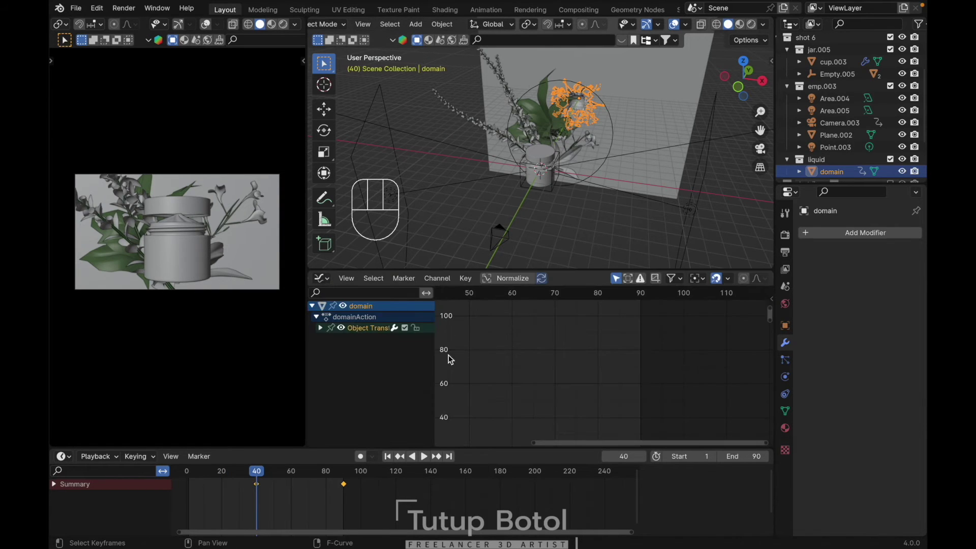
Step: Steepen the liquid curve's first keyframe at frame 40 so it rises sharply then eases out
key(a)
key(Home)
click(497, 386)
drag(512, 417, 527, 448)
key(r)
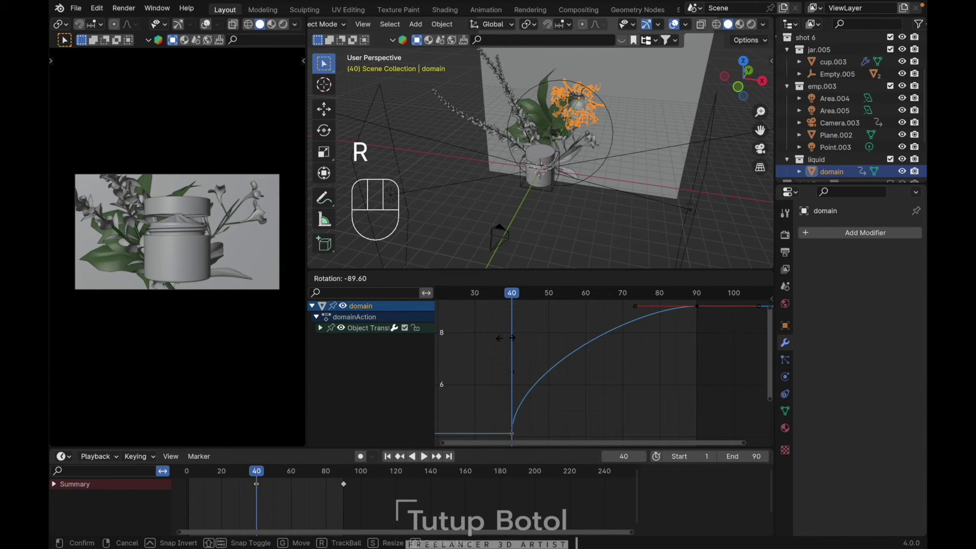
Step: Play the animation to preview the splash bursting around the jar
key(space)
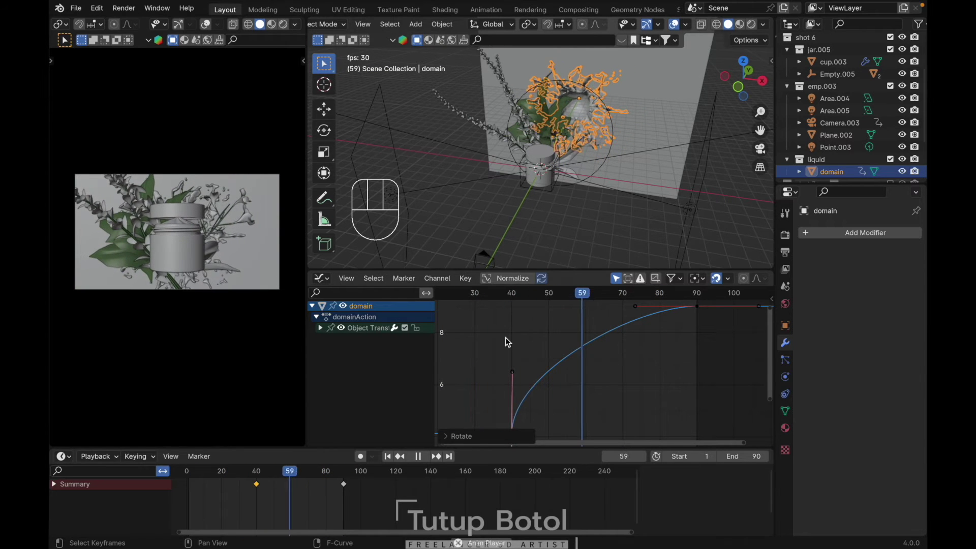
key(space)
key(space)
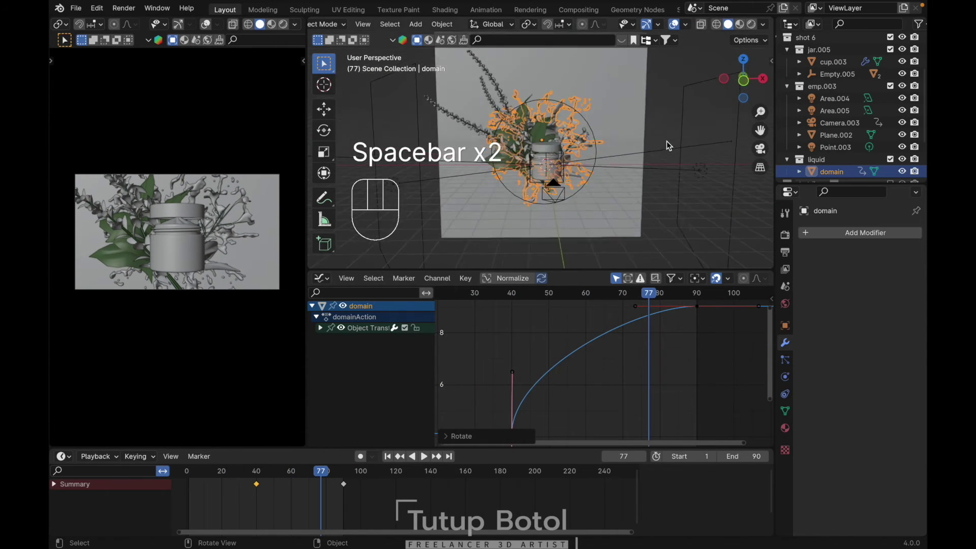
Step: Hide the liquid domain and clear transforms, viewing the scene from the front
key(h)
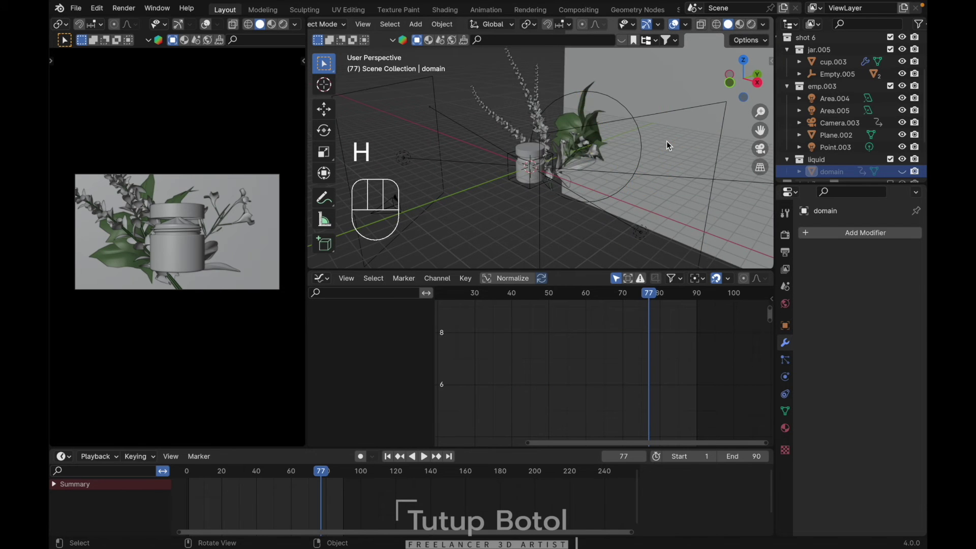
middle_click(674, 144)
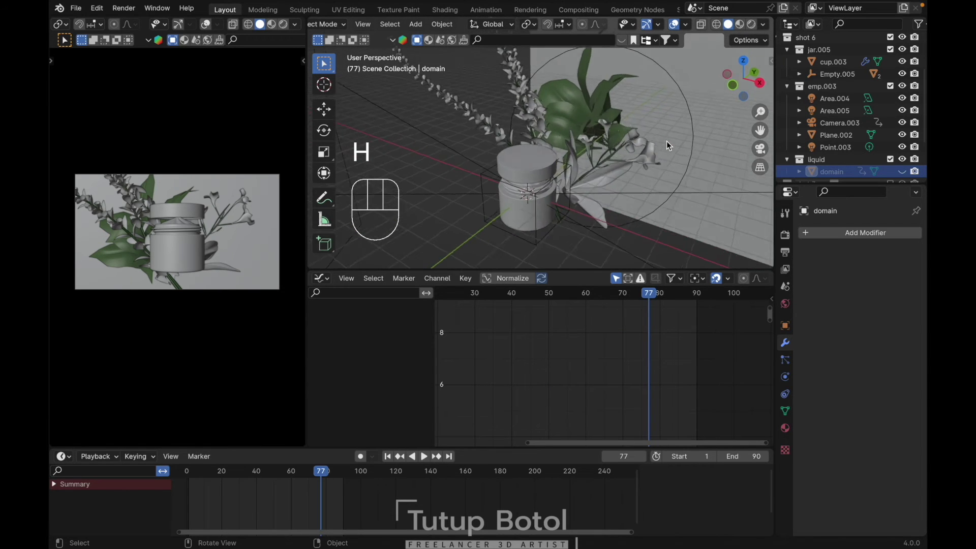
key(g)
key(Escape)
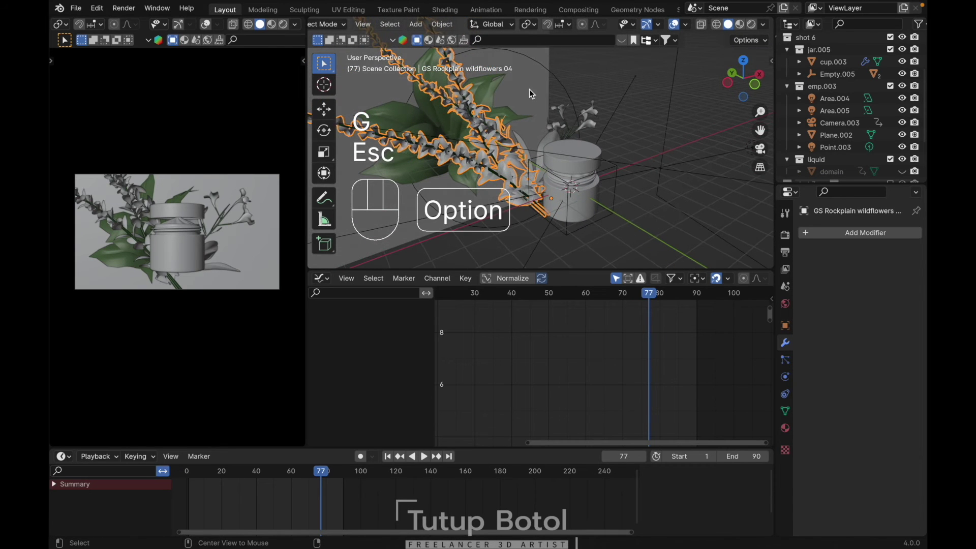
key(alt+g)
key(alt+r)
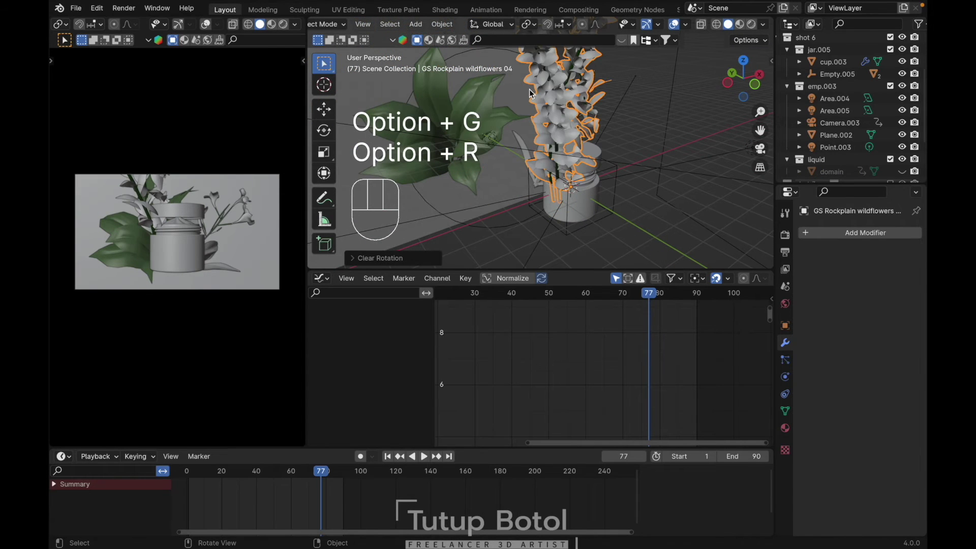
key(`)
key(/)
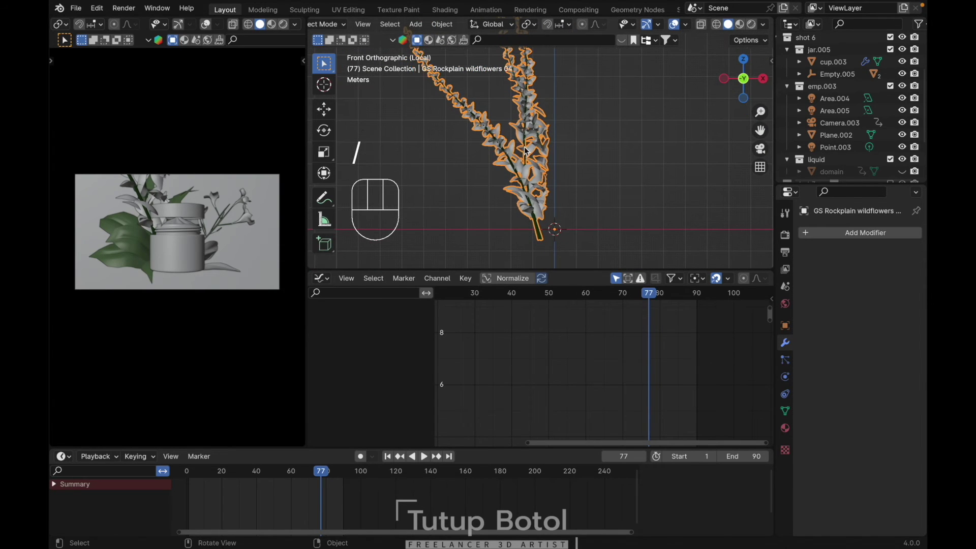
Step: Edit the wildflower geometry so the stalks spread wider beside the jar
drag(522, 151, 592, 221)
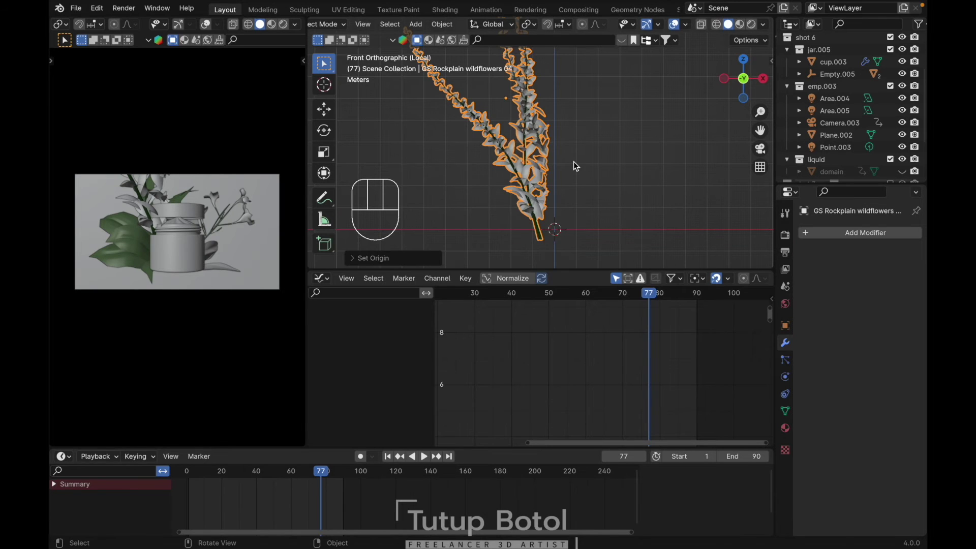
key(alt+g)
key(alt+r)
key(Tab)
key(a)
key(Tab)
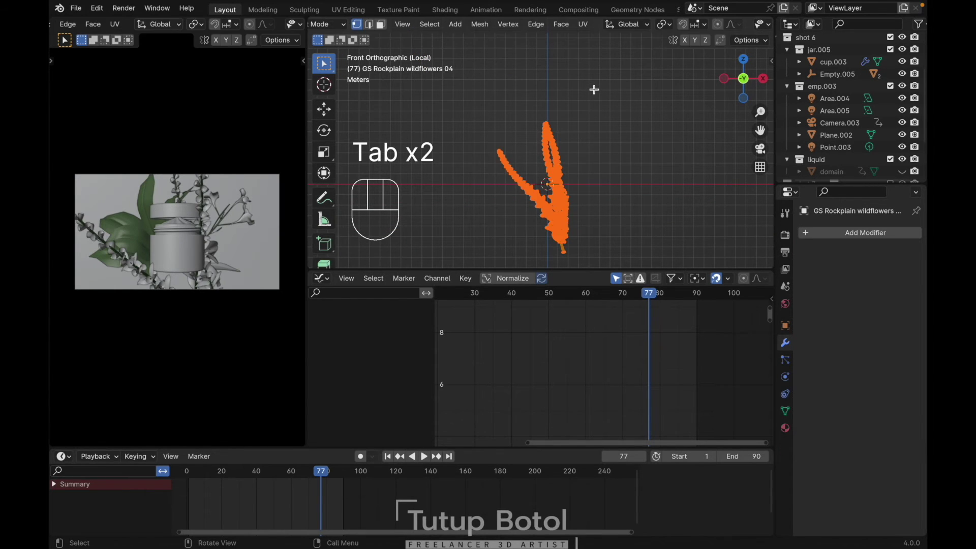
key(a)
key(r)
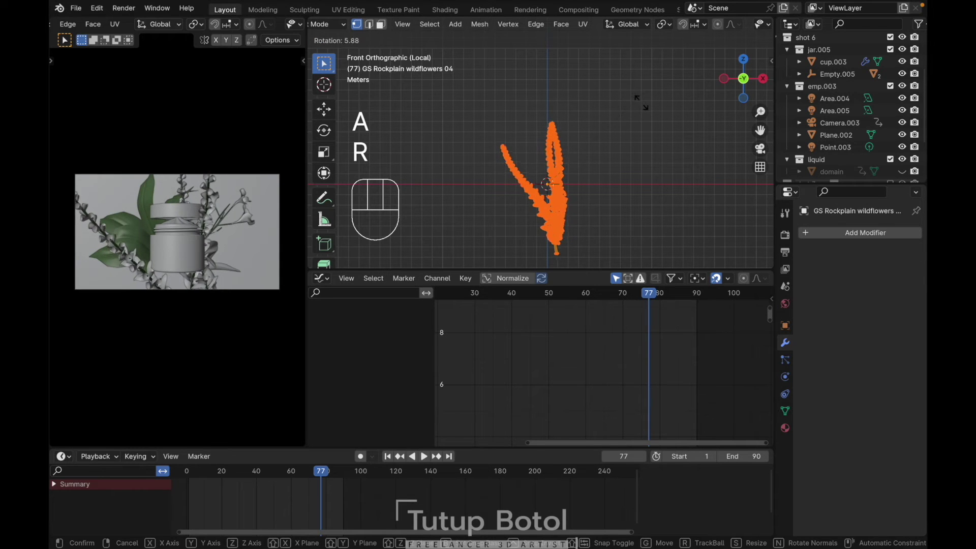
key(Tab)
Step: Add a new Empty.004 at the scene origin
key(shift+a)
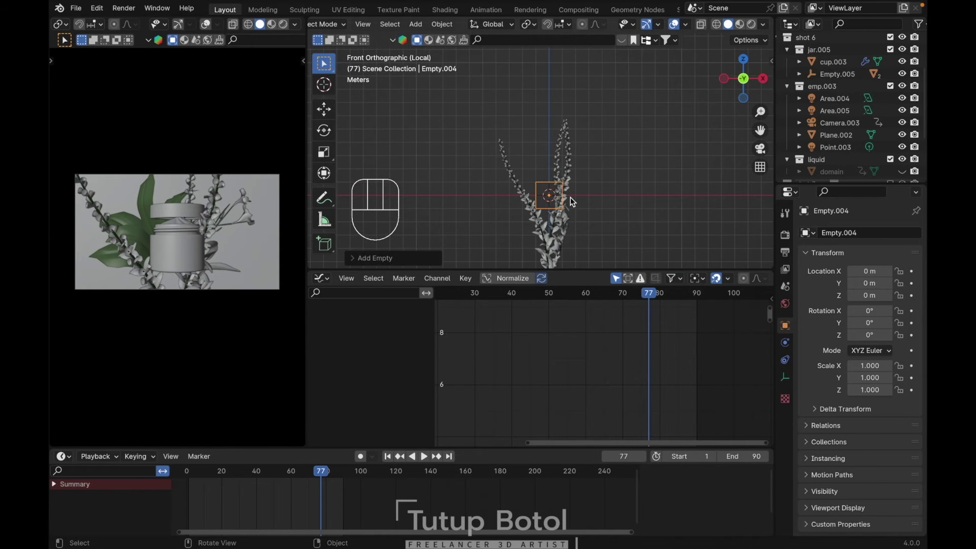
Step: Stretch Empty.004 to 6.706 tall and raise it to about 2.67 m
key(g)
key(z)
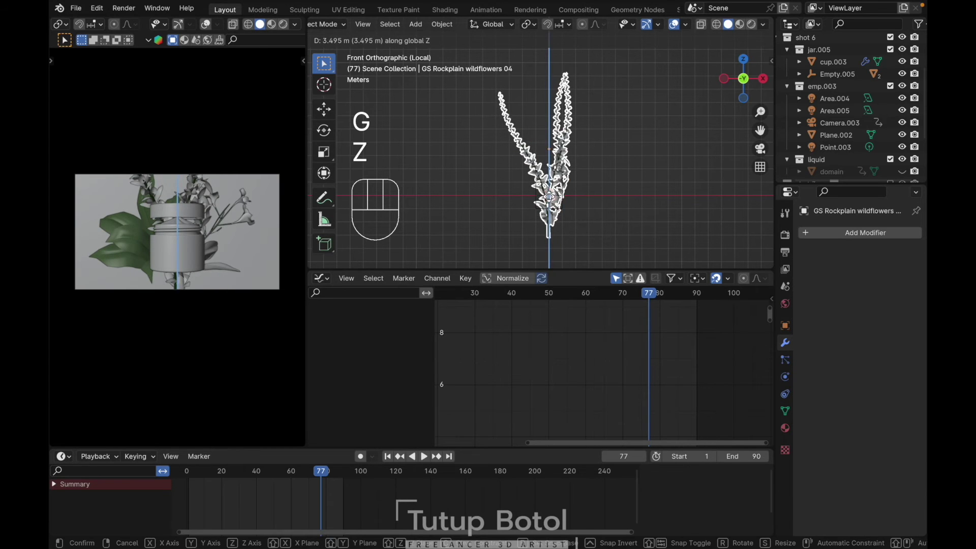
key(s)
key(z)
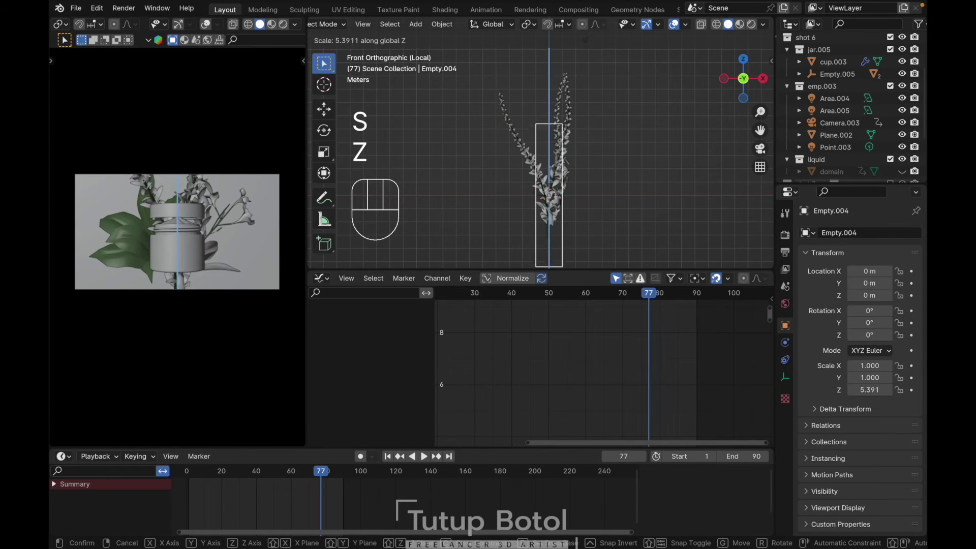
key(g)
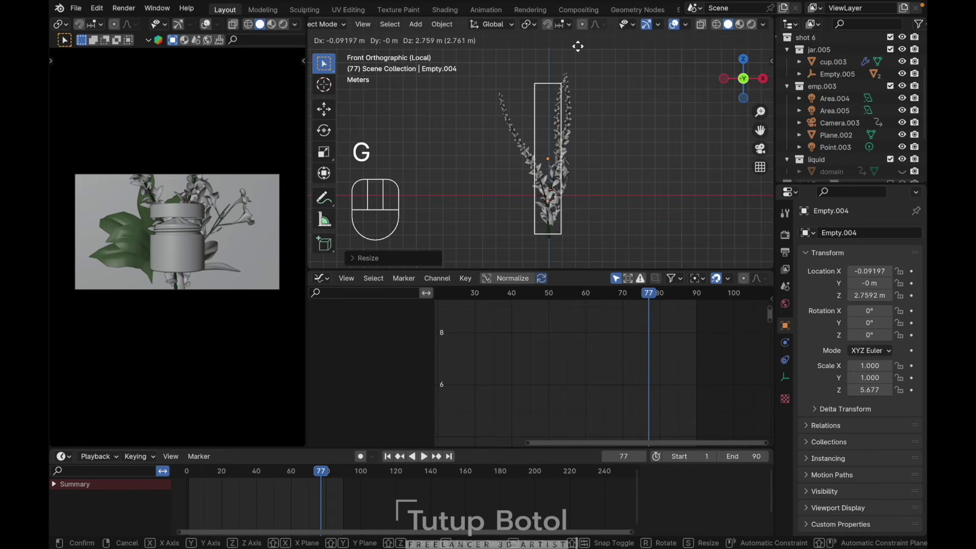
click(580, 48)
Step: Widen Empty.004 to 2.75 by 2.75 and parent objects to it
key(s)
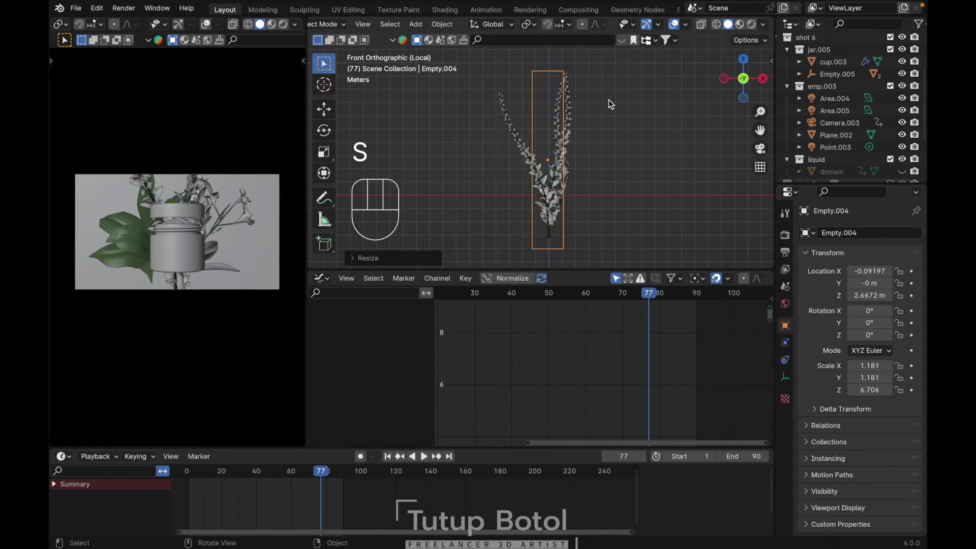
key(s)
key(shift+z)
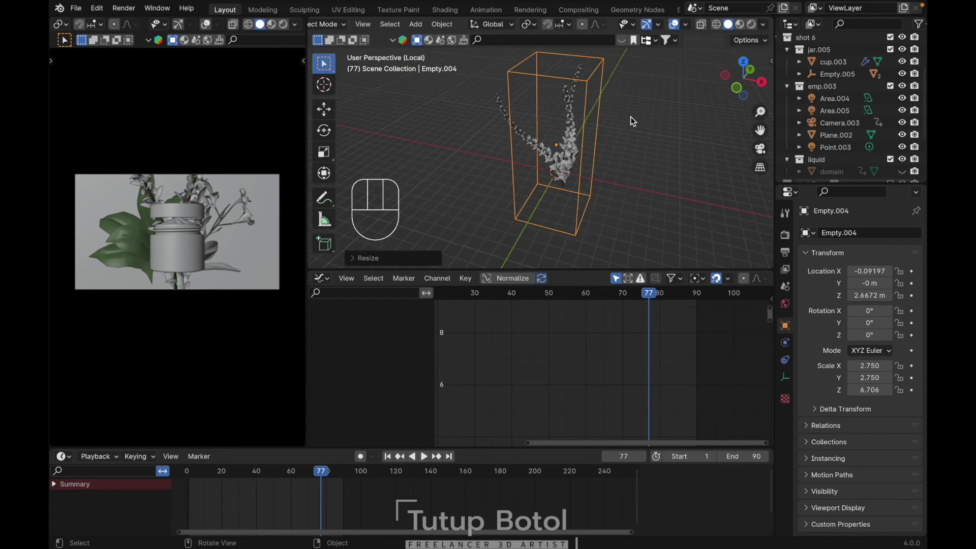
key(g)
key(Escape)
click(588, 166)
key(ctrl+p)
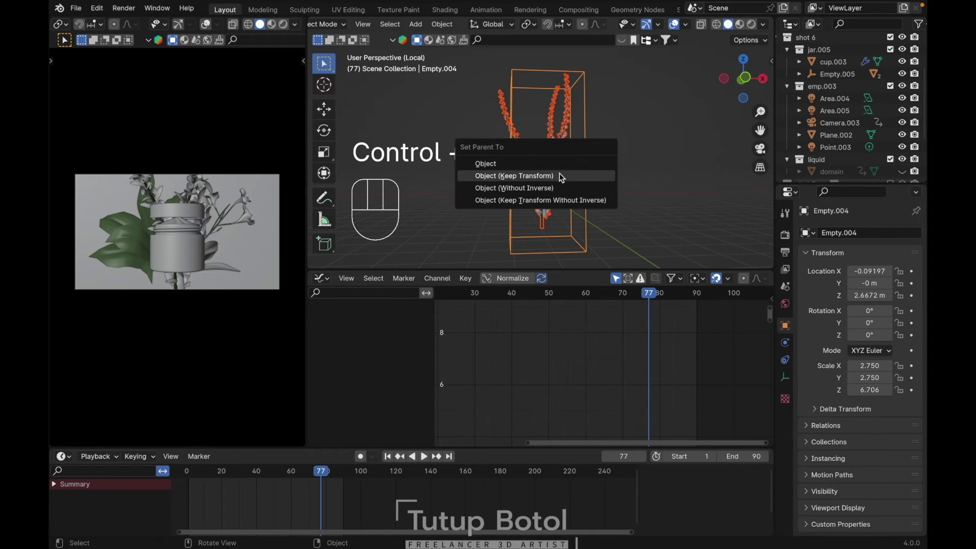
Step: Return to the full-colour frame-90 camera shot
key(`)
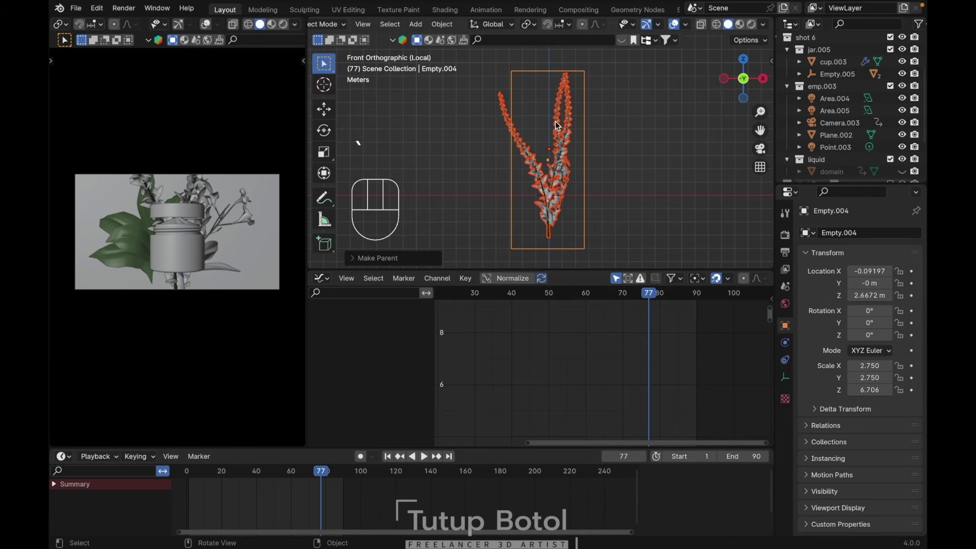
key(/)
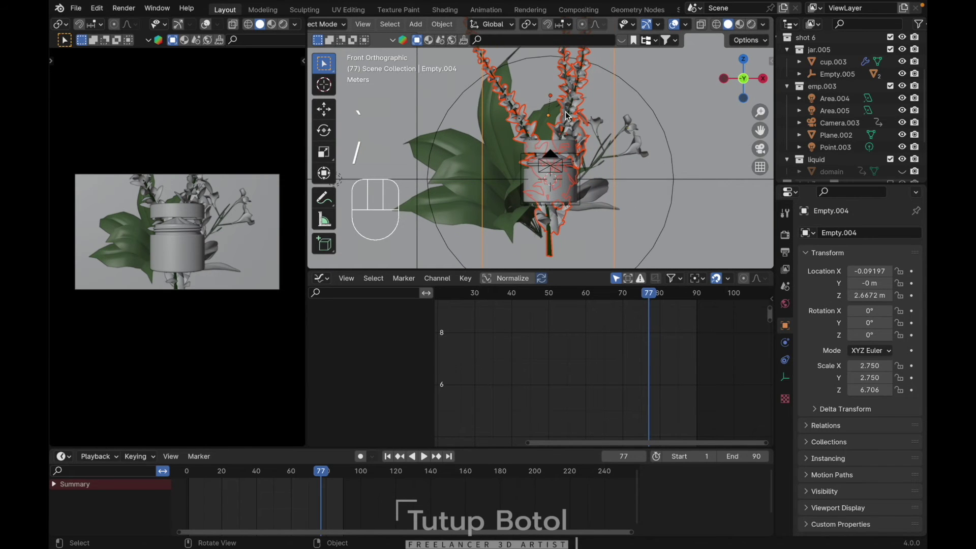
key(shift+Right)
middle_click(596, 123)
Step: Pose, turn and enlarge Empty.004, then key its location and rotation at frame 90
key(`)
drag(595, 123, 591, 75)
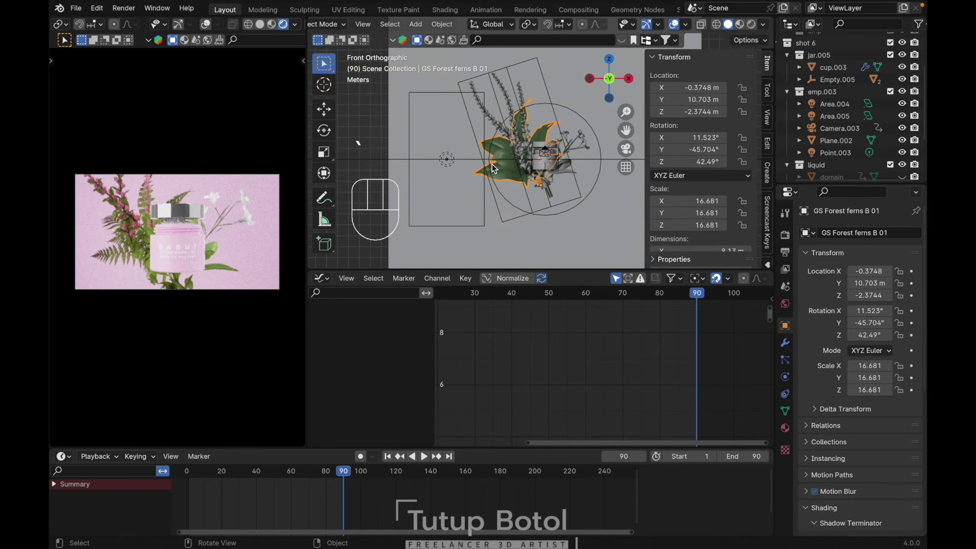
key(h)
key(g)
key(`)
key(r)
key(r)
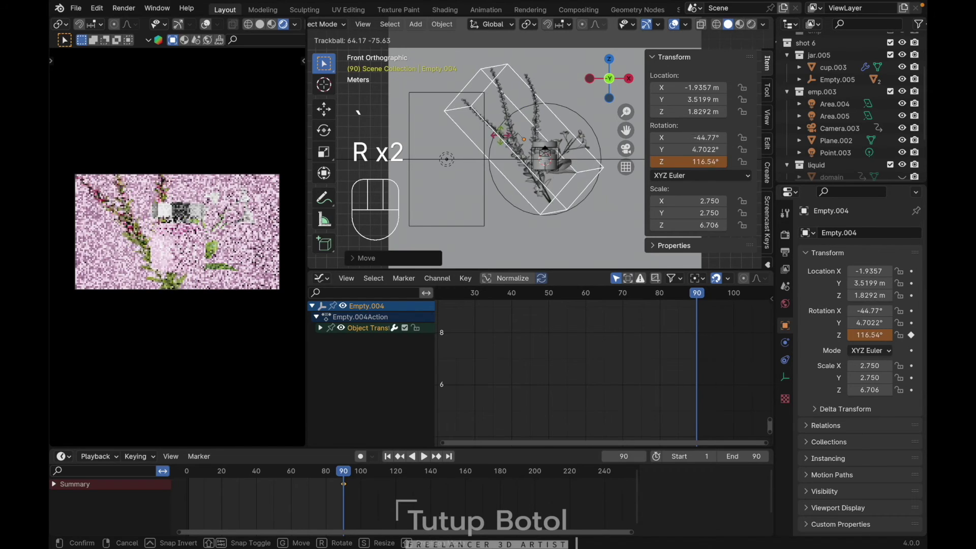
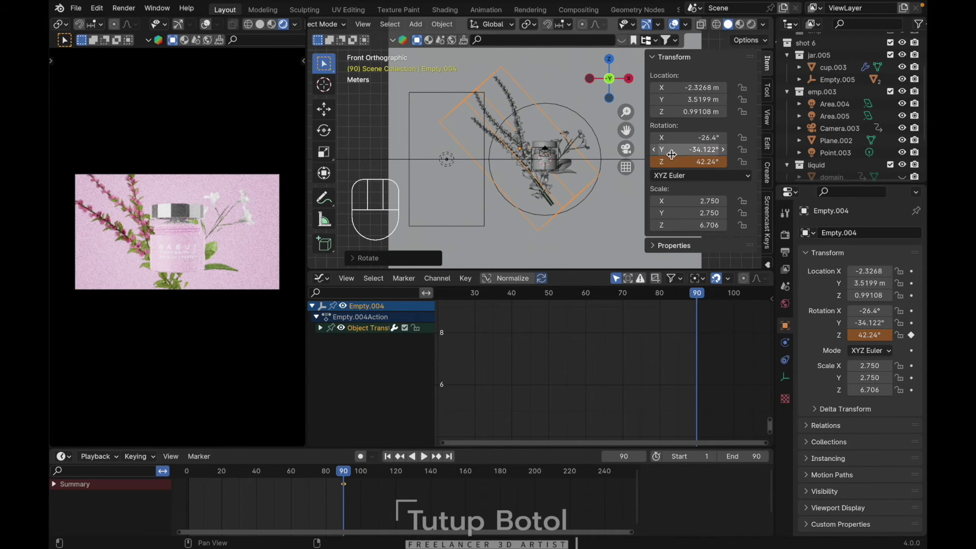
key(s)
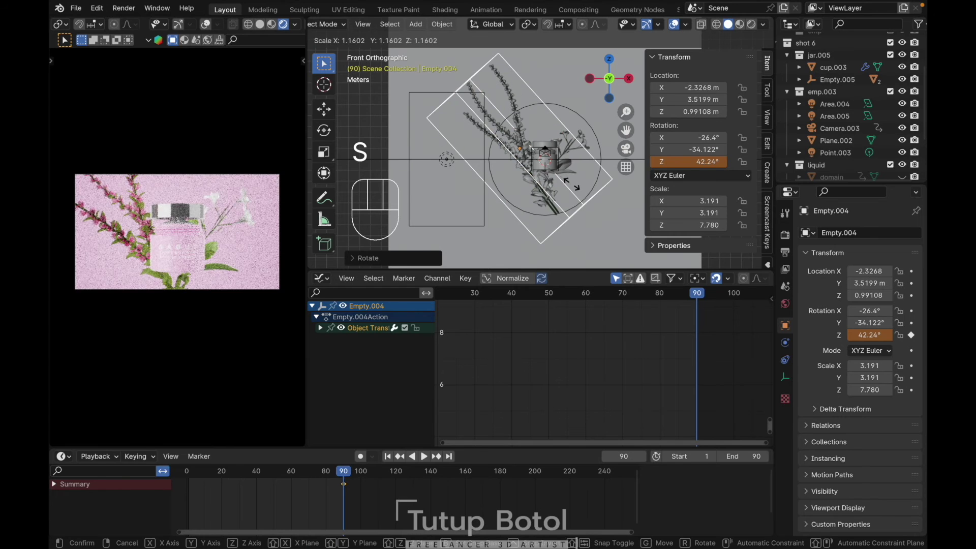
key(g)
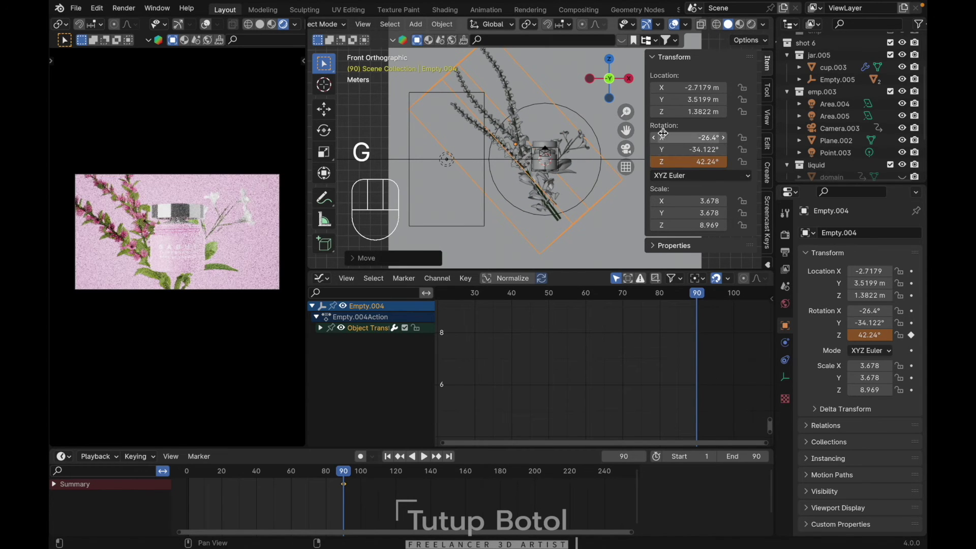
key(i)
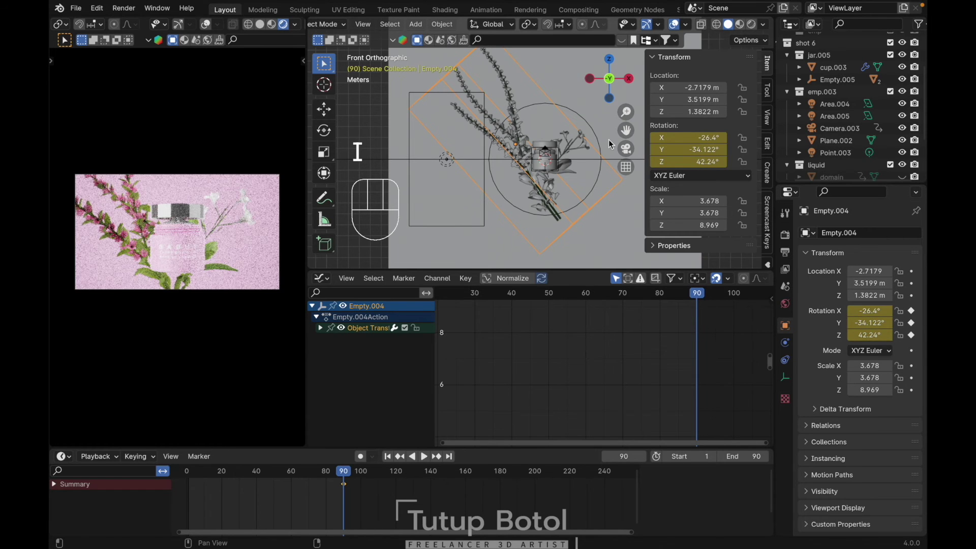
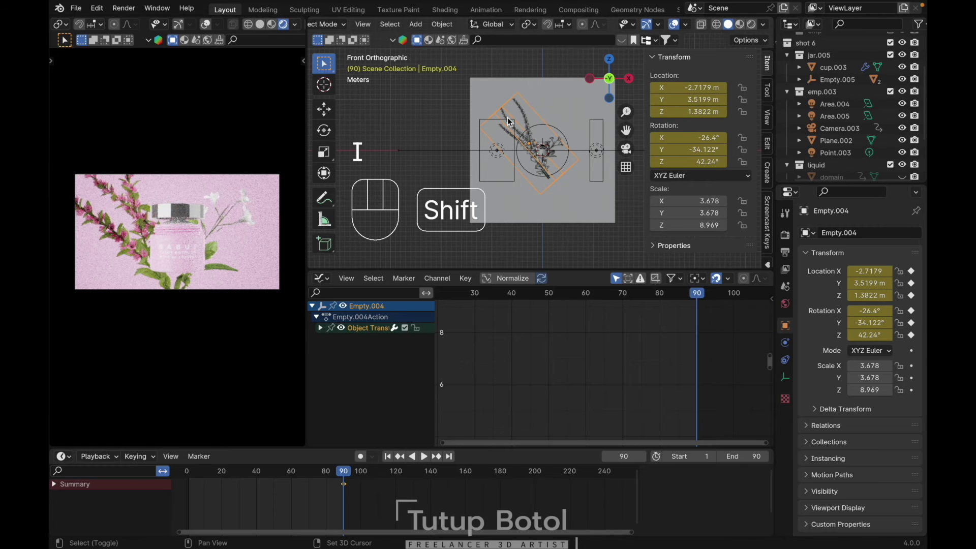
Step: At frame 1, move and rotate Empty.004 to its opening pose and keyframe it
key(shift+Left)
key(g)
key(z)
key(z)
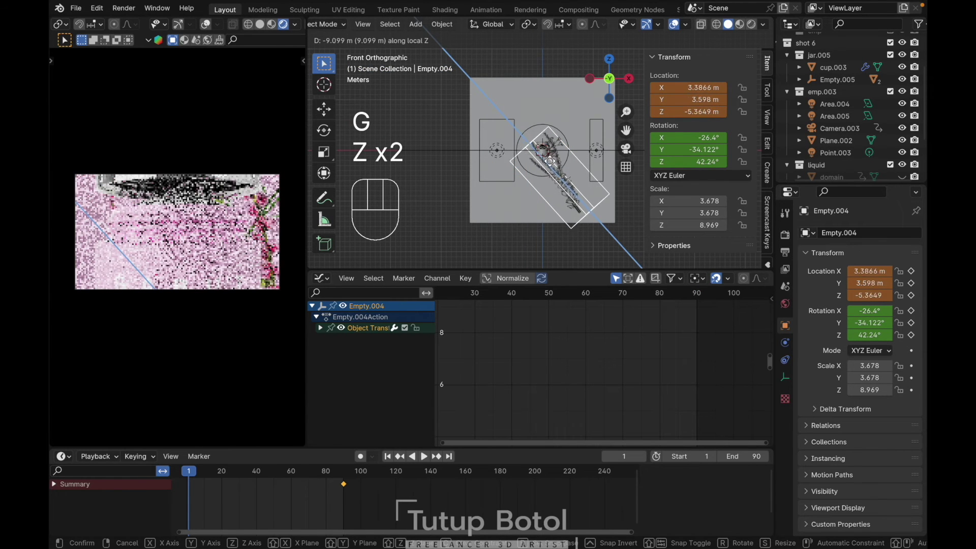
key(r)
key(r)
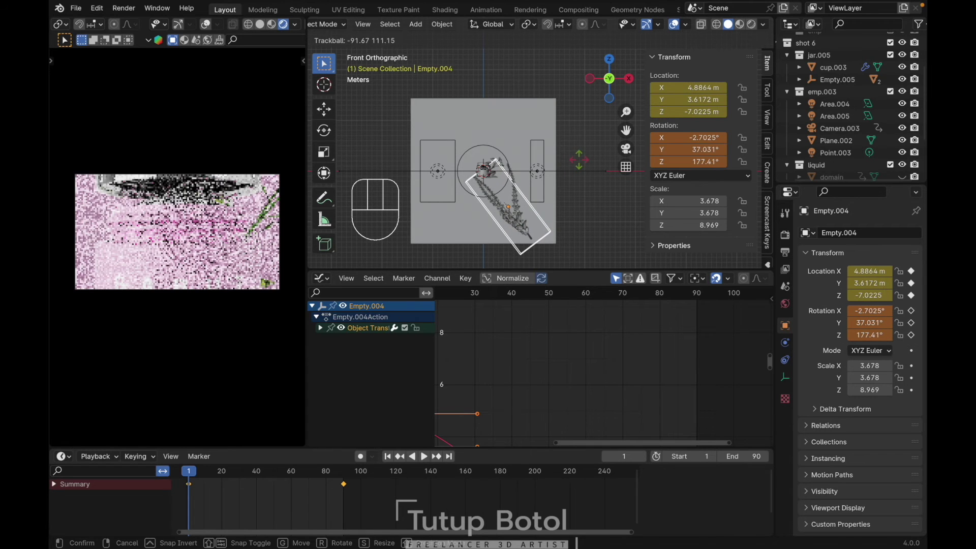
key(i)
Step: Play the timeline to check Empty.004's motion across frames 1–90
key(space)
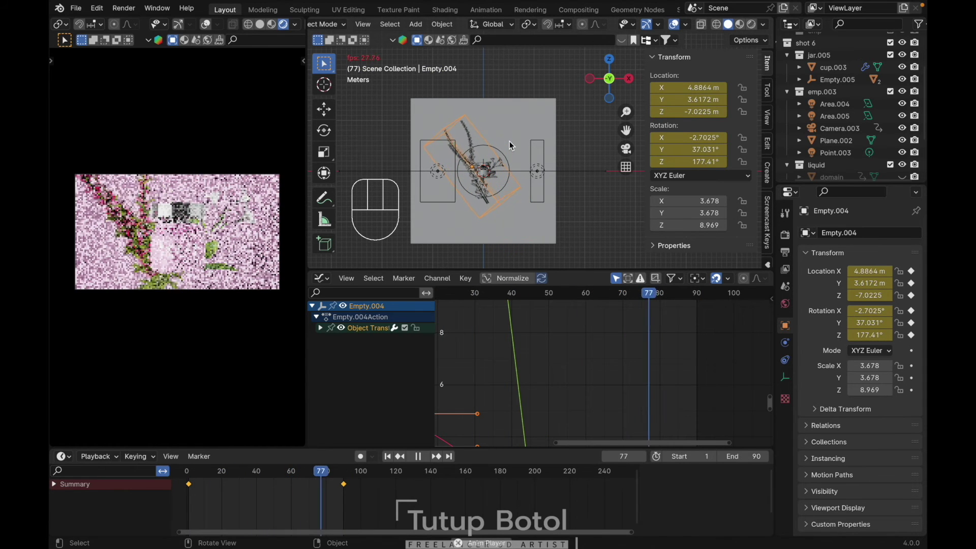
key(space)
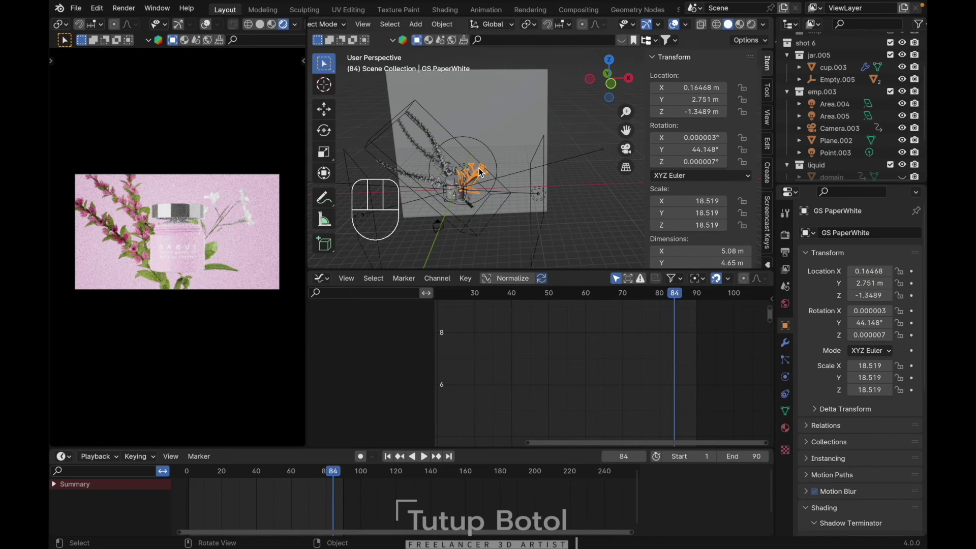
Step: Clear transforms and add a new cube empty, Empty.006, at the scene centre
key(g)
key(Escape)
key(/)
key(alt+r)
key(alt+g)
key(shift+a)
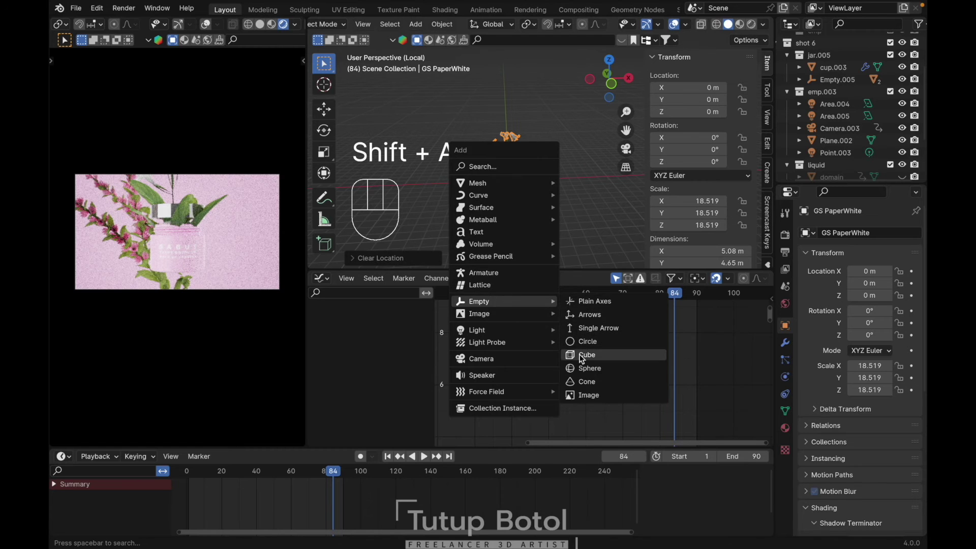
key(s)
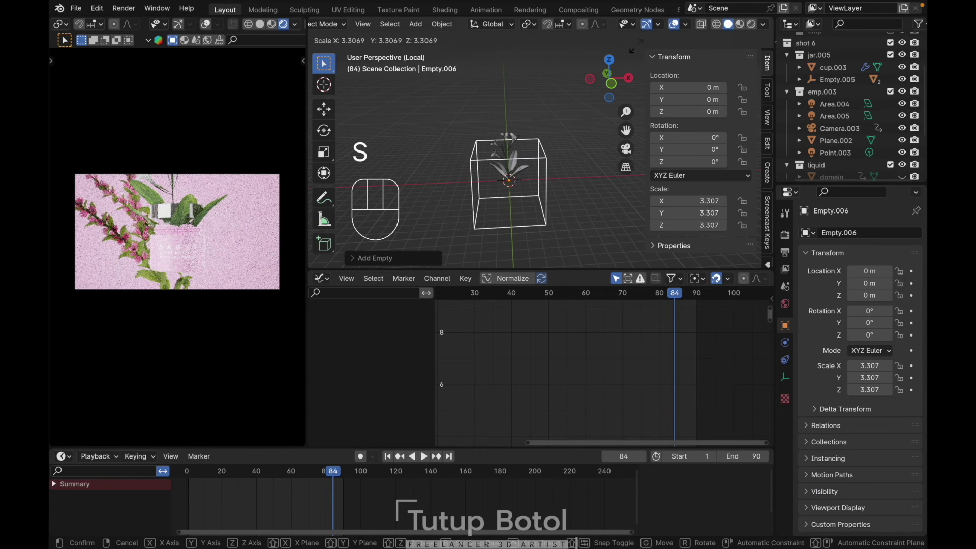
Step: Raise Empty.006 to Z 2.0902 m and parent objects to it
key(`)
key(g)
key(z)
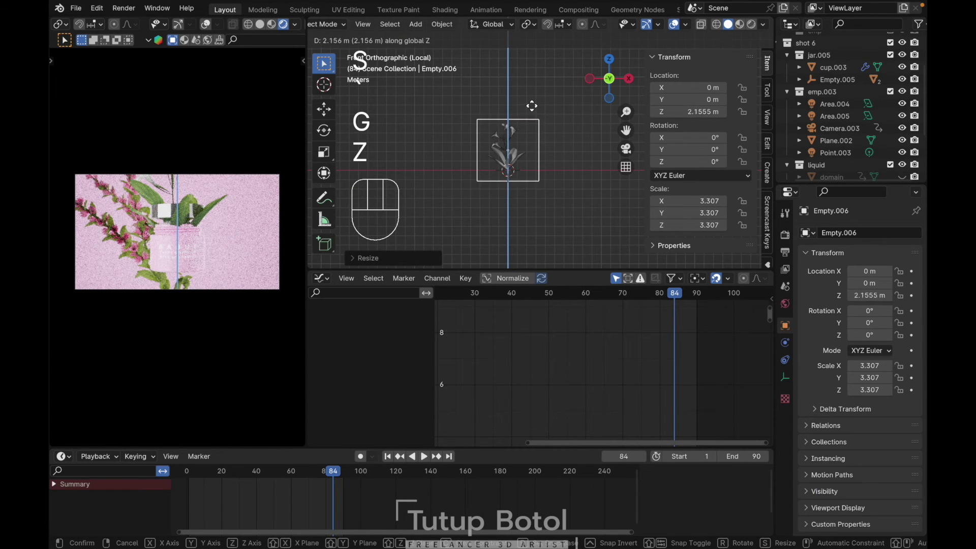
click(531, 110)
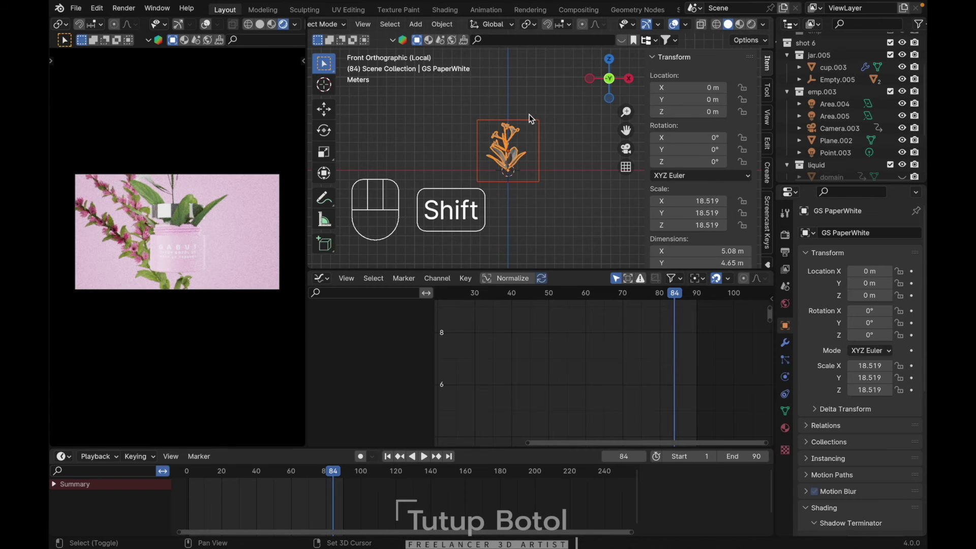
key(ctrl+p)
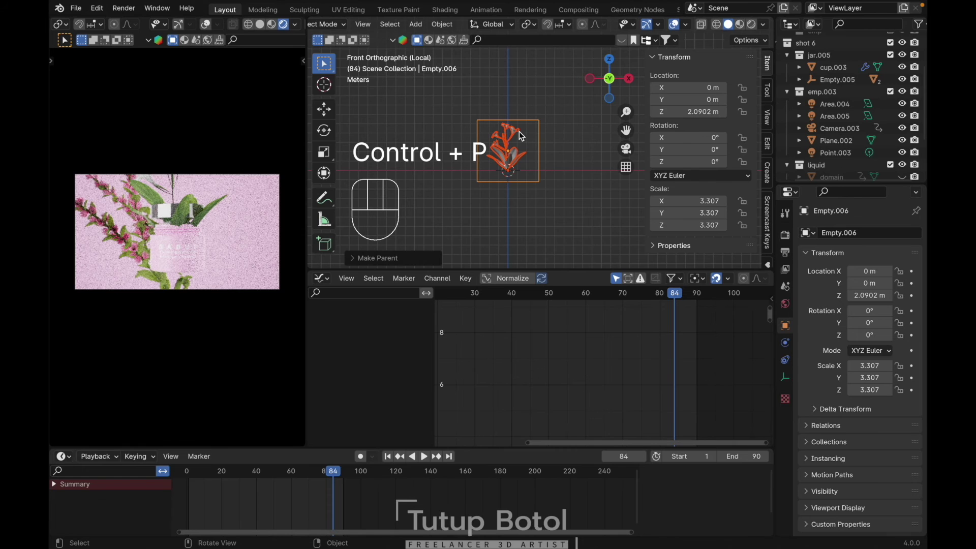
Step: Return to the camera view and jump to the last frame, 90
key(/)
key(`)
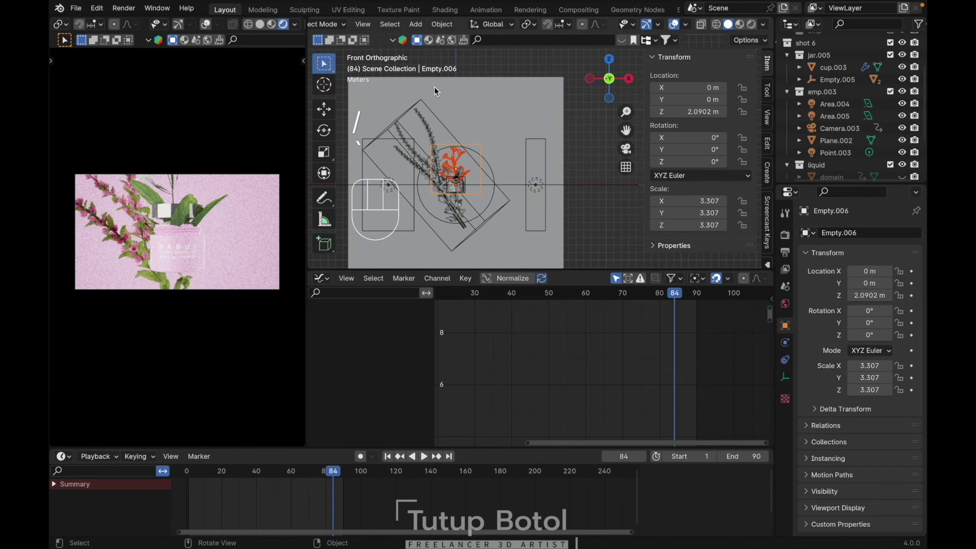
key(shift+Right)
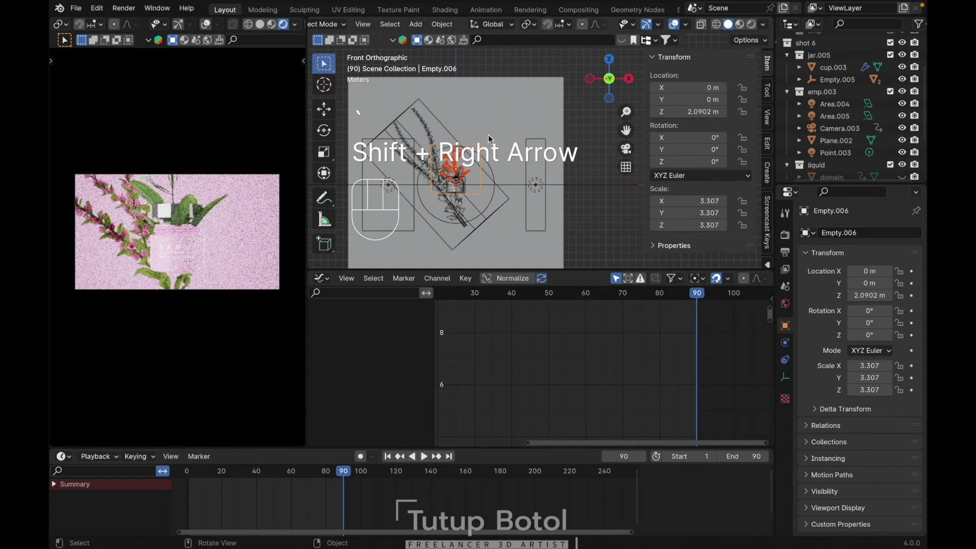
drag(489, 140, 446, 146)
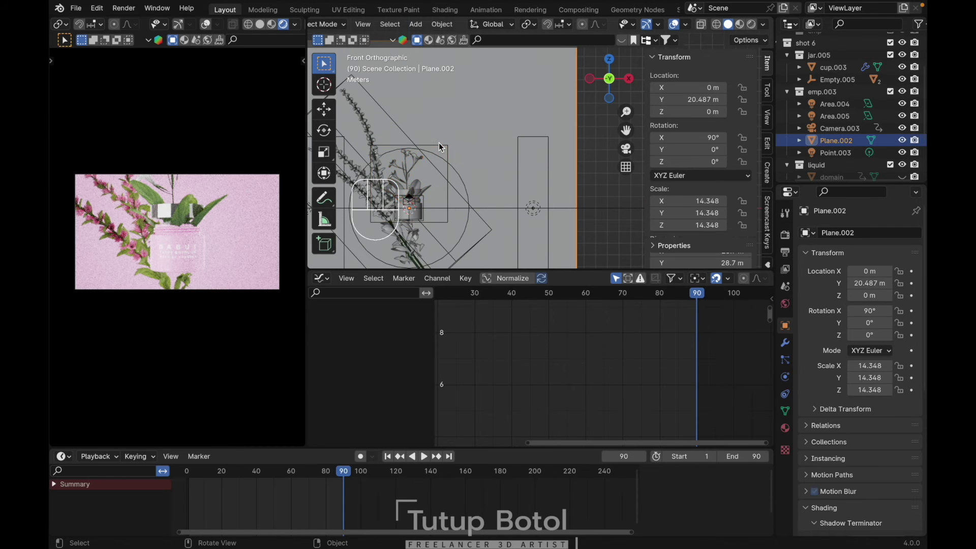
Step: Tilt Empty.006 around Y, place it beside the jar and keyframe it at frame 90
key(r)
key(g)
click(496, 180)
key(`)
key(g)
key(y)
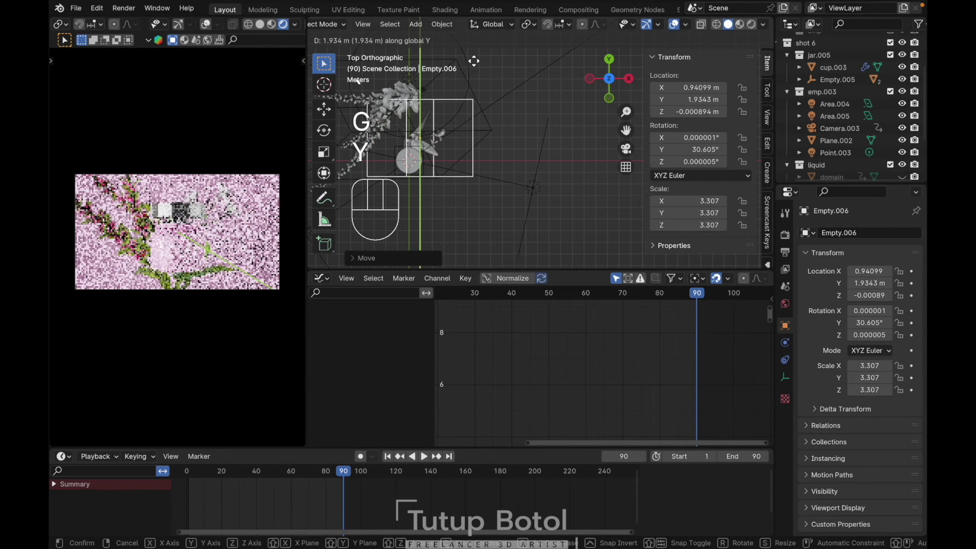
key(`)
key(g)
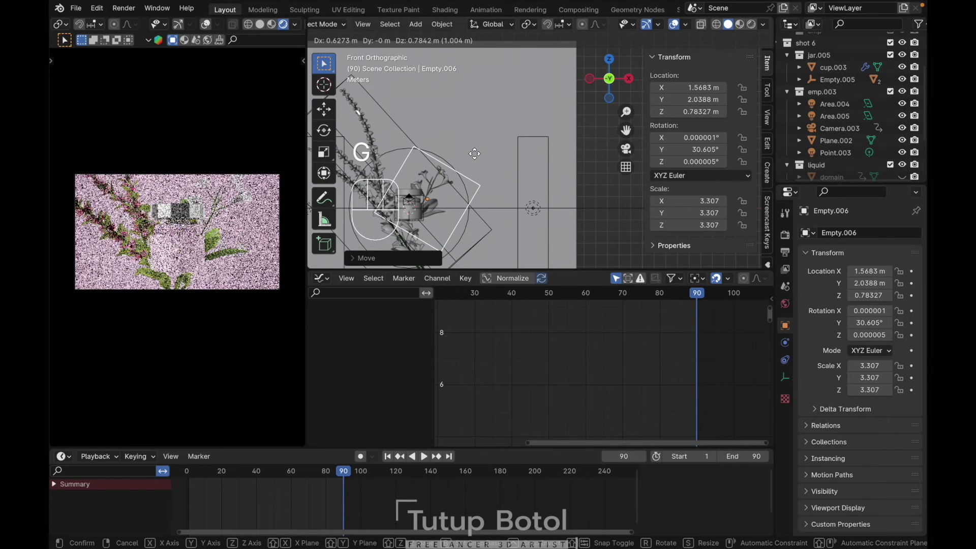
click(481, 157)
middle_click(481, 157)
key(`)
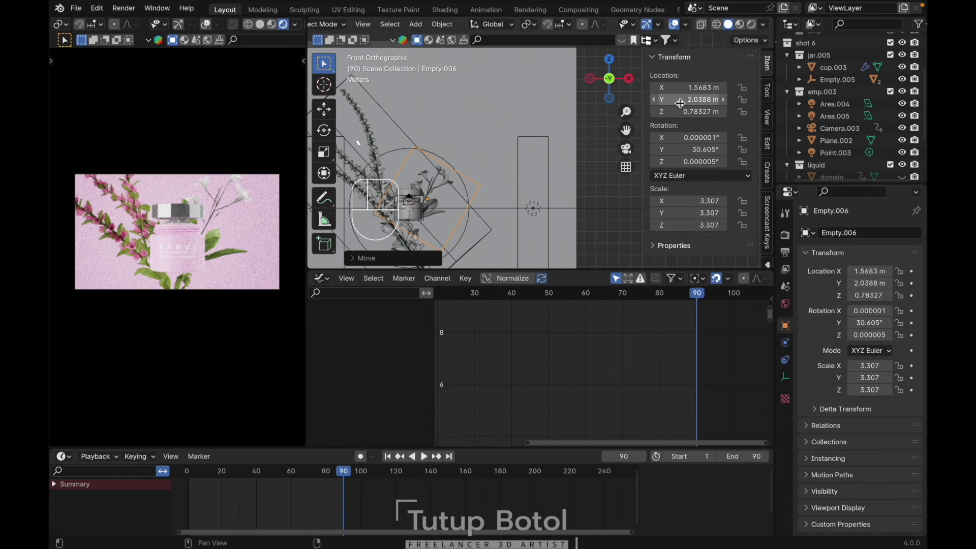
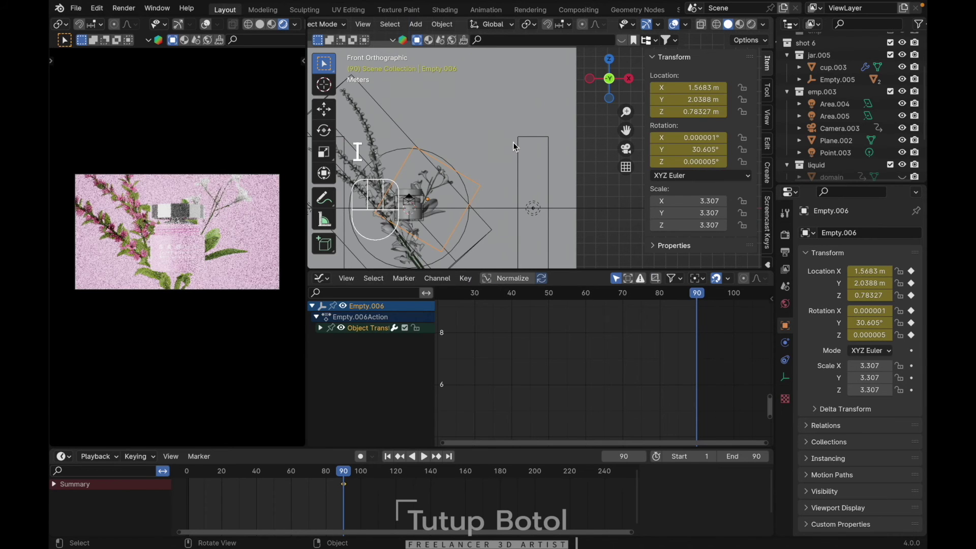
Step: At frame 1, move Empty.006 far away, rotate it and keyframe the starting pose
key(shift+Left)
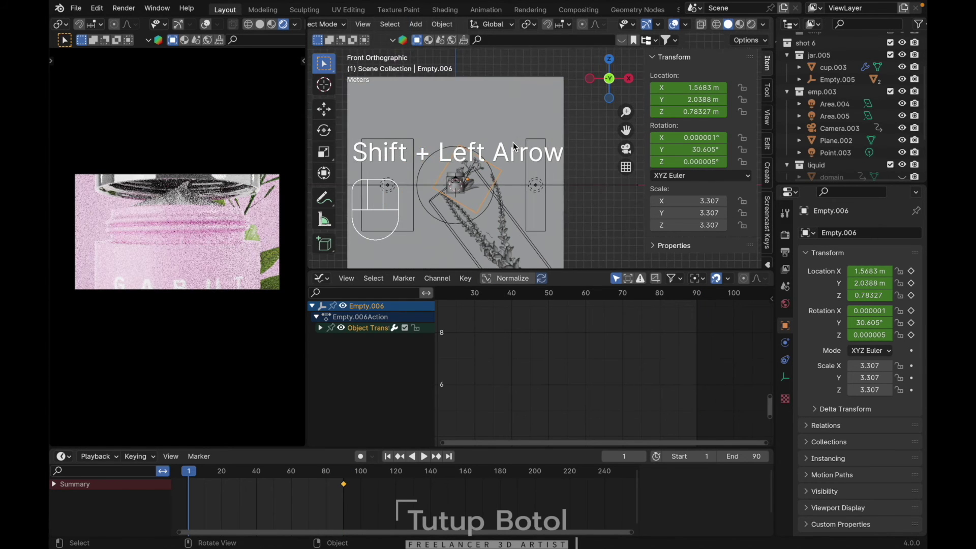
key(g)
key(z)
key(z)
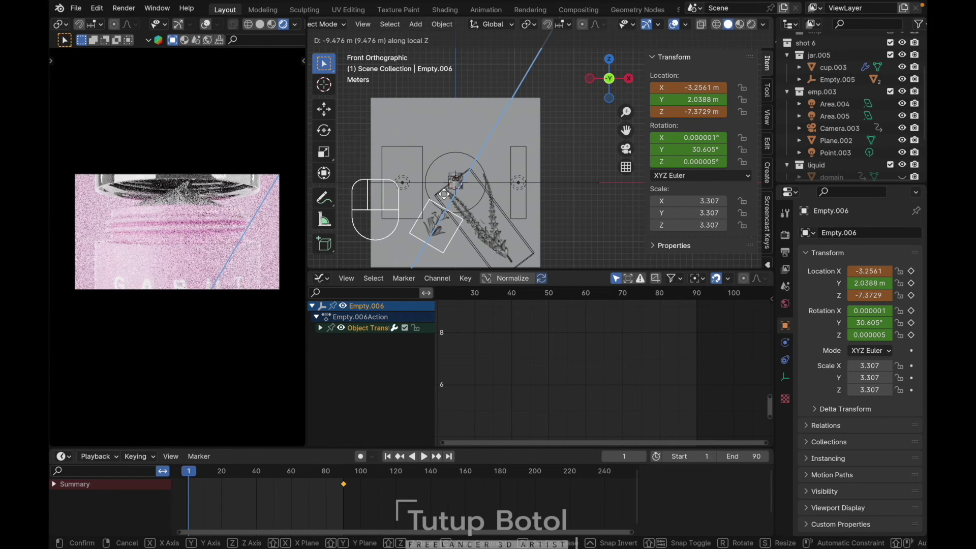
key(r)
key(r)
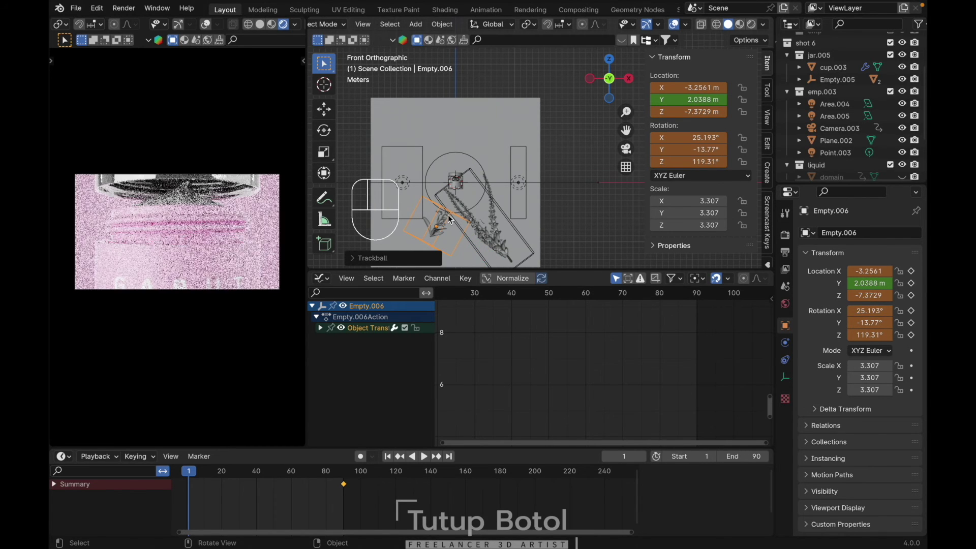
key(i)
Step: Play the animation to check the motion, then again in Solid shading
key(space)
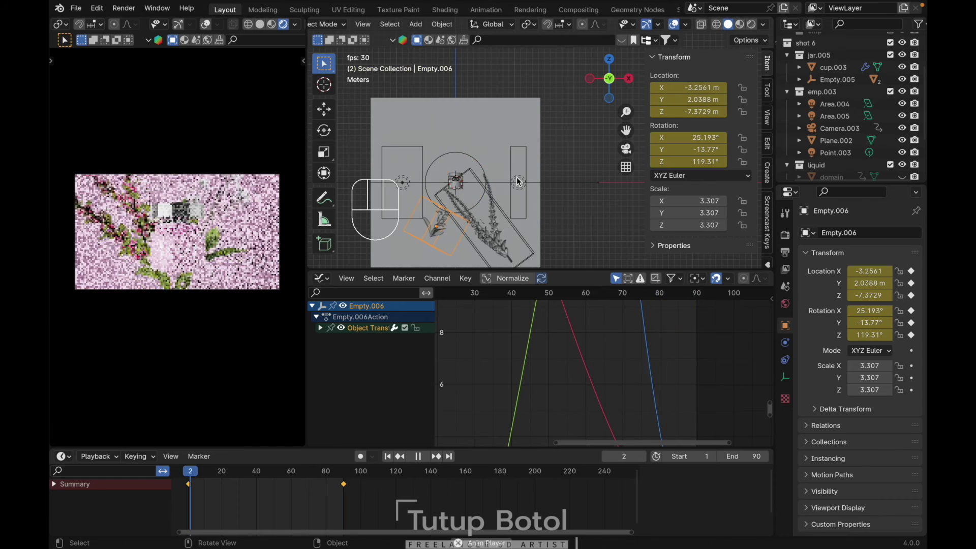
key(space)
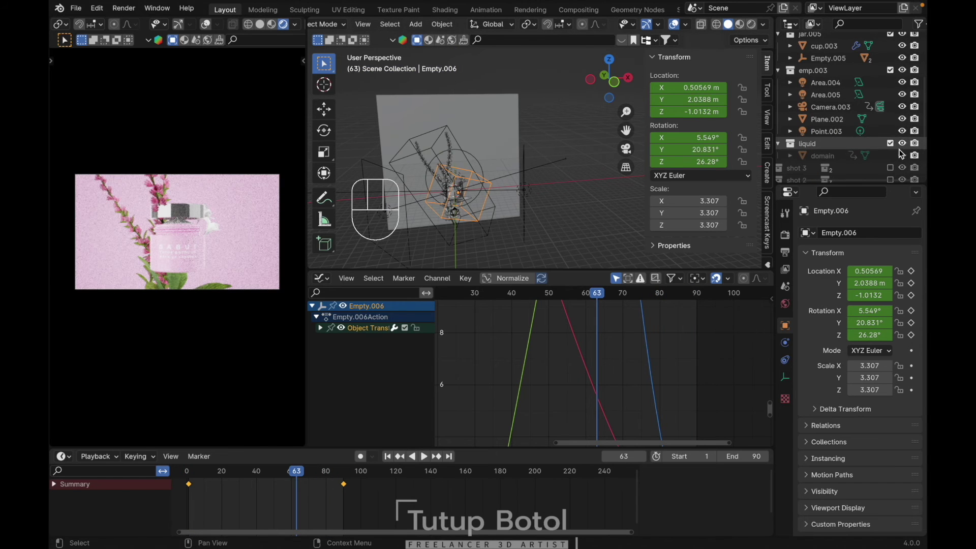
key(shift+Left)
key(space)
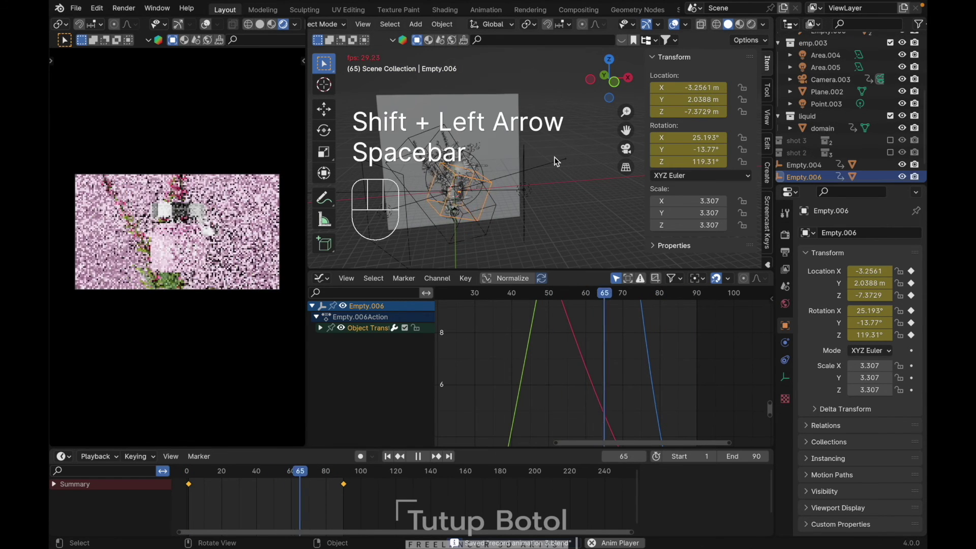
key(space)
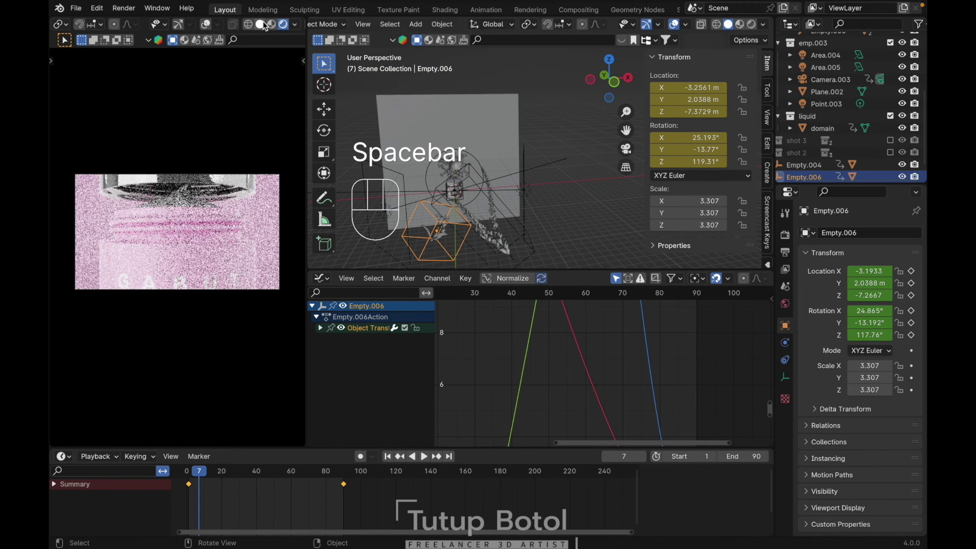
click(269, 26)
key(space)
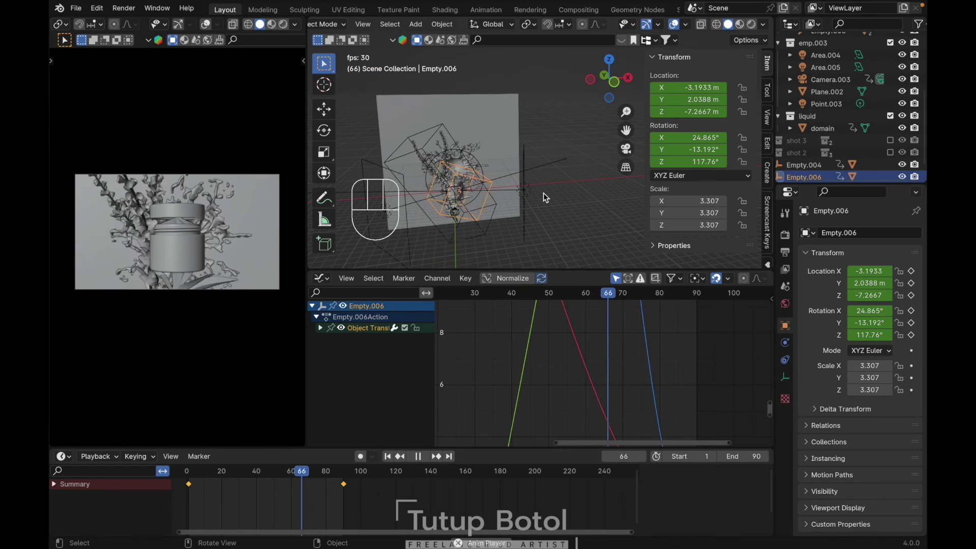
key(space)
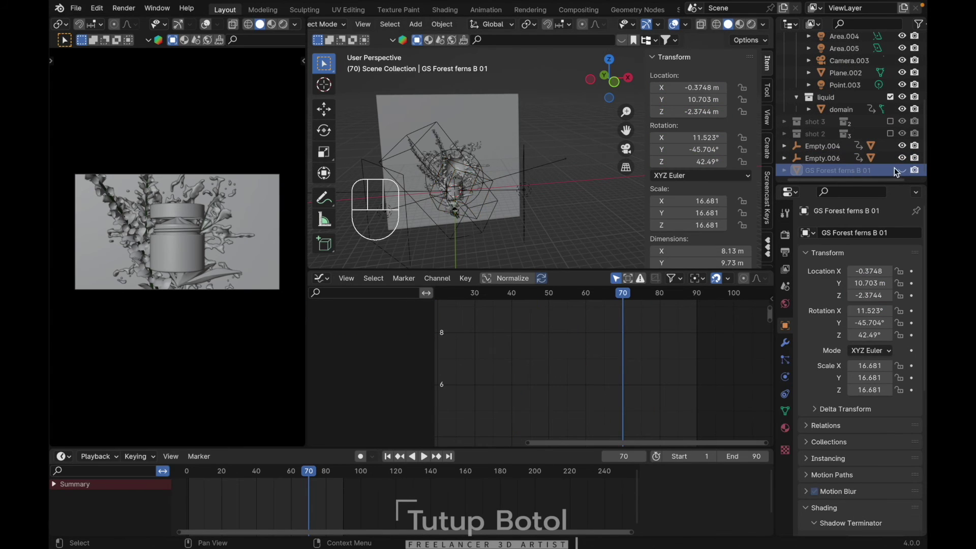
Step: Select GS Forest ferns B 01, position it beside the jar and keyframe it at frame 90
click(907, 172)
click(278, 23)
key(`)
key(shift+Right)
middle_click(468, 176)
key(`)
key(g)
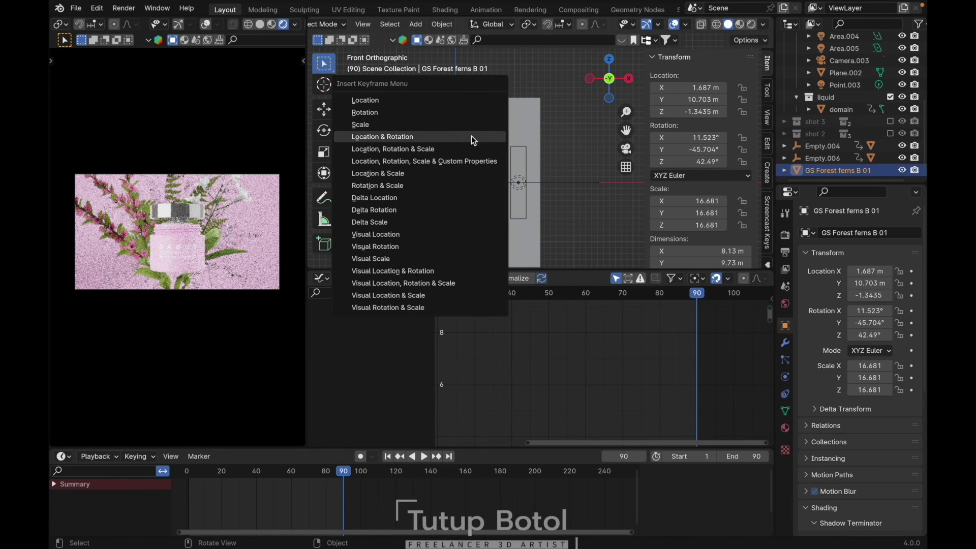
key(i)
Step: At frame 1 lower the ferns far below the shot, key them and preview the rise
key(shift+Left)
key(g)
key(z)
click(482, 209)
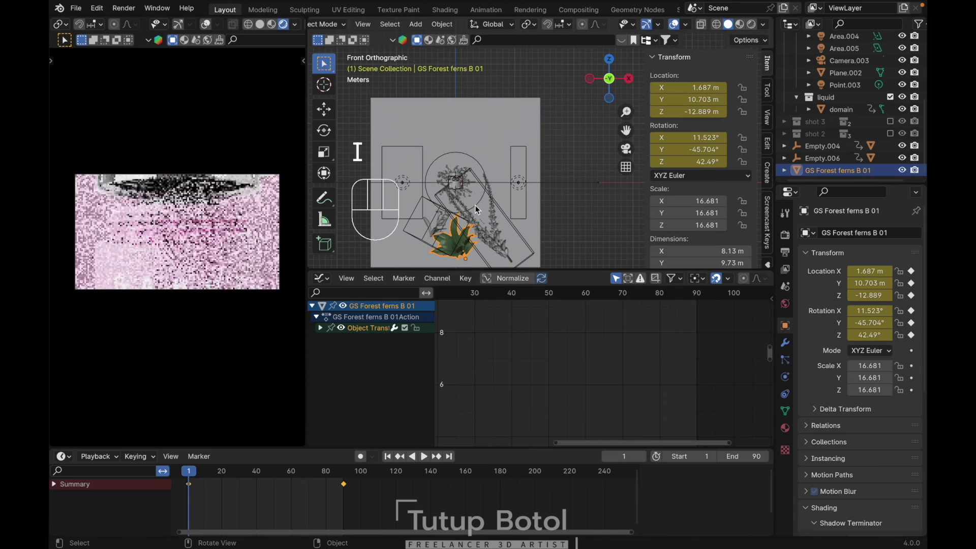
key(space)
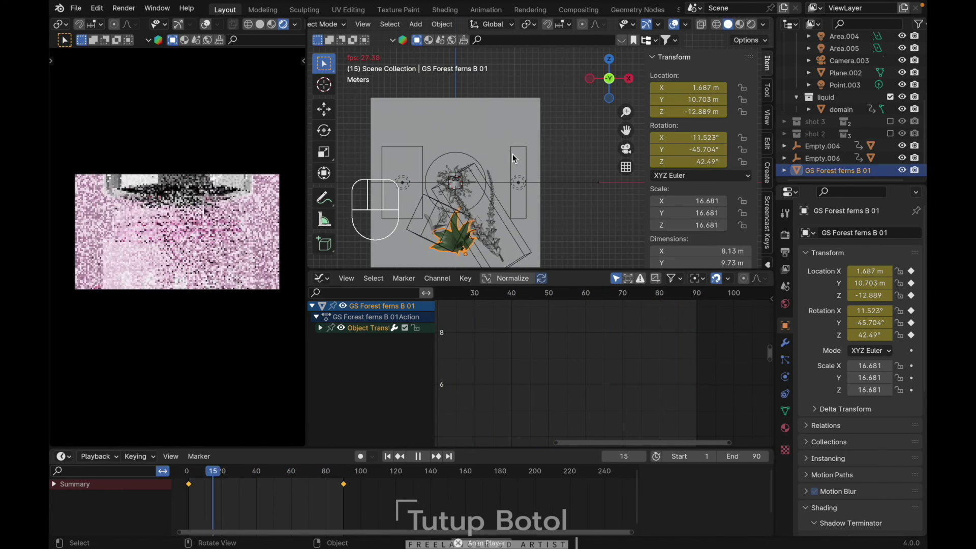
Step: Keyframe cup.003's Z height at frame 1
key(shift+Left)
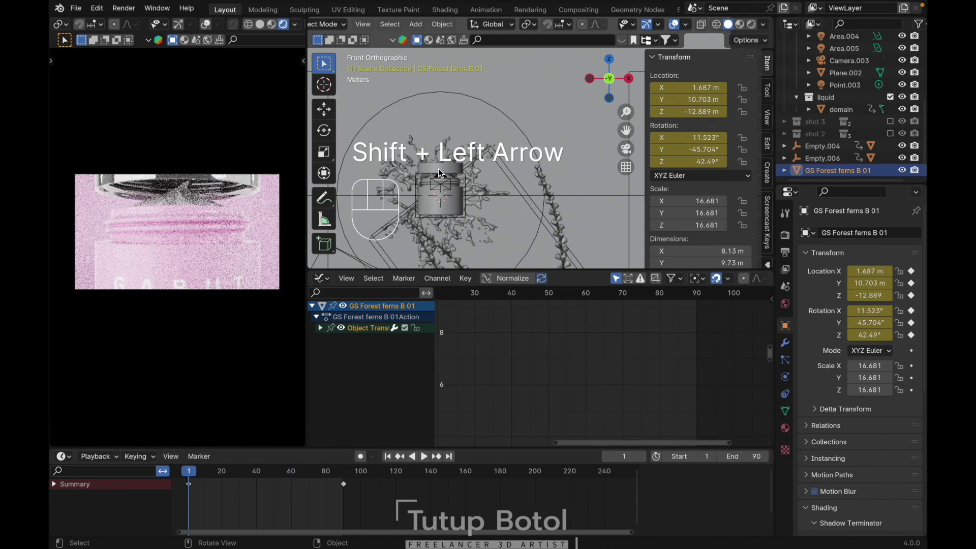
key(g)
key(Escape)
Step: At frame 70 lower cup.003 and insert a second Z-location keyframe
right_click(672, 110)
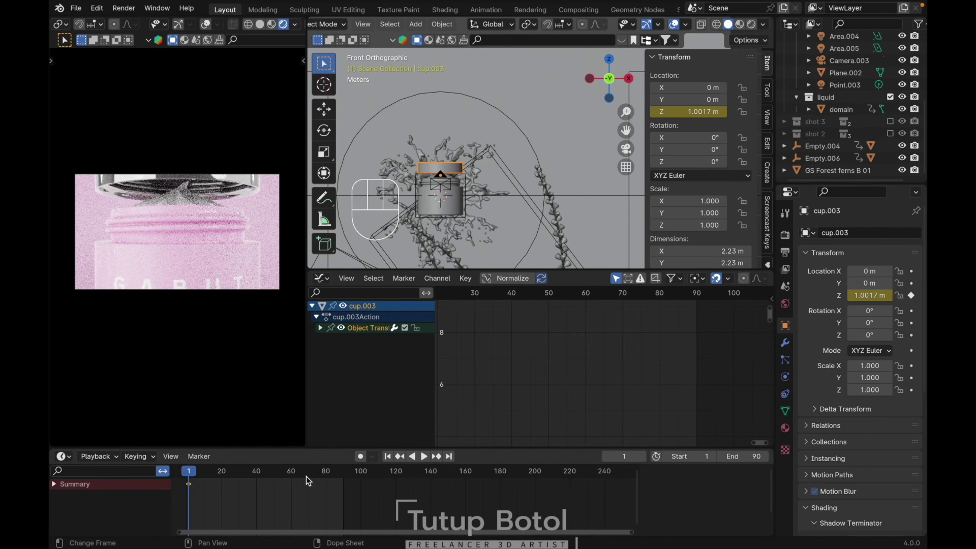
click(310, 478)
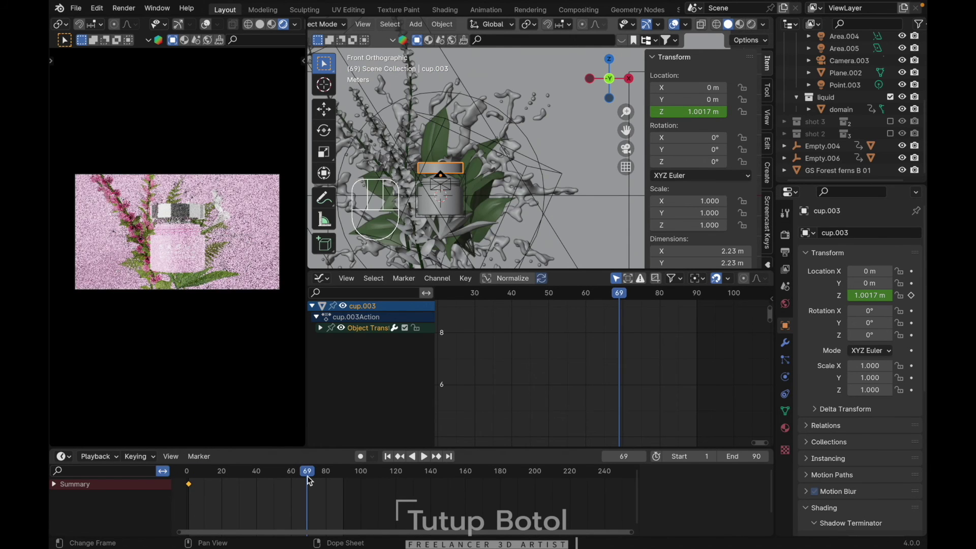
click(309, 480)
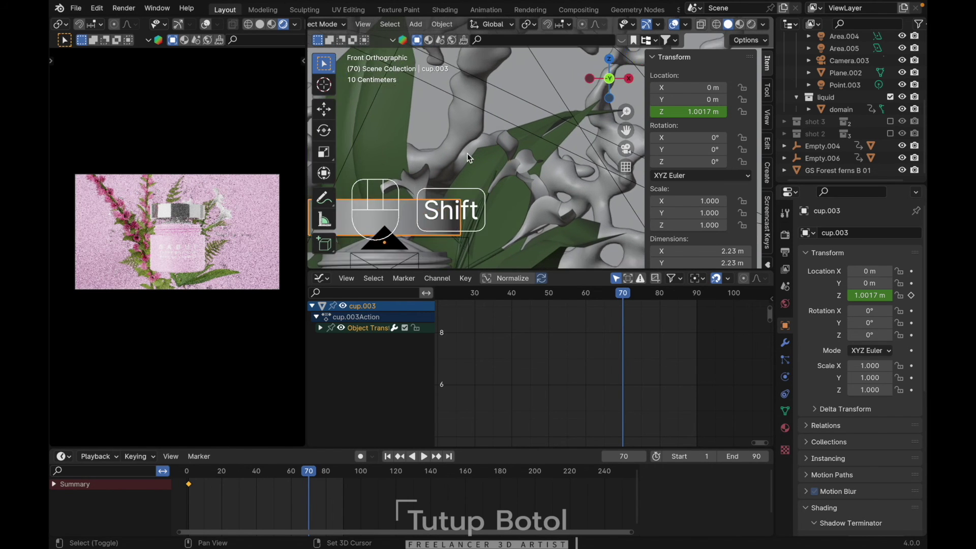
key(g)
key(z)
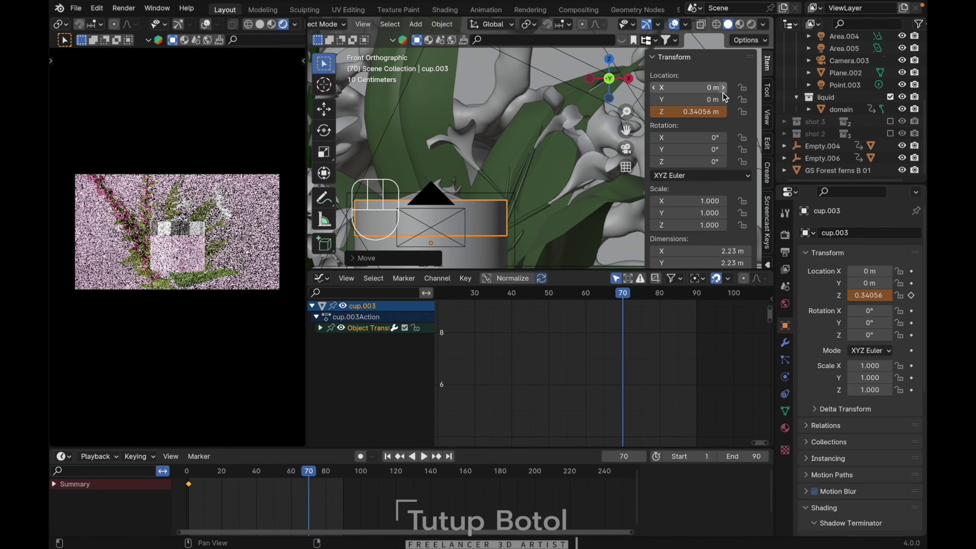
right_click(696, 112)
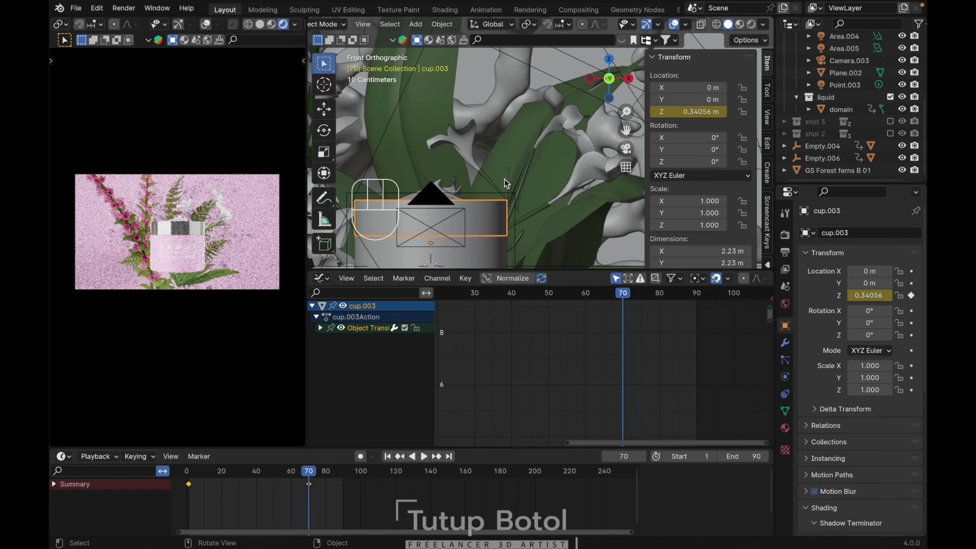
Step: Play back the cup's rise and save the blend file
key(space)
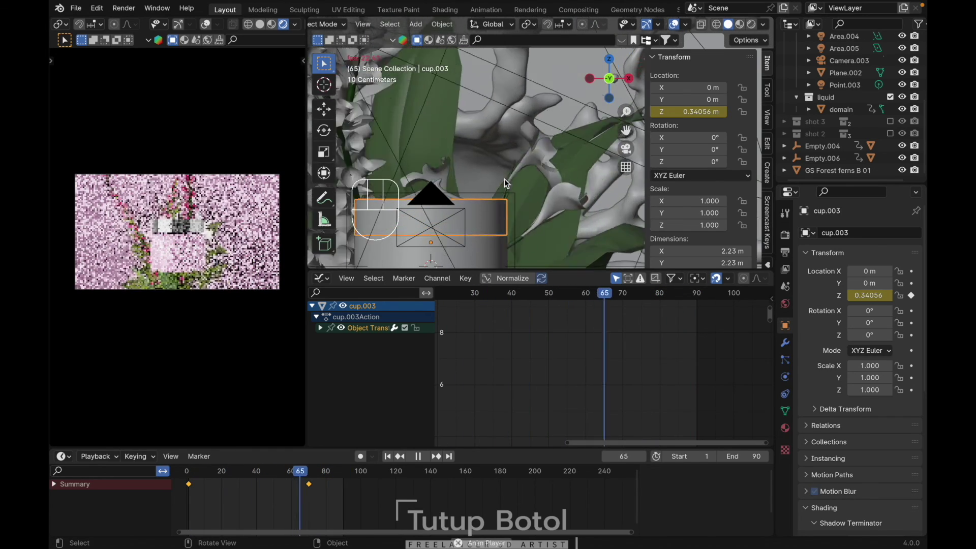
key(space)
key(super+s)
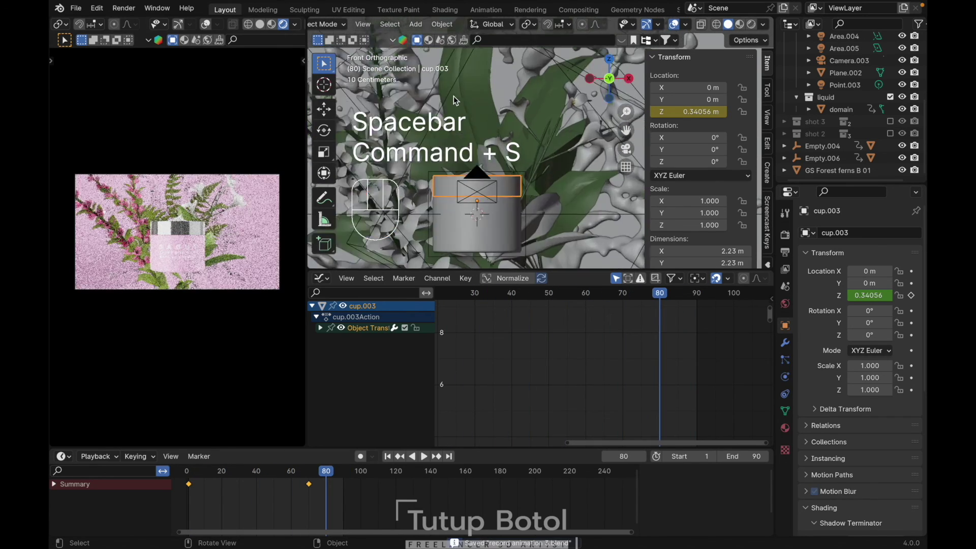
Step: Preview the current animation from the first frame while looking over the scene
key(n)
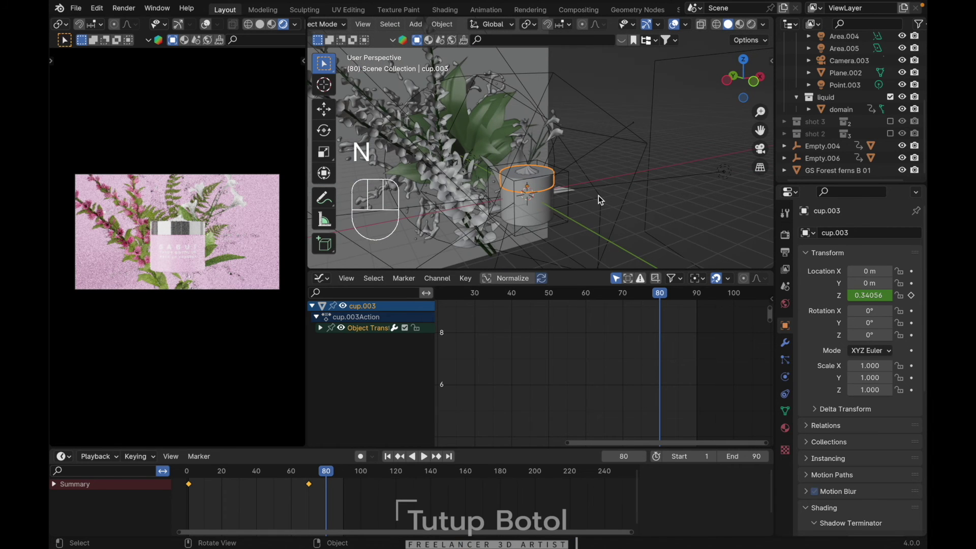
middle_click(601, 198)
middle_click(473, 165)
middle_click(477, 165)
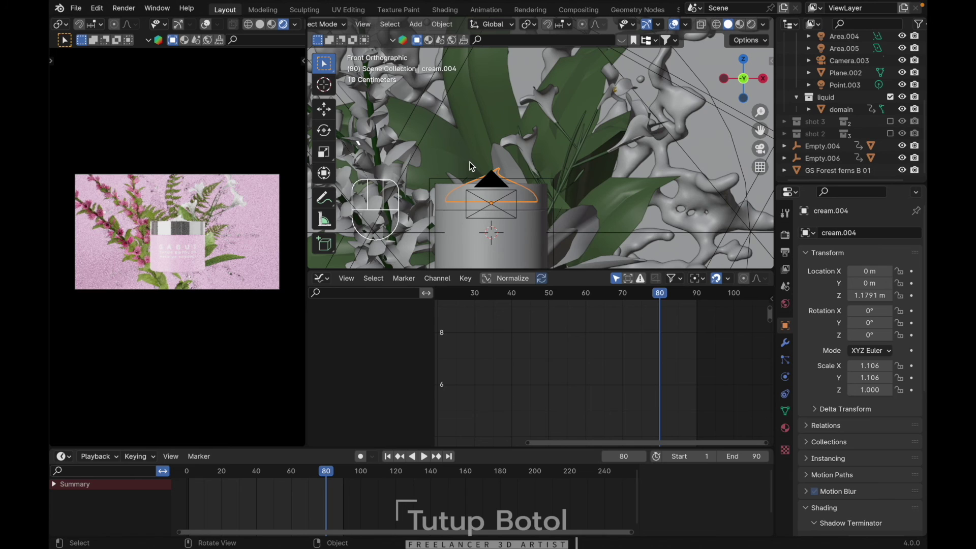
key(shift+Left)
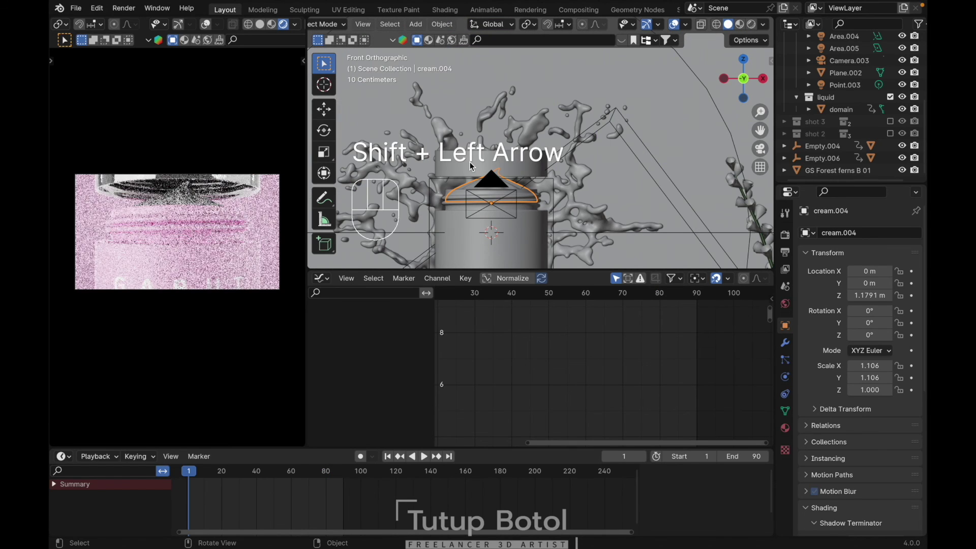
key(space)
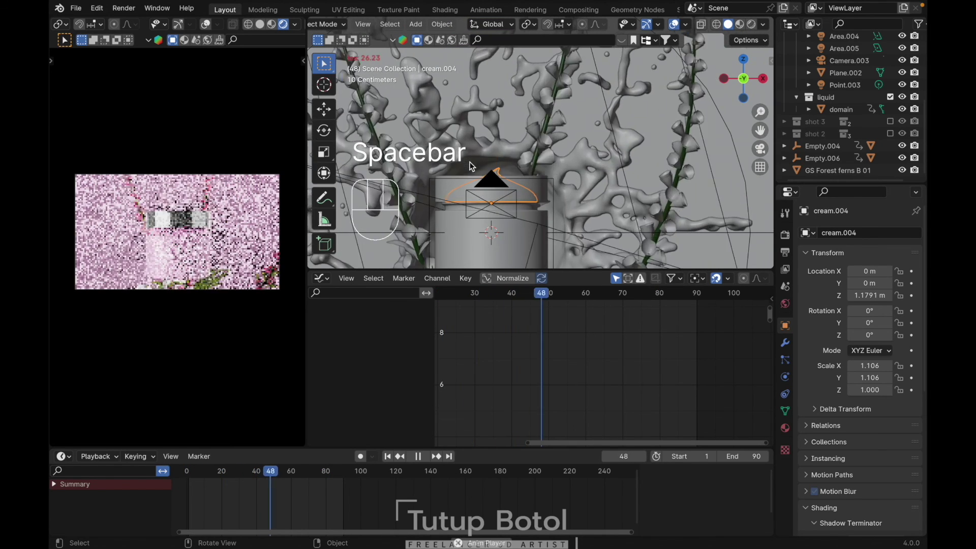
key(space)
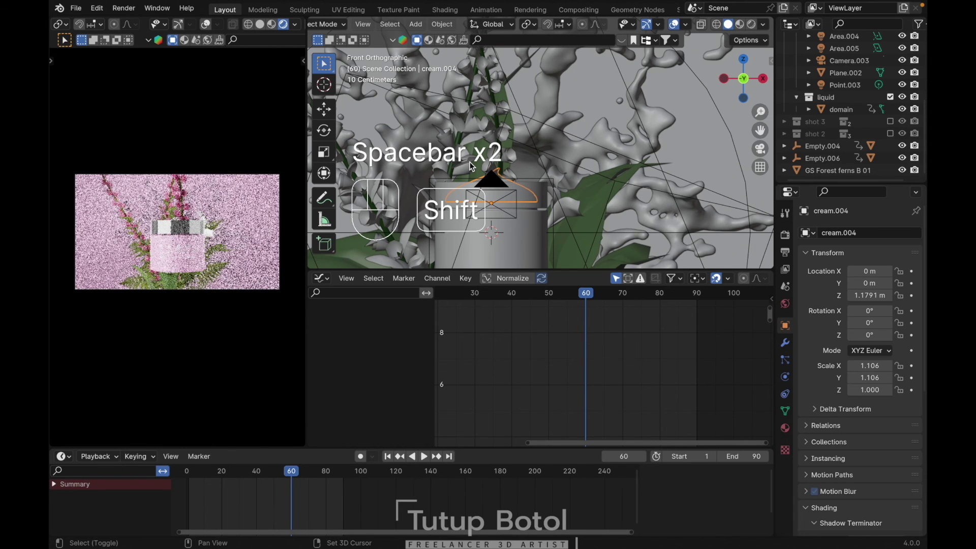
key(shift+Left)
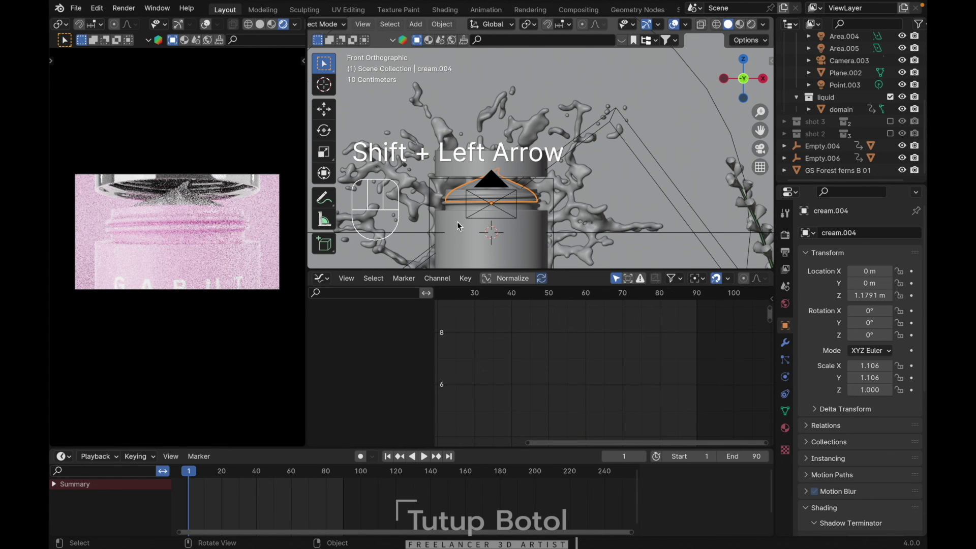
Step: Keyframe cream.004's Z location at 1.1791 m on frame 34
click(236, 474)
key(Right)
key(Right)
key(Right)
key(Right)
key(Right)
key(Right)
key(Right)
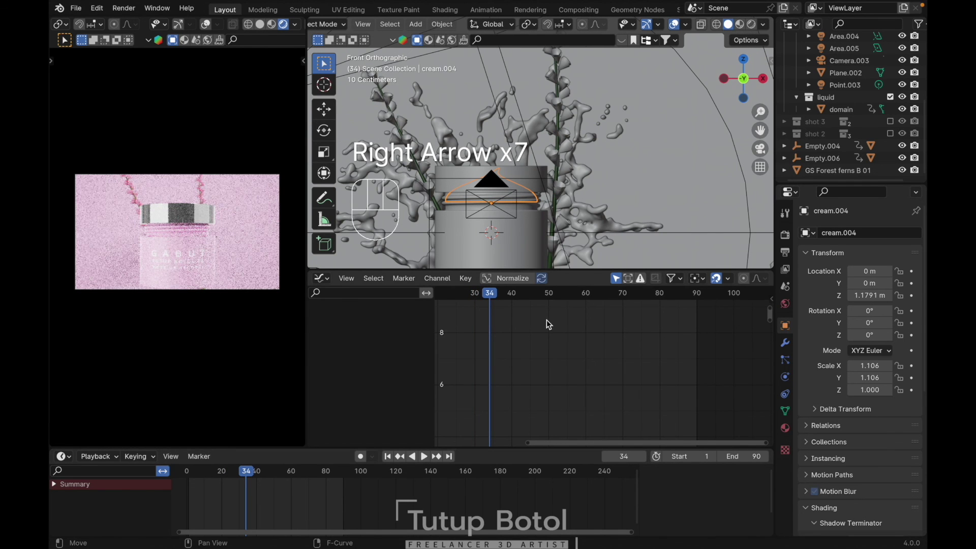
key(n)
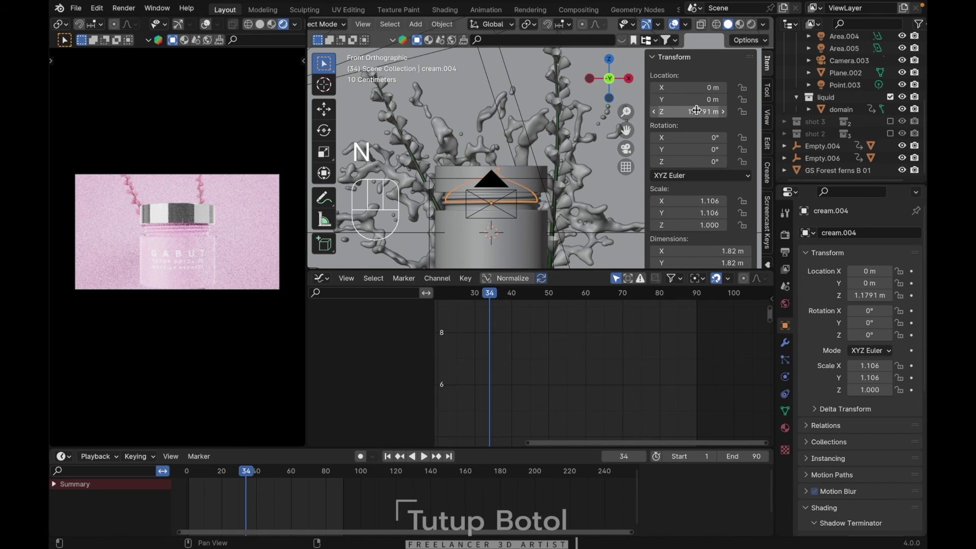
right_click(698, 109)
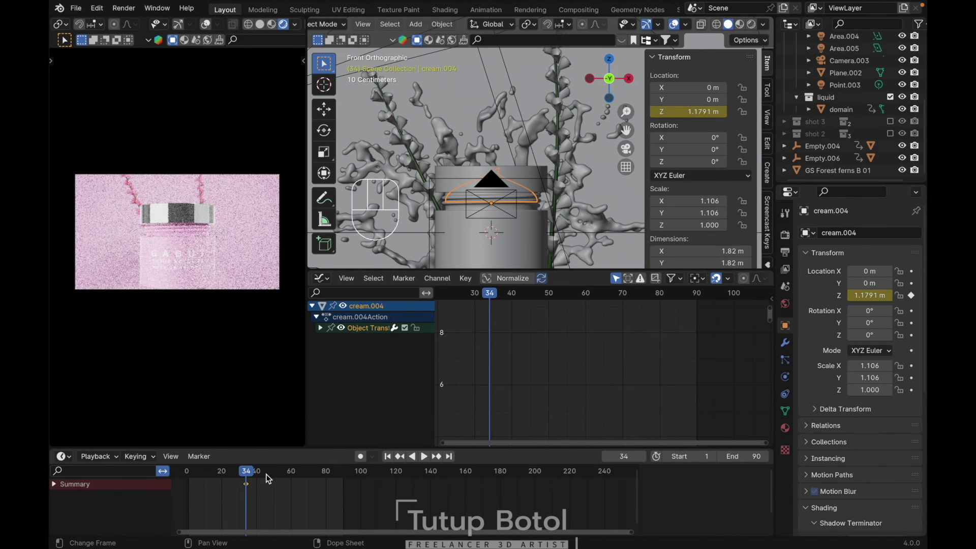
Step: Lower cream.004 to Z 0.87649 m at frame 50 and keyframe it there
key(Right)
key(Right)
key(Right)
key(Right)
key(Right)
key(Right)
key(Right)
key(Right)
key(Right)
key(Right)
key(Right)
key(Right)
key(Right)
key(Right)
key(Right)
key(Right)
key(g)
key(z)
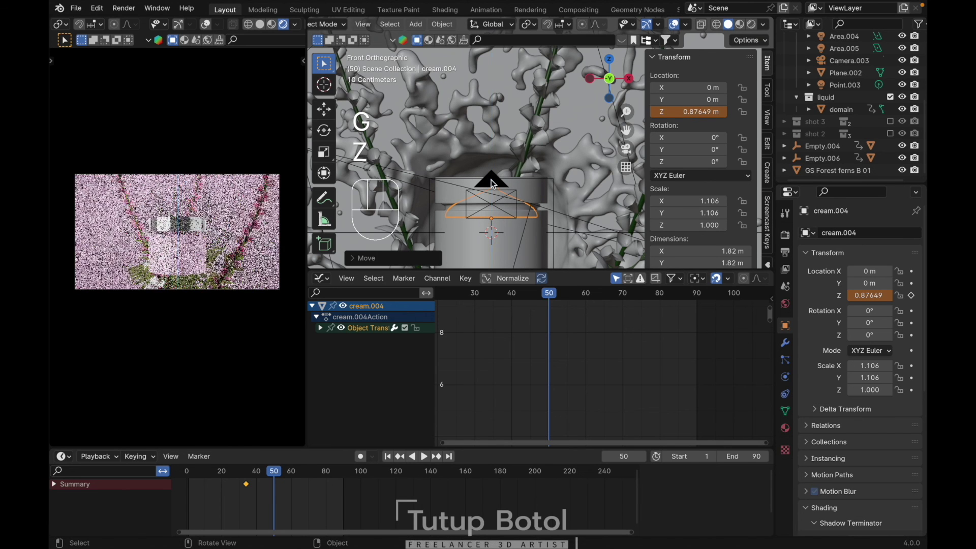
right_click(680, 109)
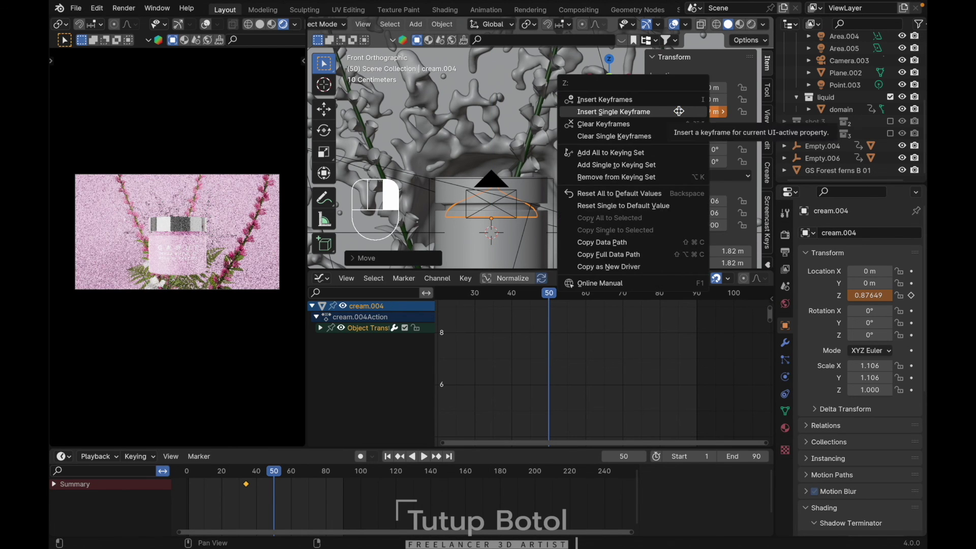
Step: Play back the cream drop from frame 1 and save the blend file
key(shift+Left)
key(space)
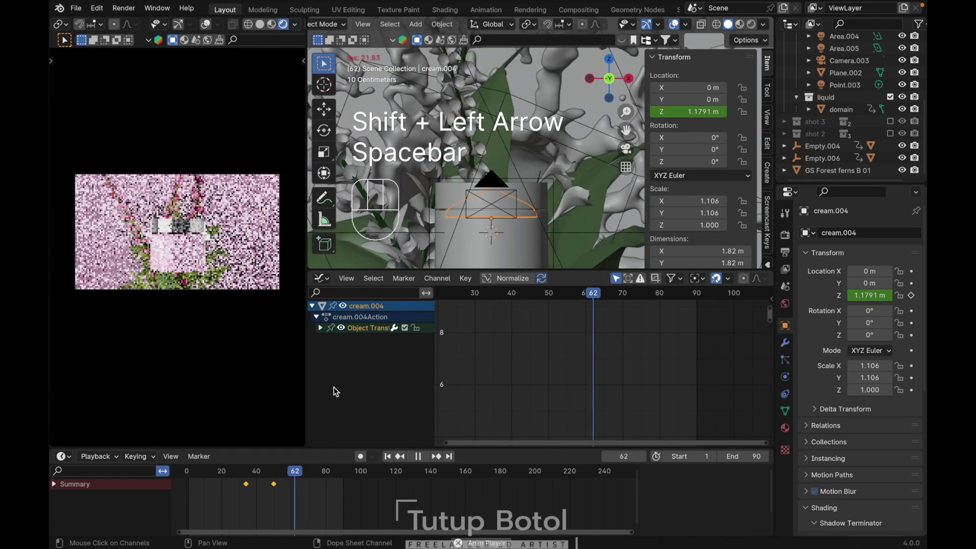
key(space)
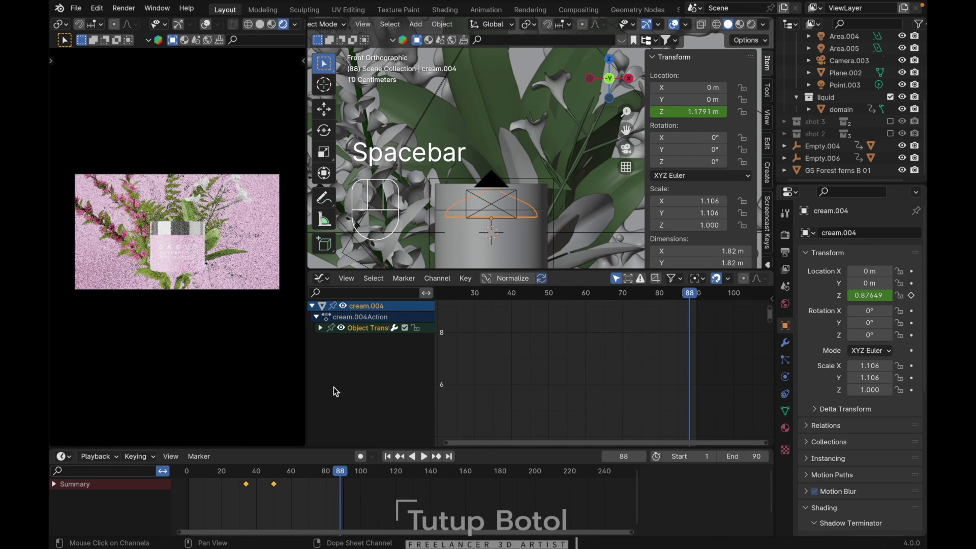
key(super+s)
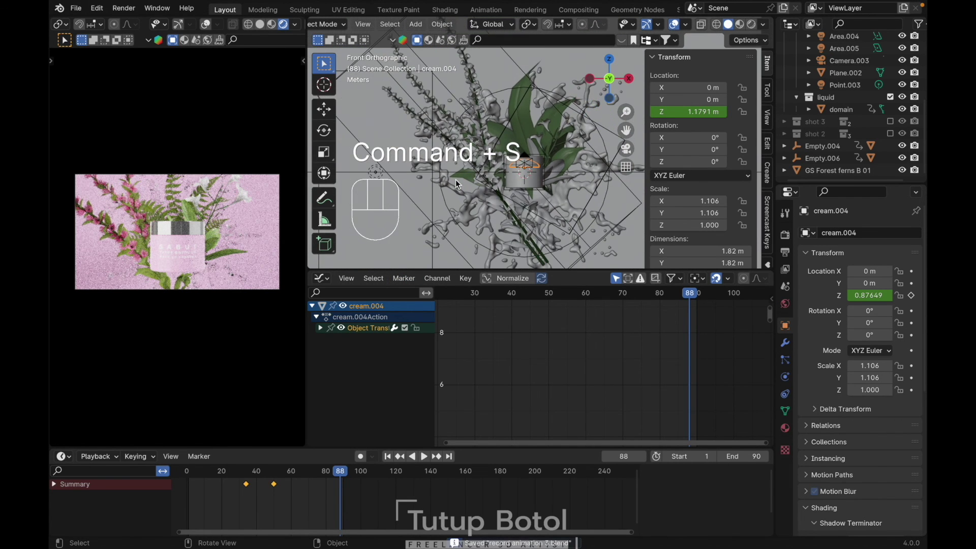
key(shift+Right)
Step: Nudge Camera.003 down to 0.17105 m and keyframe its location at frame 60
key(Left)
click(295, 473)
key(g)
key(z)
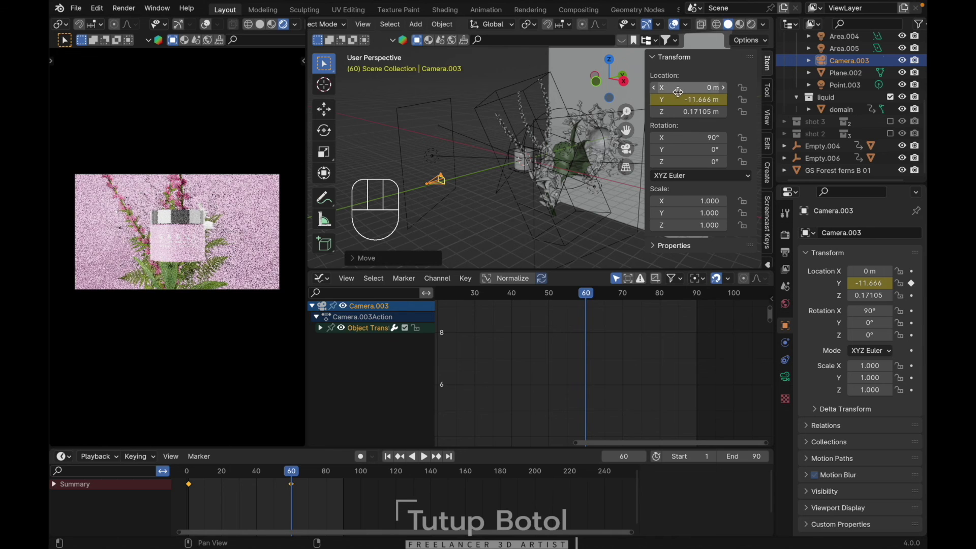
key(i)
Step: Move the camera close to the GABUT label at frame 1 (Y -2.2446, Z -0.09393), key it and play
key(shift+Left)
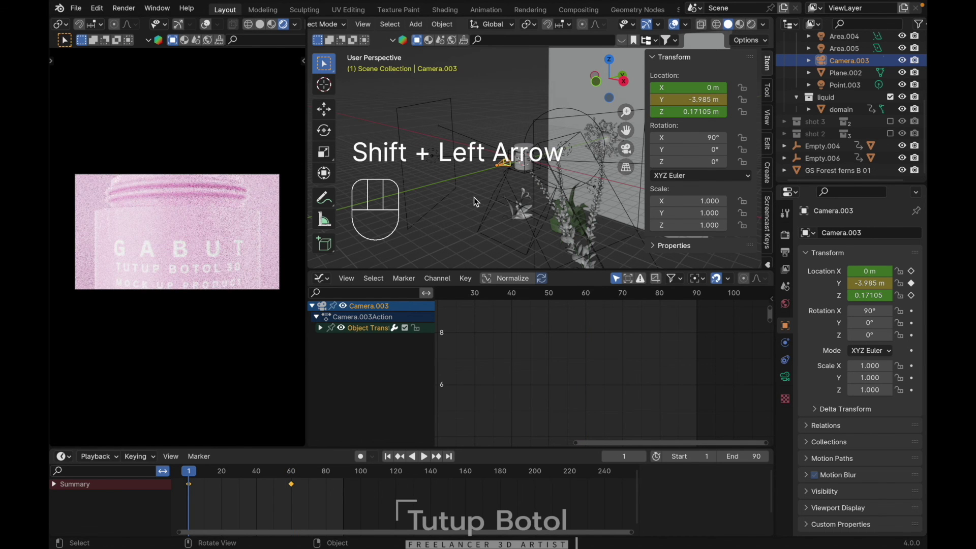
key(g)
key(z)
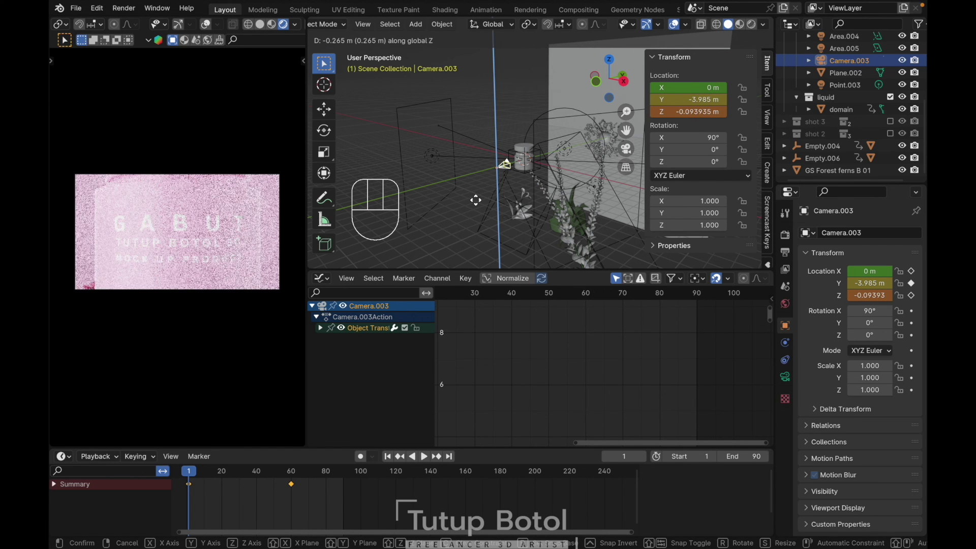
key(g)
key(y)
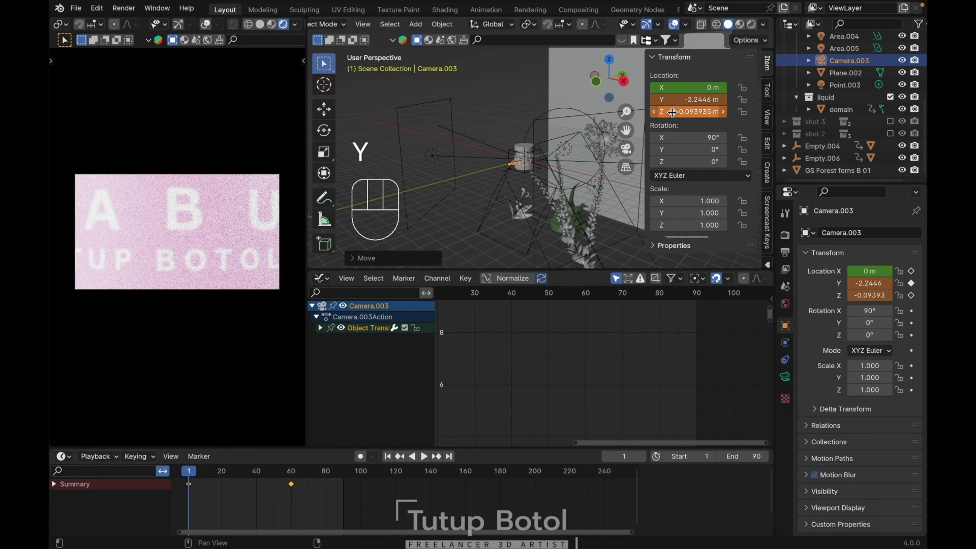
key(i)
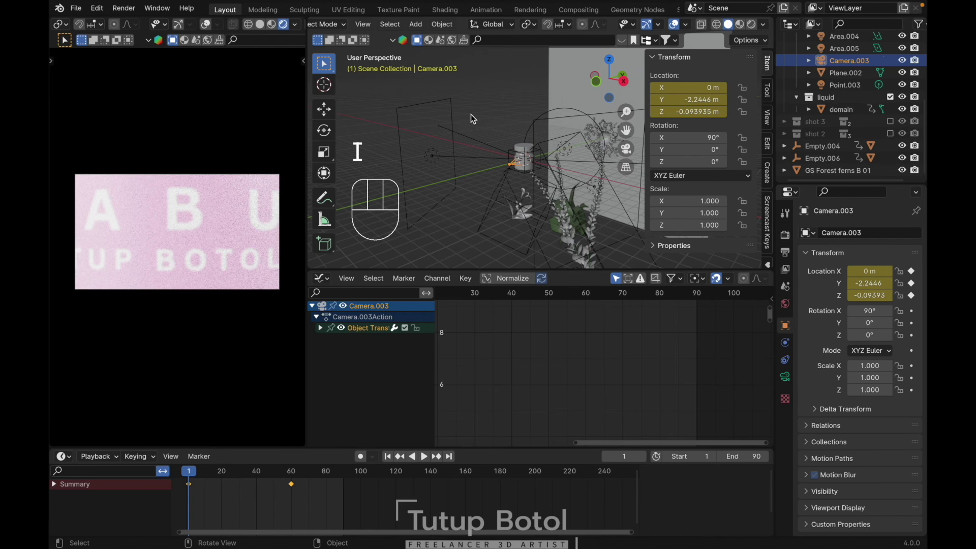
key(space)
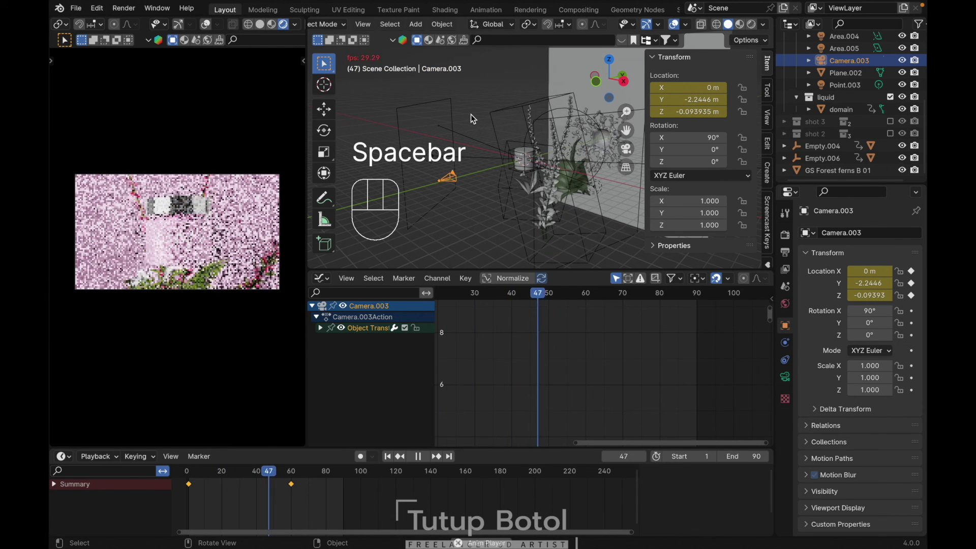
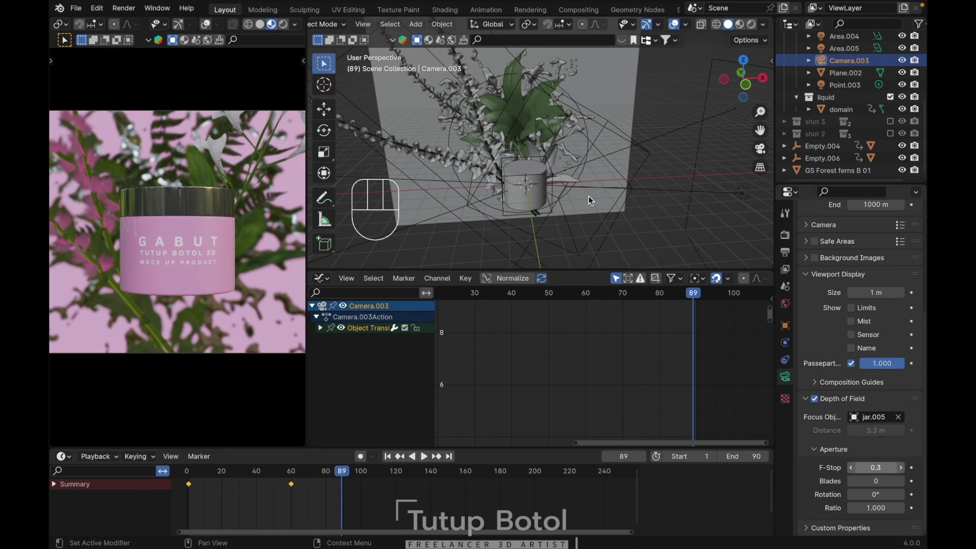
Step: Jump to frame 90 and save the file with the jar.005 depth of field at f-stop 0.3
key(shift+super+Right)
key(super+s)
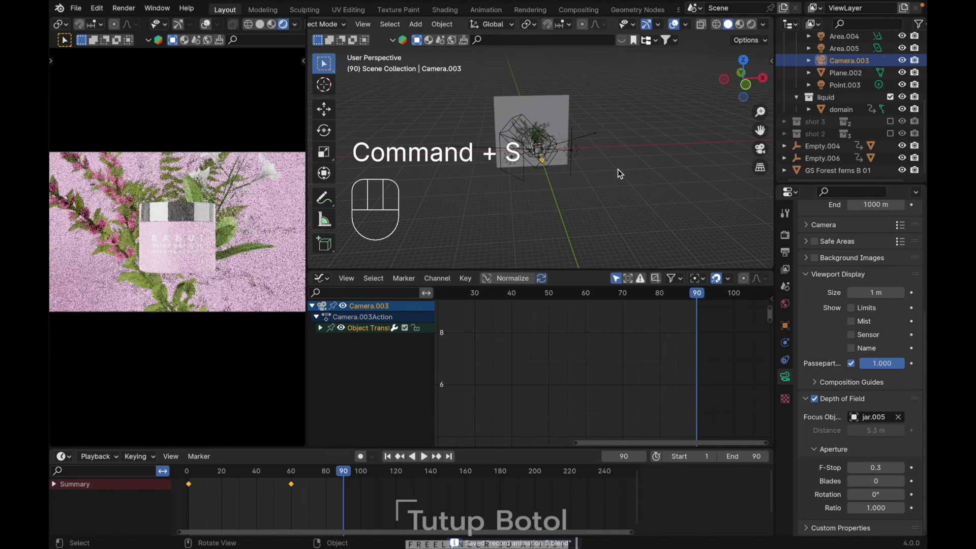